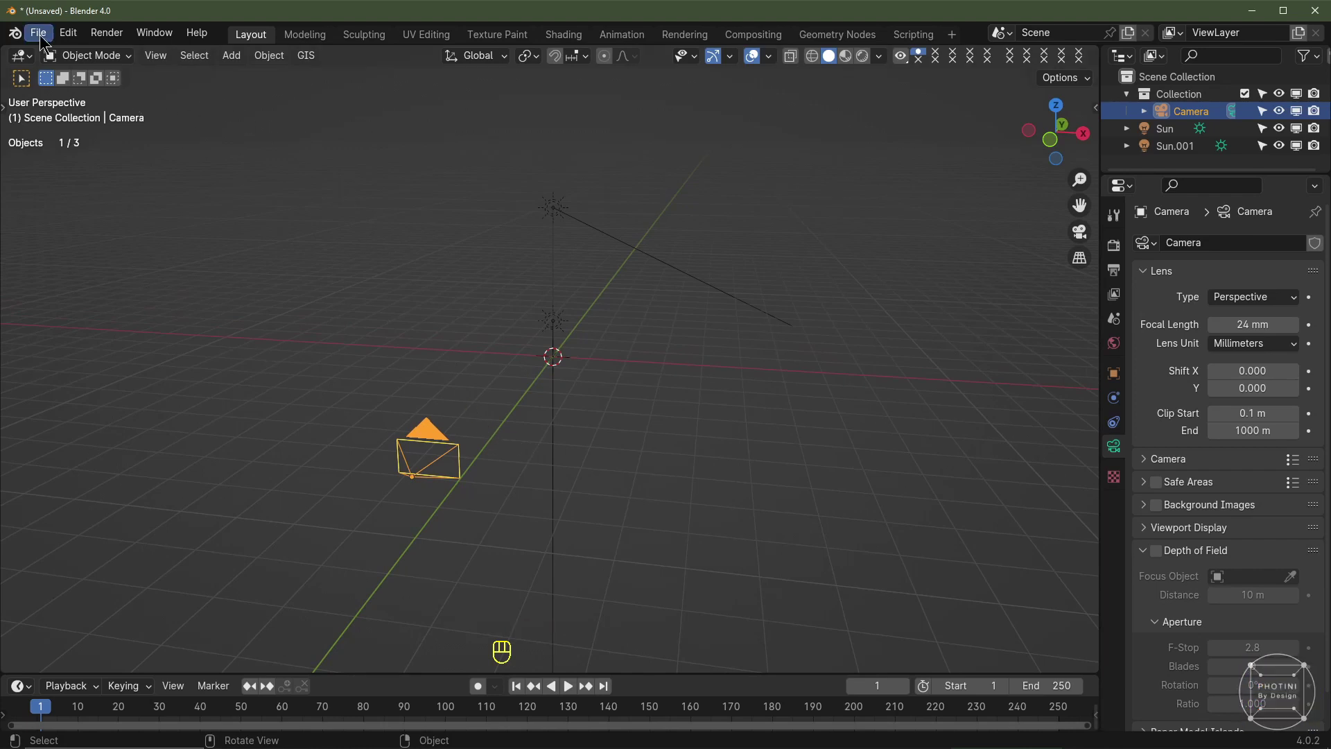
Enable the Add Mesh: A.N.T.Landscape add-on in Preferences so Landscape appears under Mesh
left_click_drag(63, 34, 557, 224)
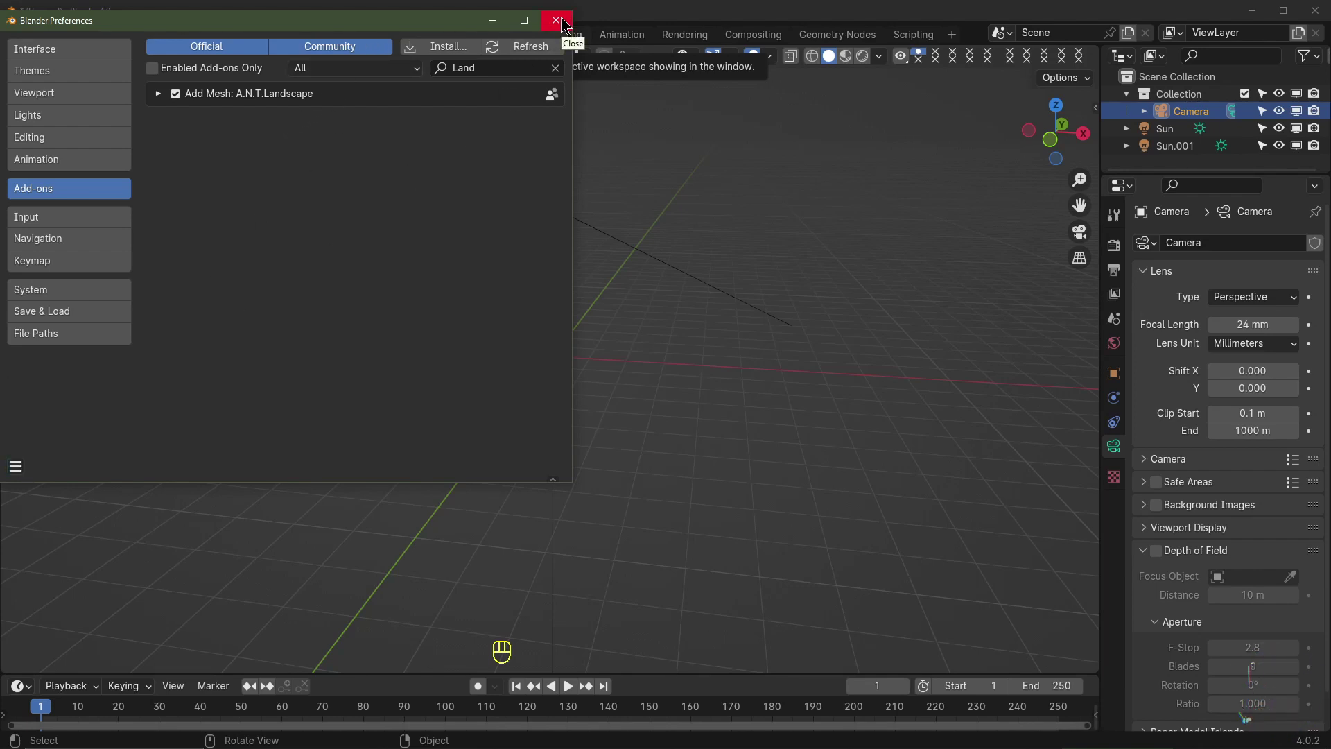
middle_click(611, 393)
Add a Landscape mesh with Subdivisions X and Y at 256, give it a new material and show the Shader Editor
key("shift+a")
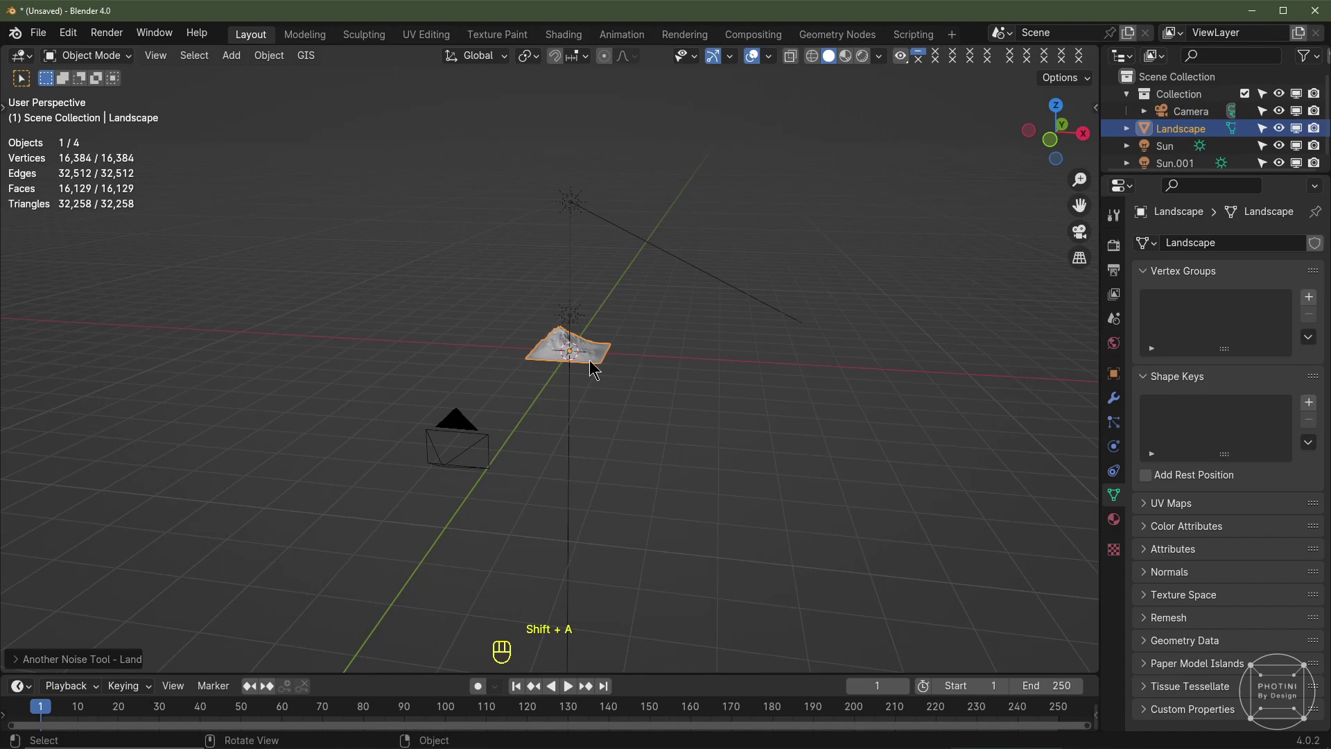
left_click(20, 666)
scroll("up", 3)
left_click_drag(677, 354, 325, 274)
left_click_drag(107, 135, 113, 534)
left_click_drag(472, 459, 596, 376)
left_click(229, 477)
left_click_drag(589, 414, 521, 419)
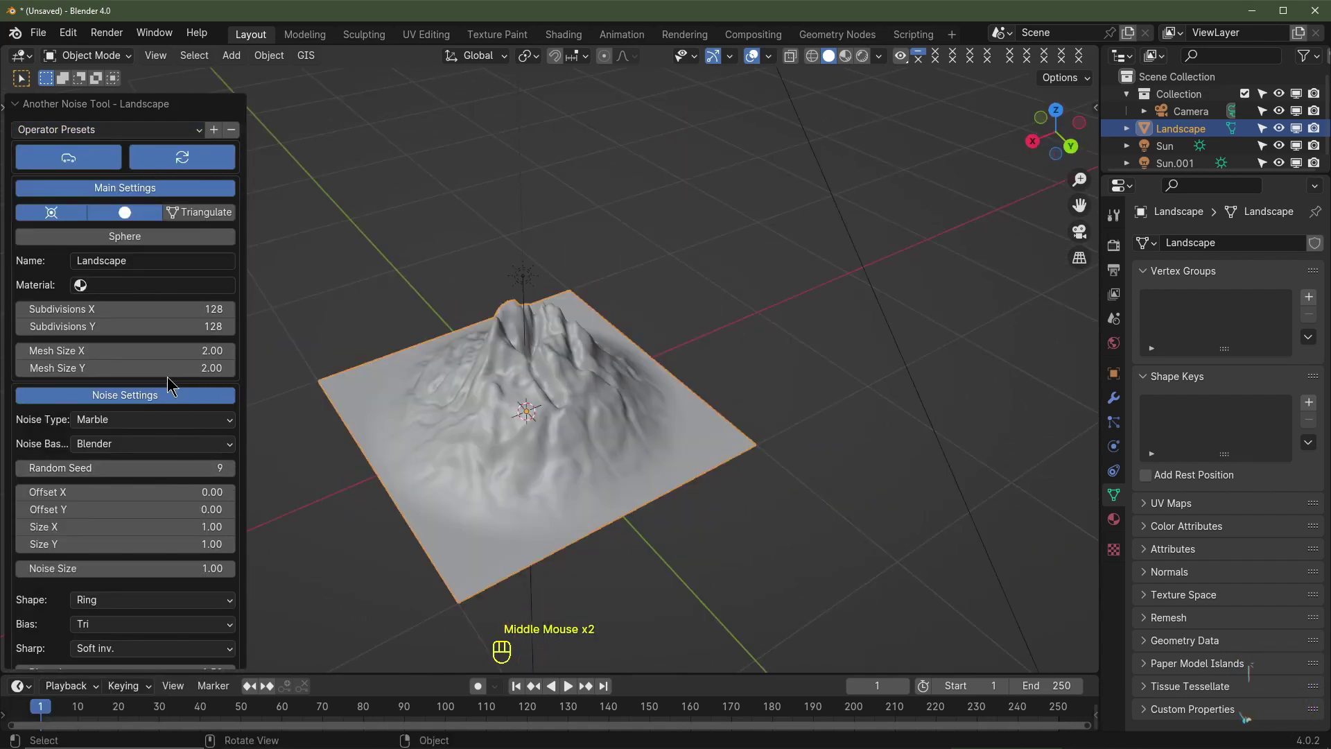
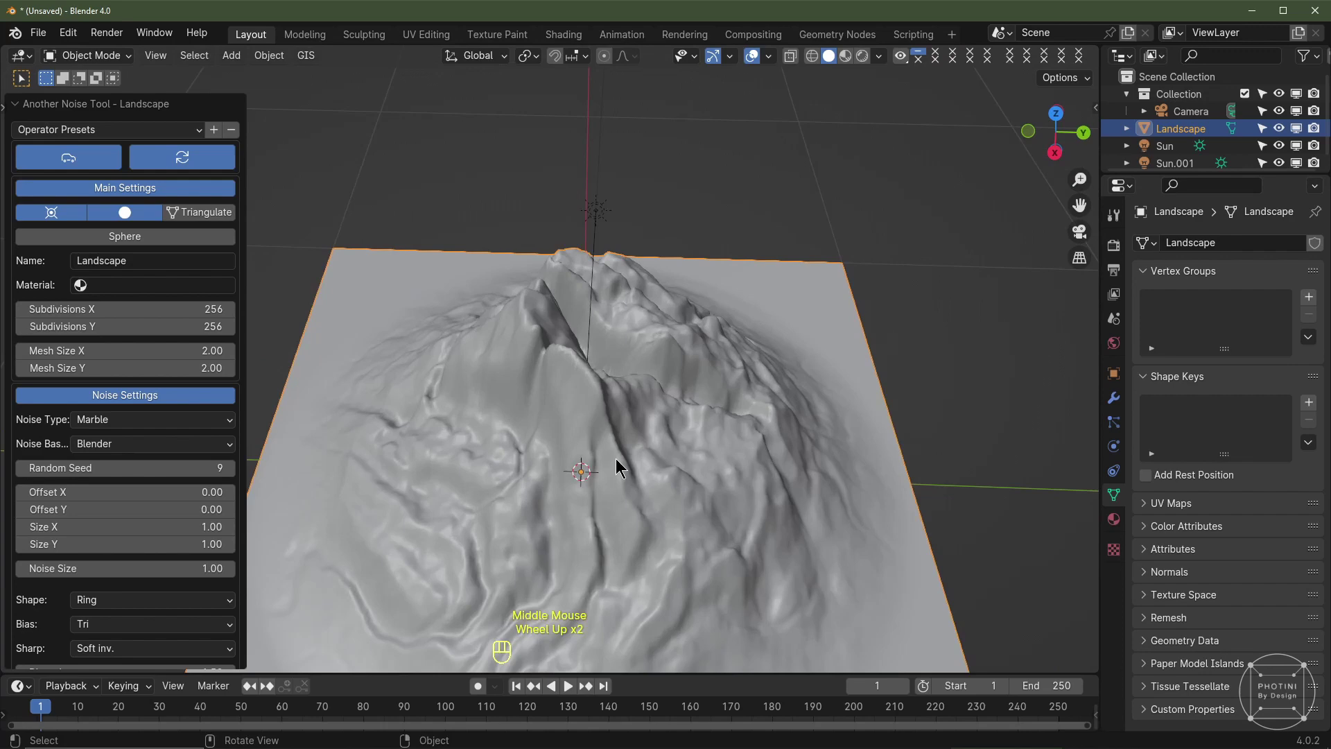
left_click_drag(698, 470, 568, 434)
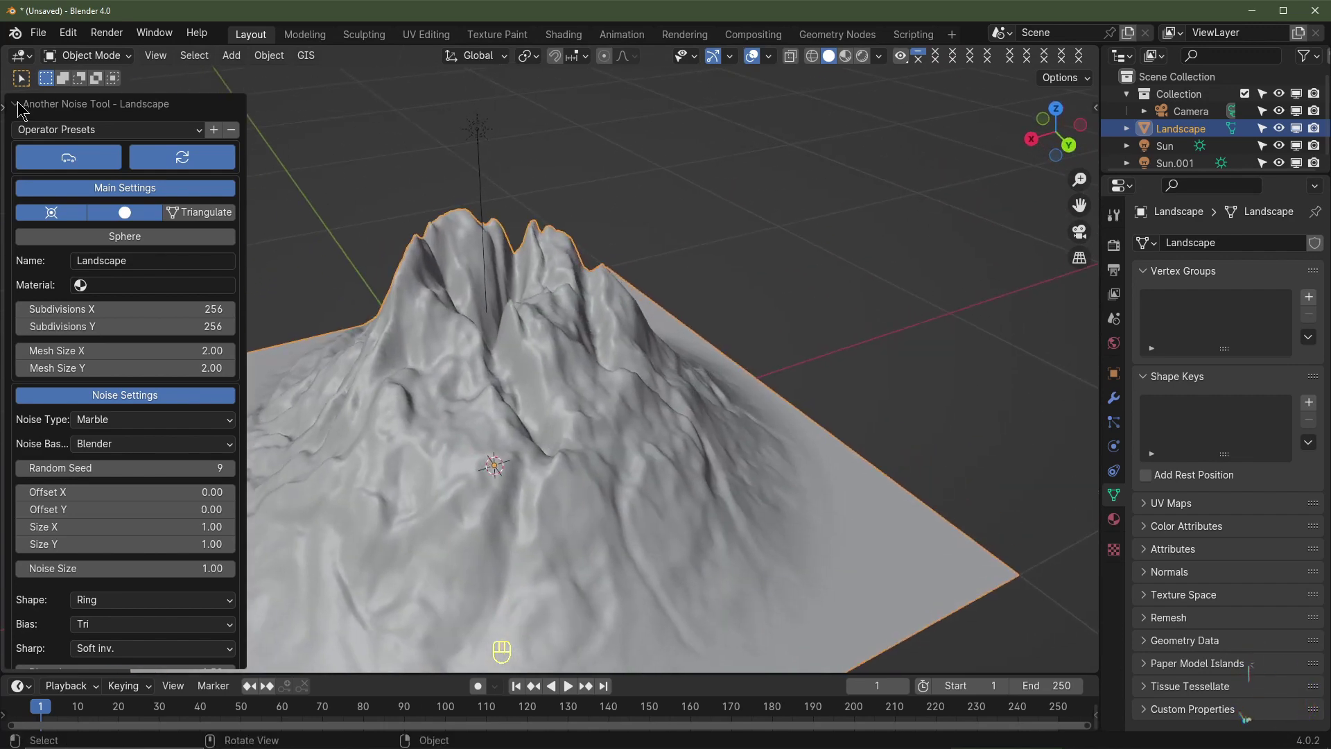
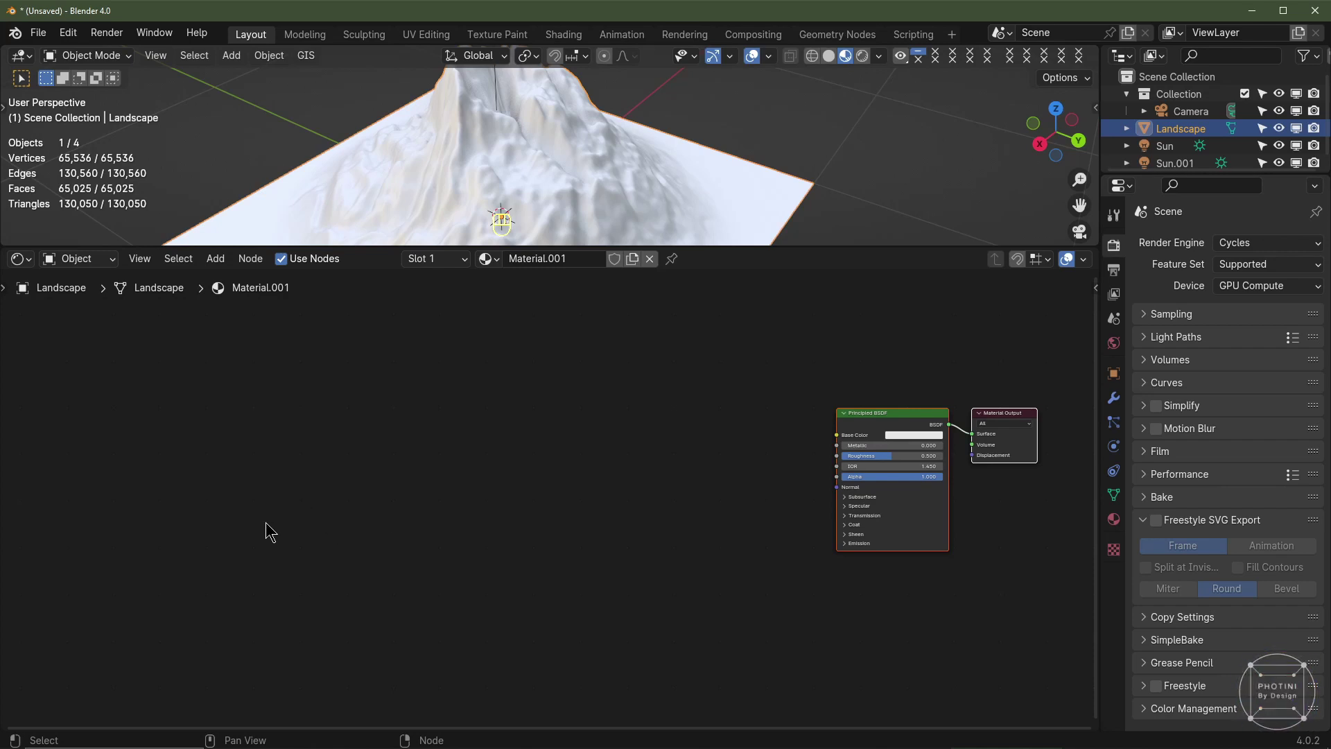
Add Geometry, Ambient Occlusion and Color Ramp nodes to the landscape material
key("shift+a")
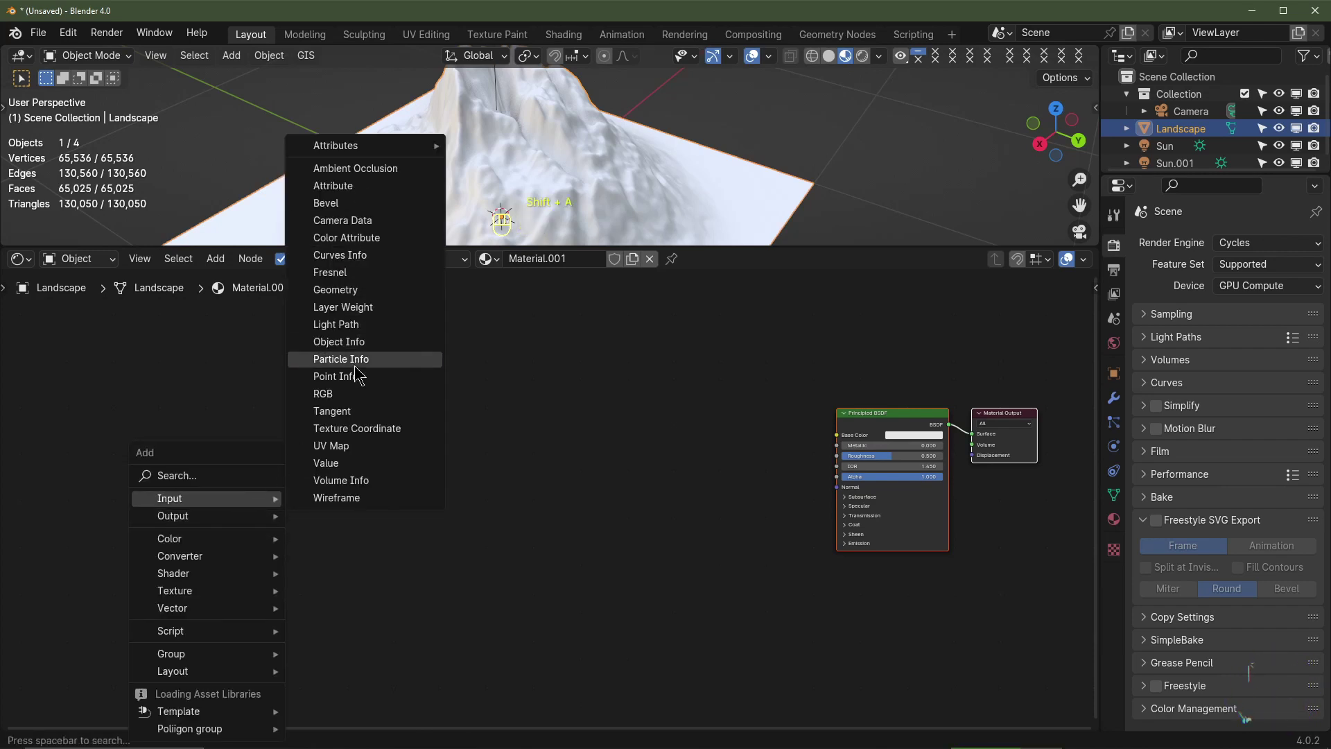
key("shift+a")
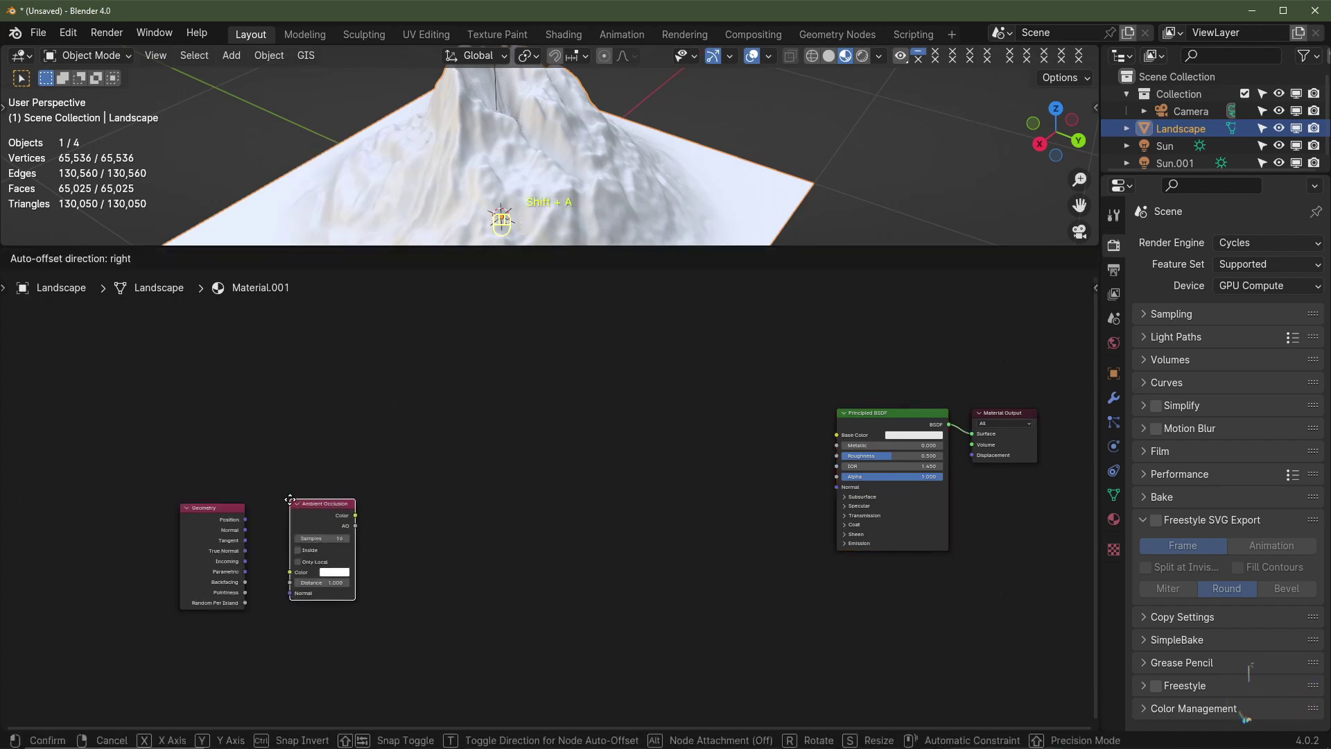
key("shift+a")
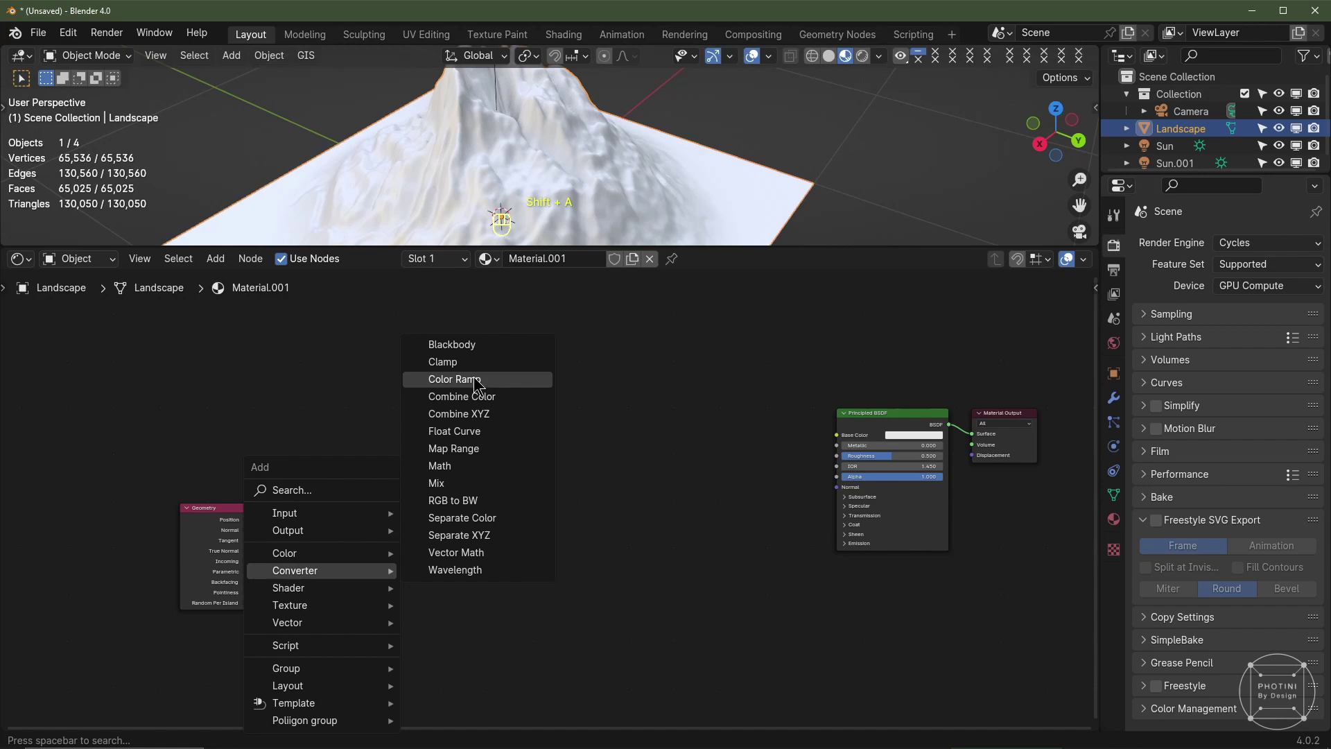
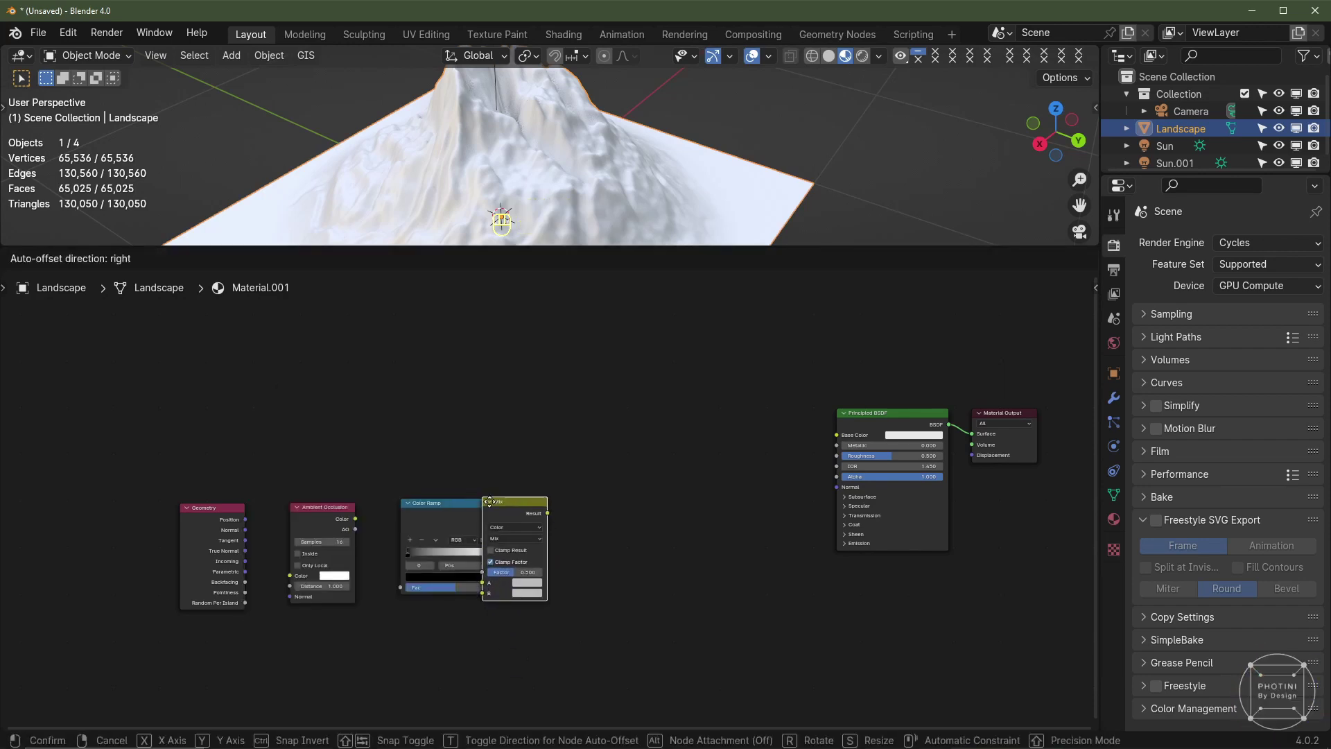
left_click(166, 547)
scroll("up", 3)
Link Geometry Normal into AO Normal and AO Color into the ramp Fac, with AO Distance 2
left_click_drag(166, 546, 226, 629)
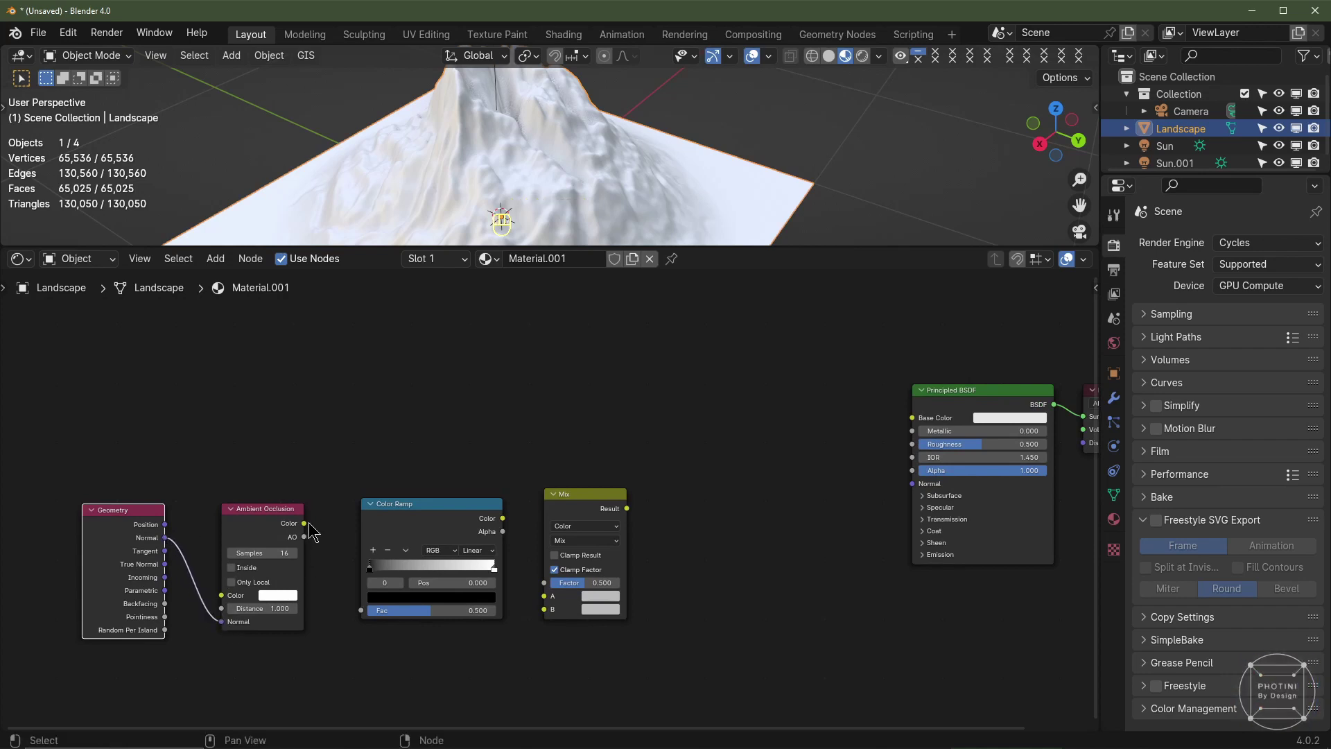
left_click_drag(306, 530, 361, 617)
left_click_drag(505, 526, 597, 554)
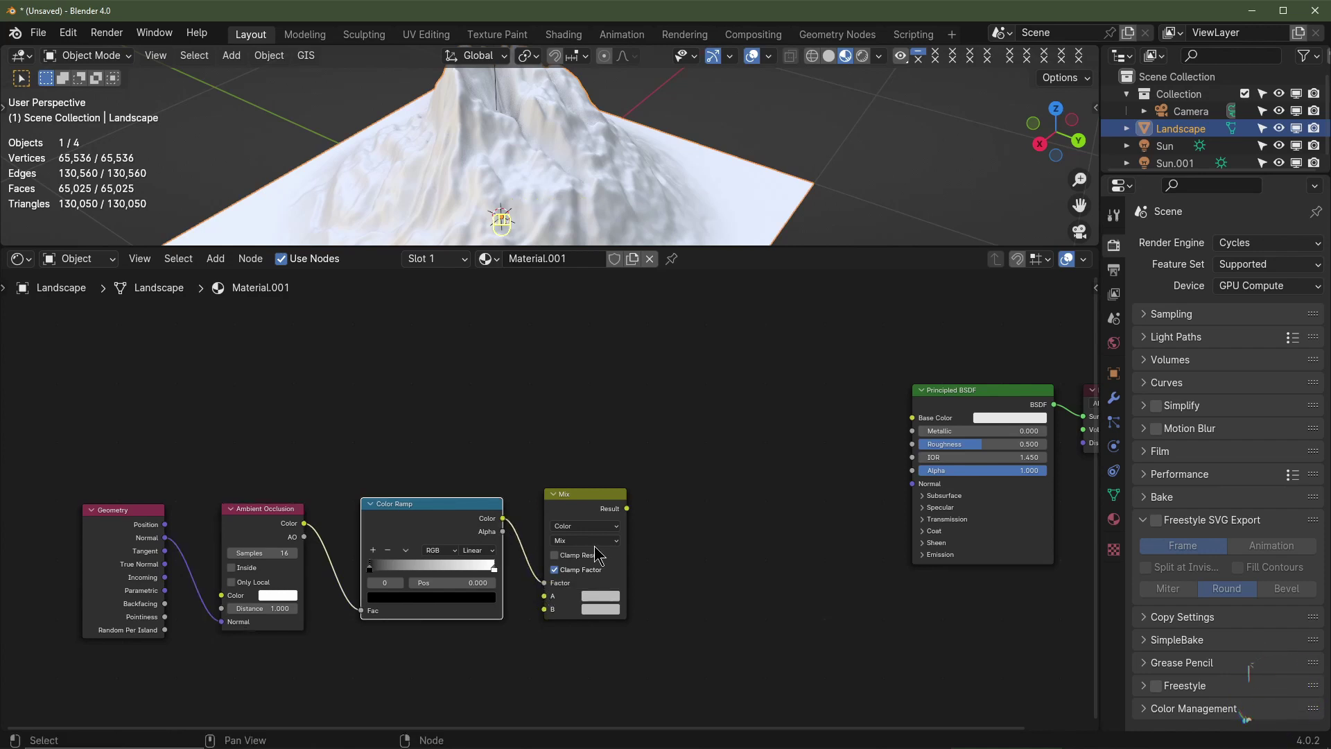
left_click(608, 605)
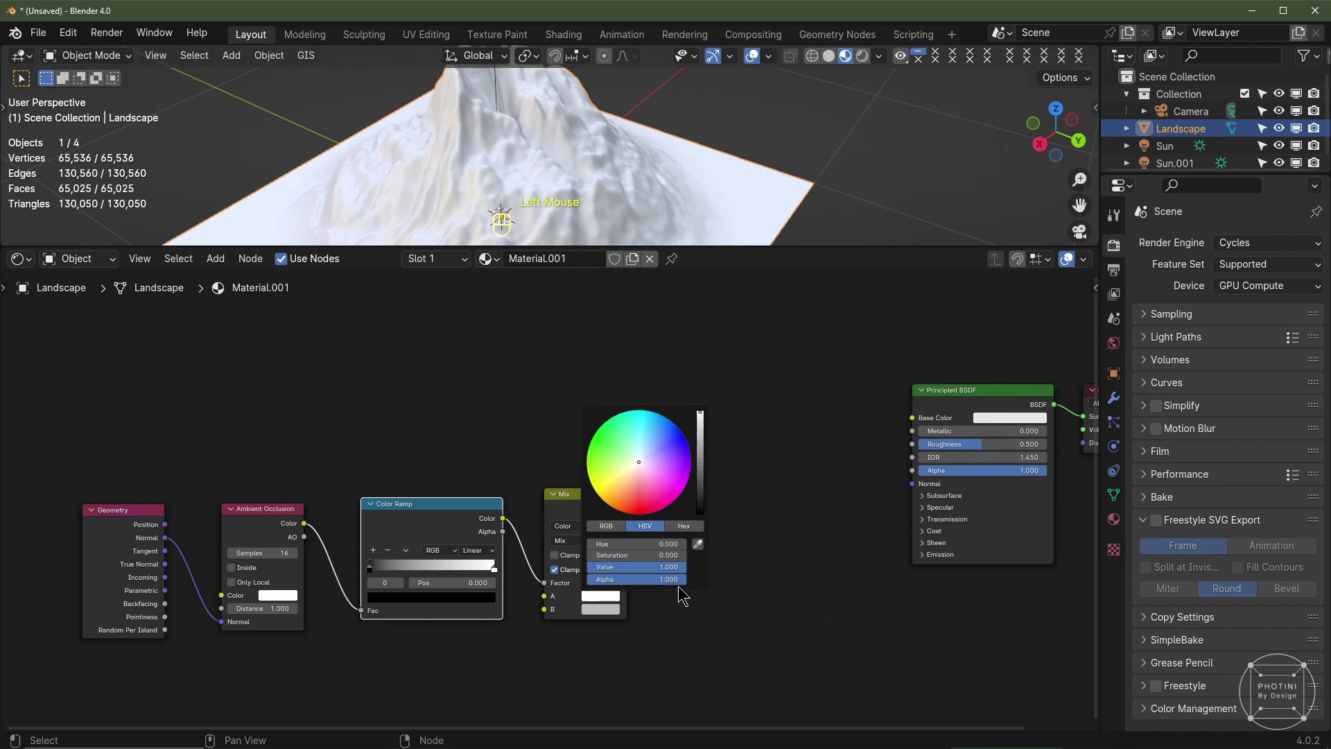
left_click(608, 619)
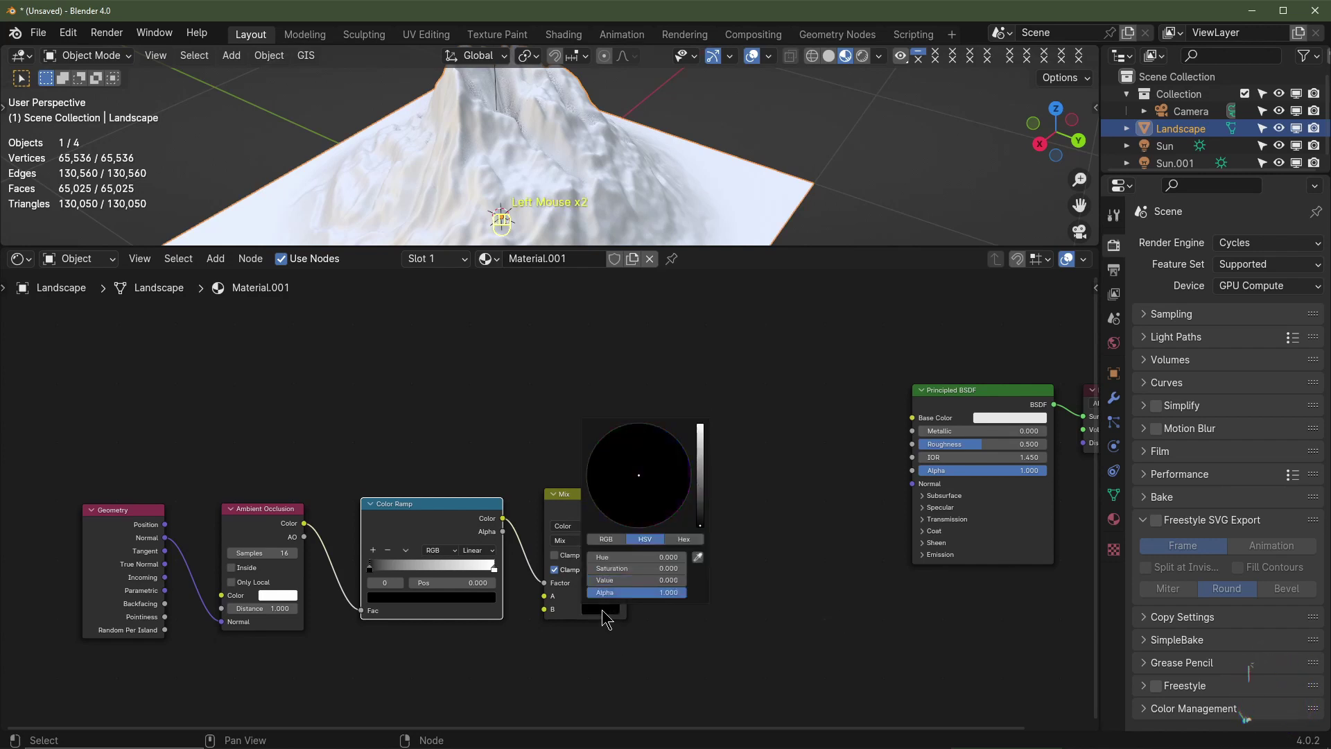
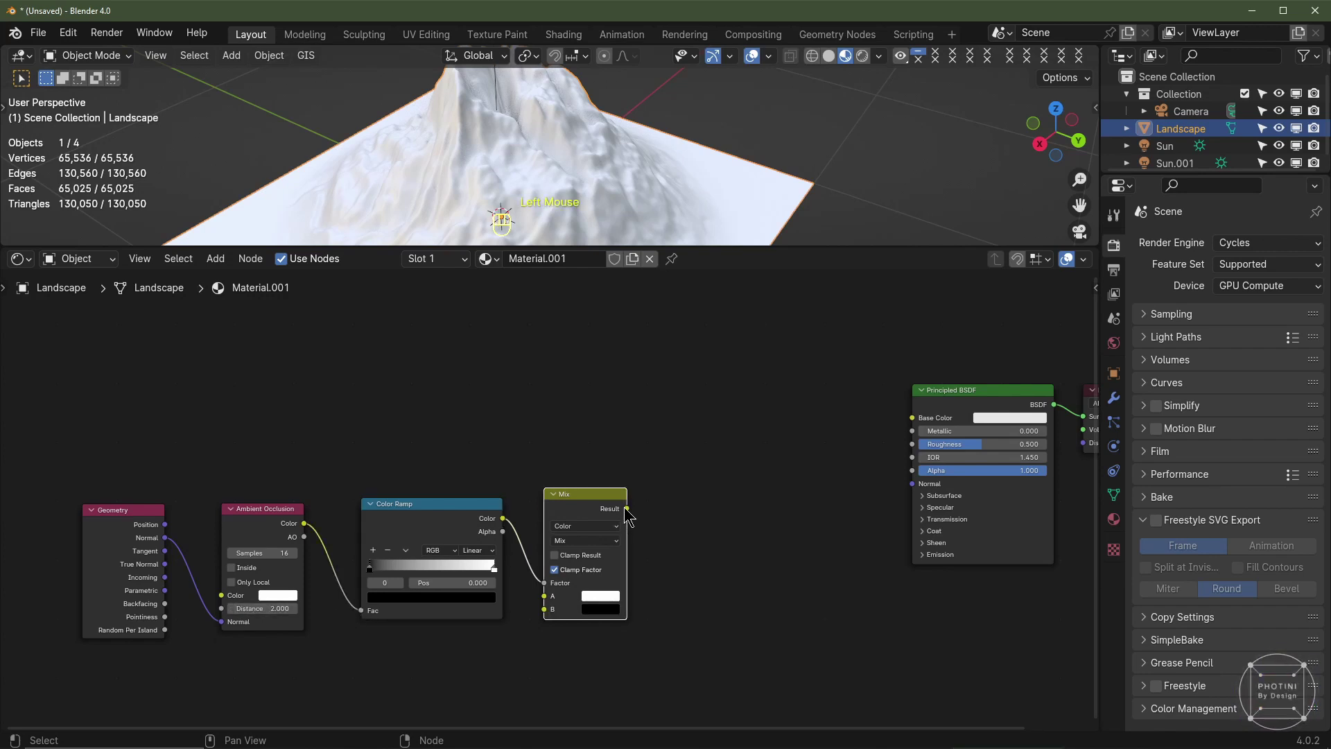
Feed the ramp into Base Color through a Mix node and set Roughness to 1.0
left_click_drag(628, 514, 914, 424)
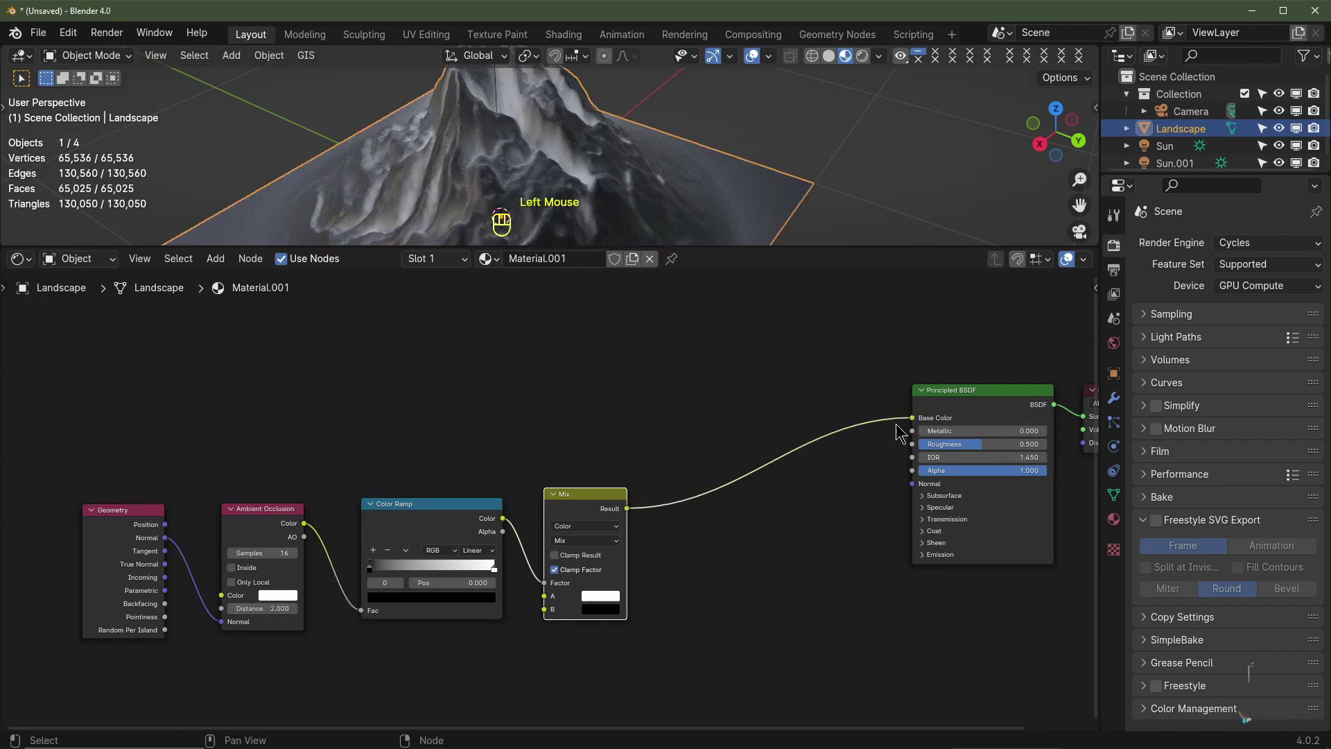
left_click(961, 449)
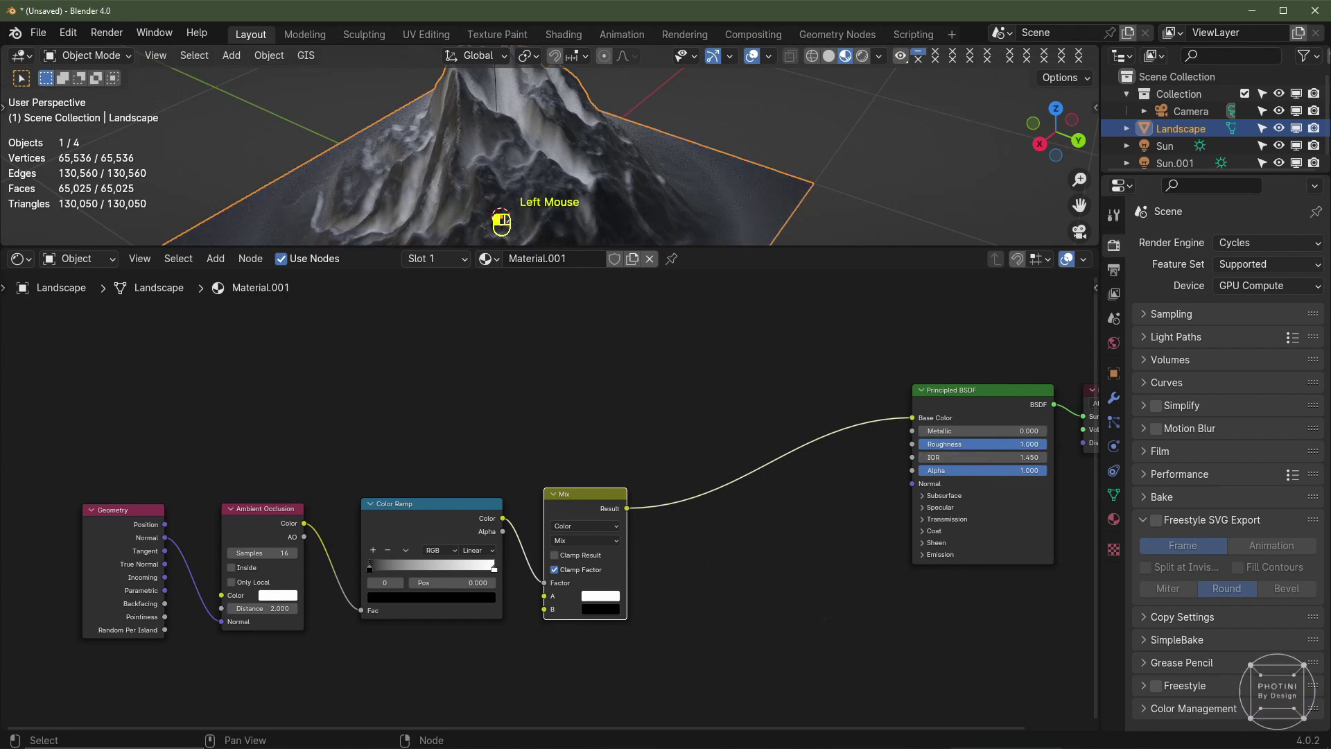
scroll("up", 3)
left_click_drag(343, 583, 502, 576)
left_click_drag(485, 586, 527, 484)
scroll("down", 3)
scroll("up", 3)
Move the ramp's white stop to 0.855 for a stark mask and give the 3D view more height
left_click_drag(593, 188, 509, 364)
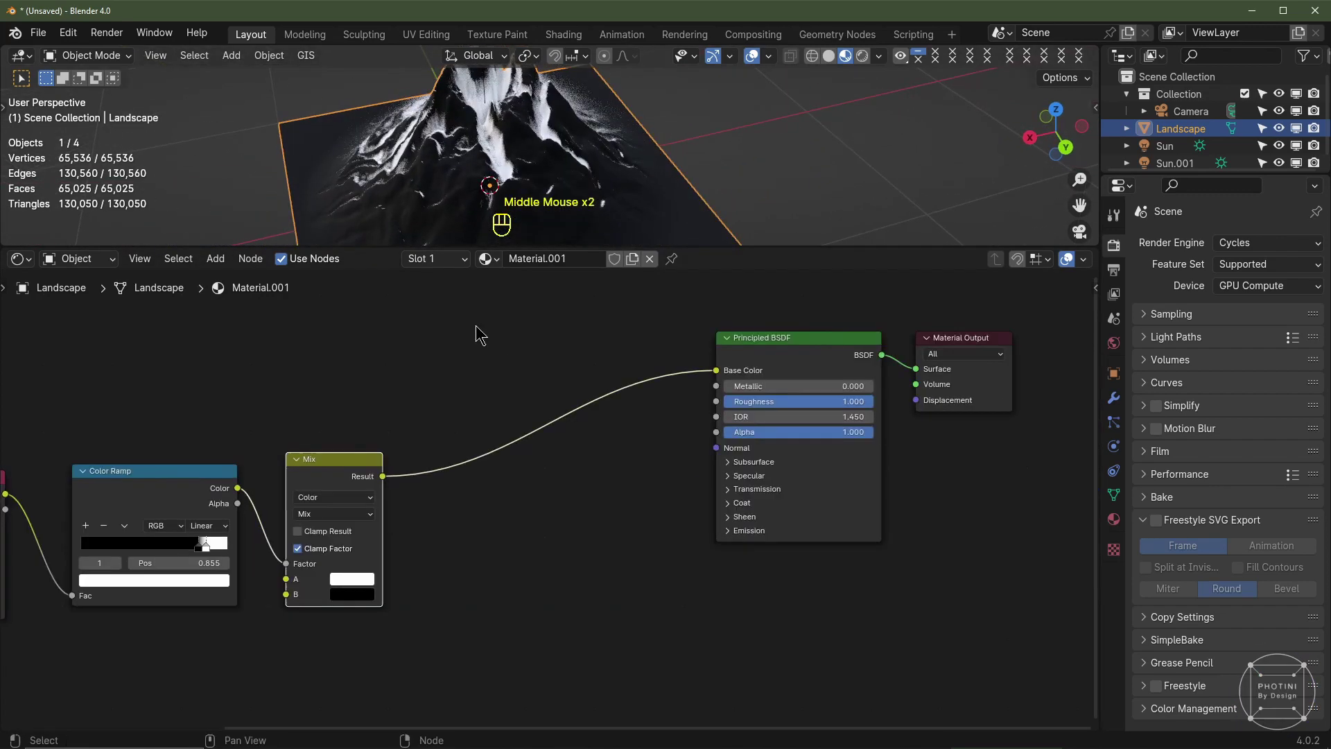
scroll("up", 3)
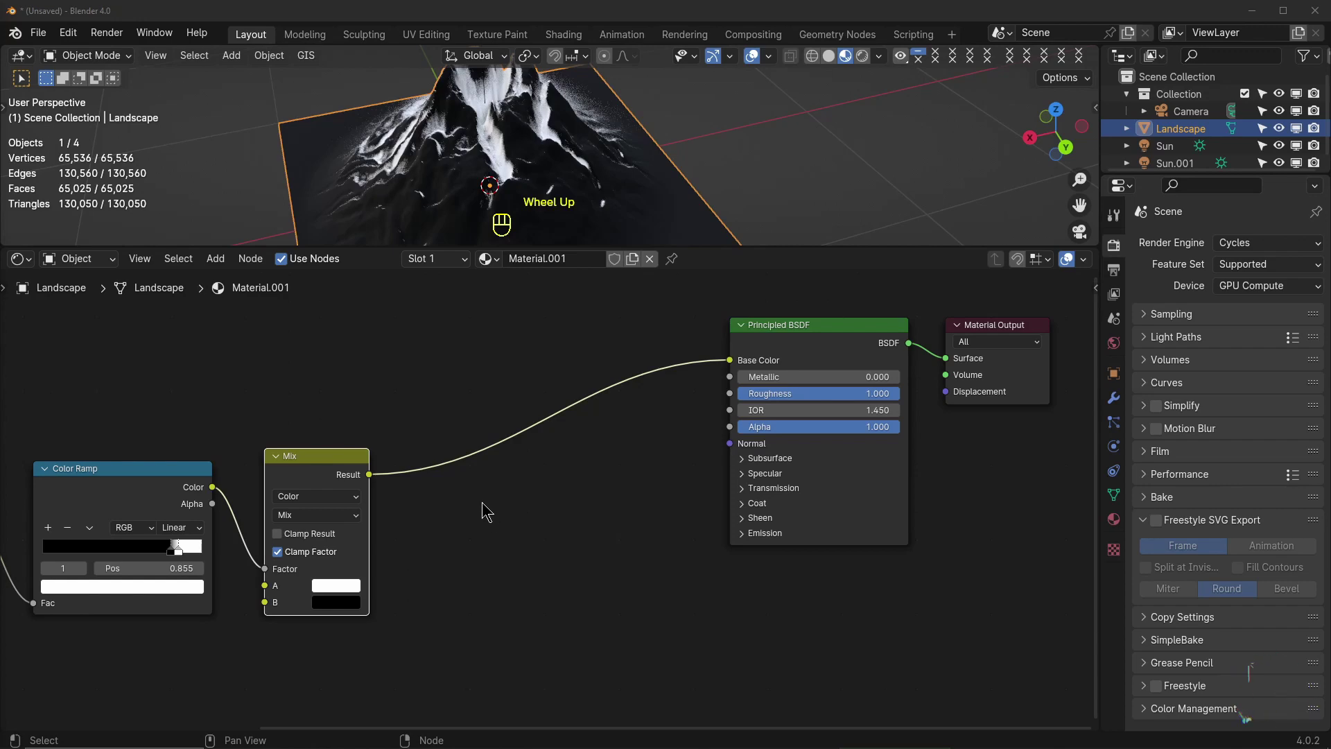
left_click(483, 508)
middle_click(594, 584)
scroll("down", 3)
left_click_drag(613, 559, 617, 538)
left_click(617, 538)
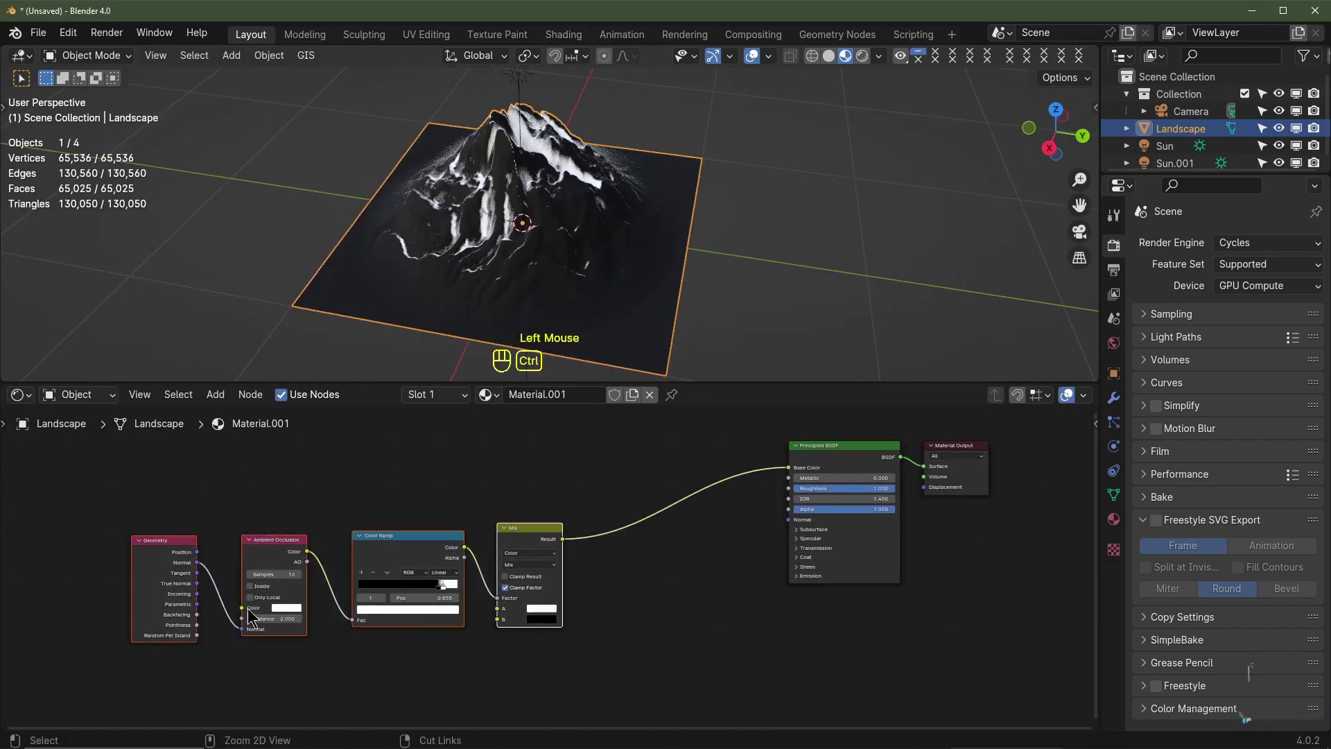
Join the occlusion nodes into a frame and label it 'AO Mask'
key("ctrl+j")
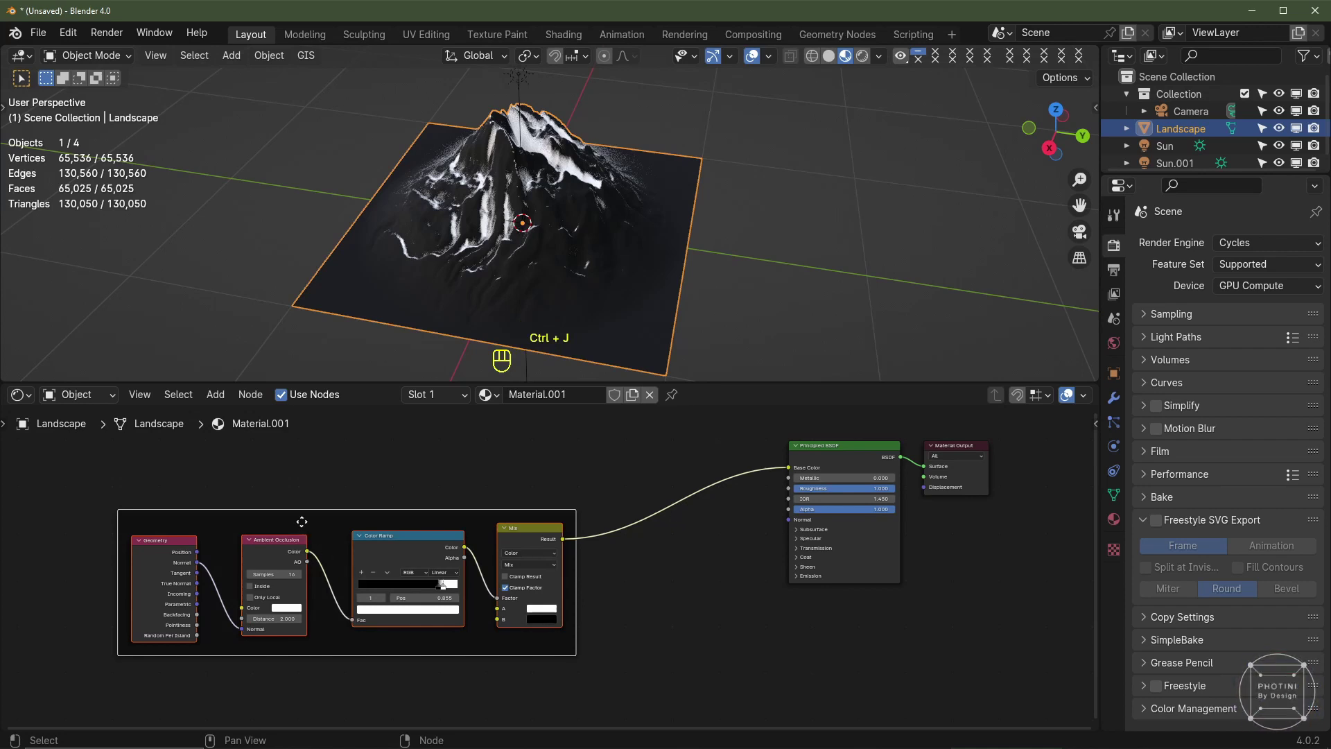
key("F2")
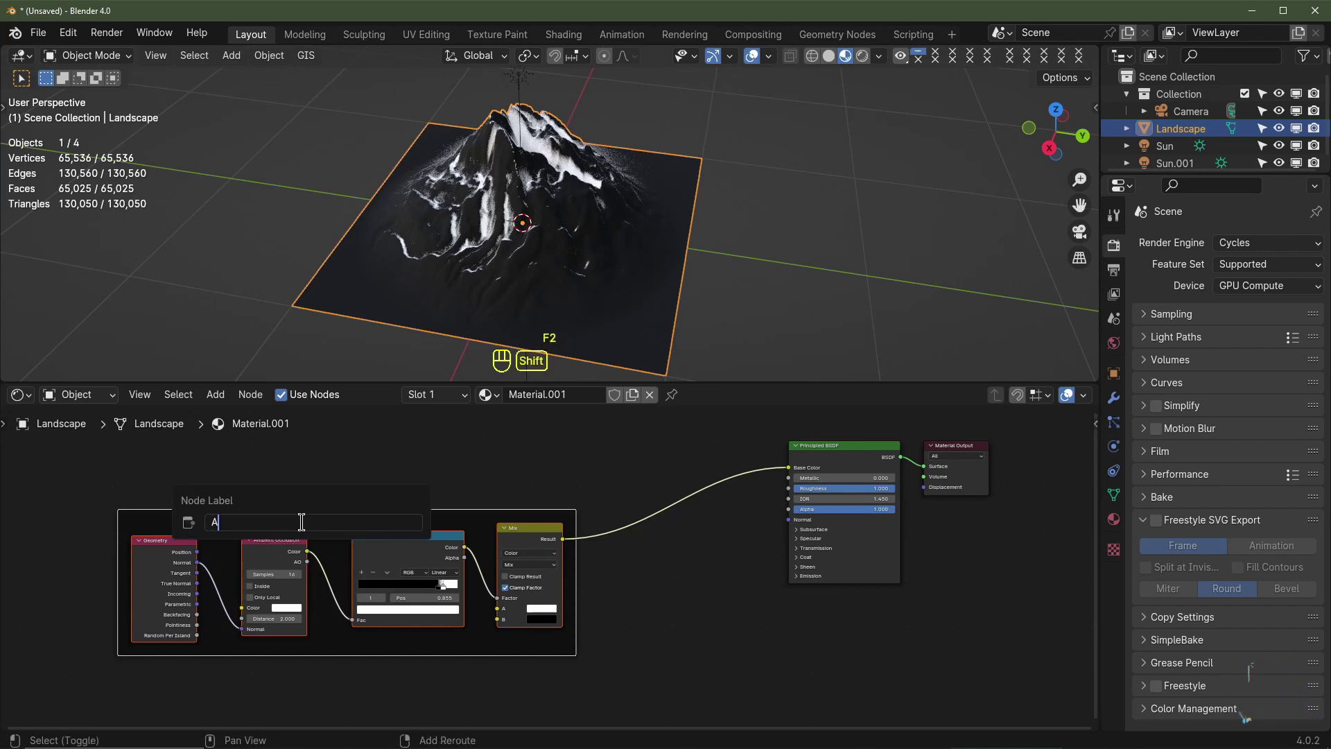
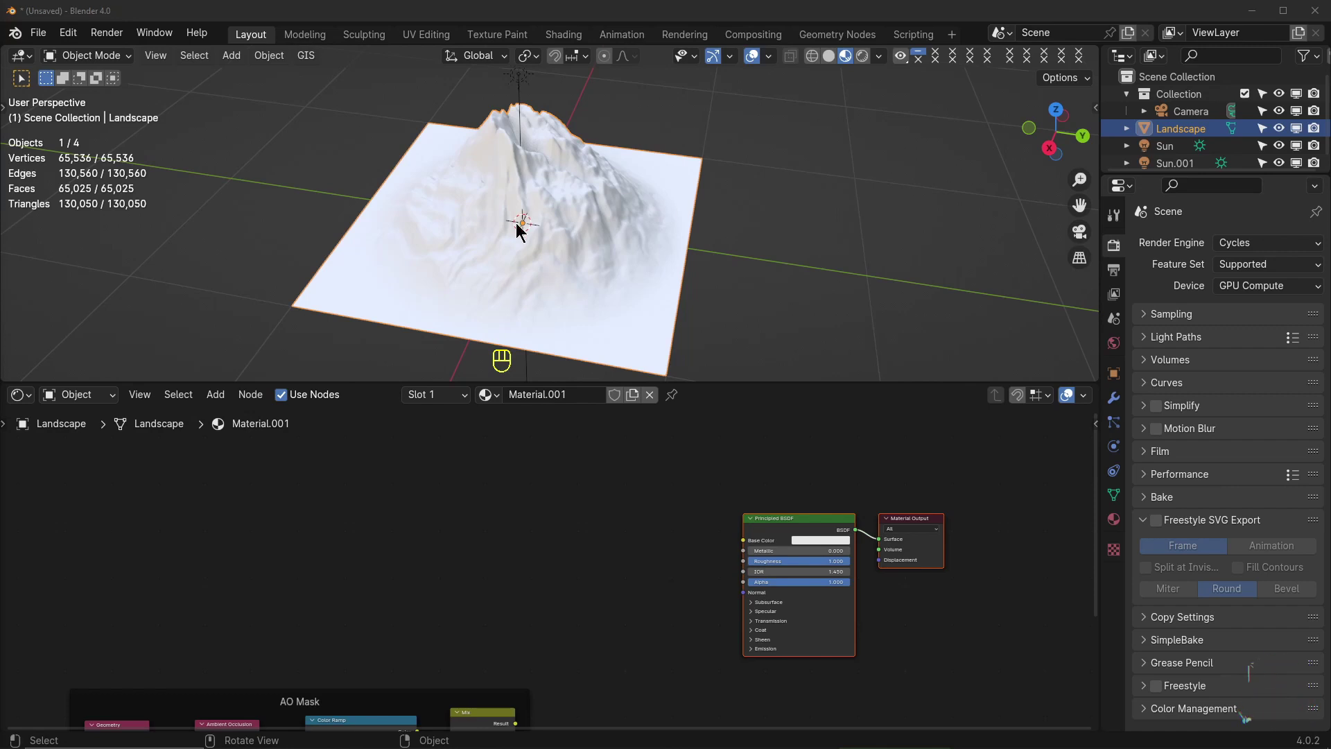
Add Texture Coordinate, Separate XYZ, Gradient Texture and supporting nodes for the slope mask
middle_click(234, 563)
key("shift+a")
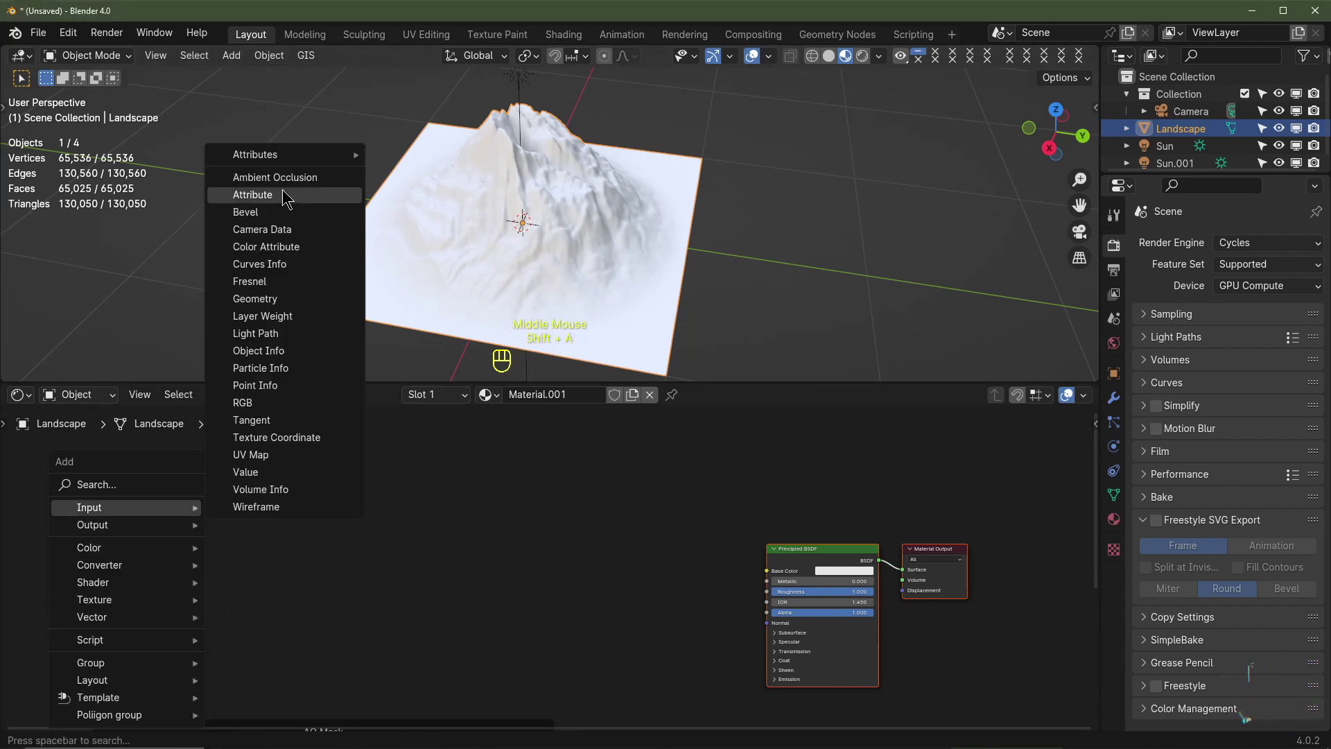
key("shift+a")
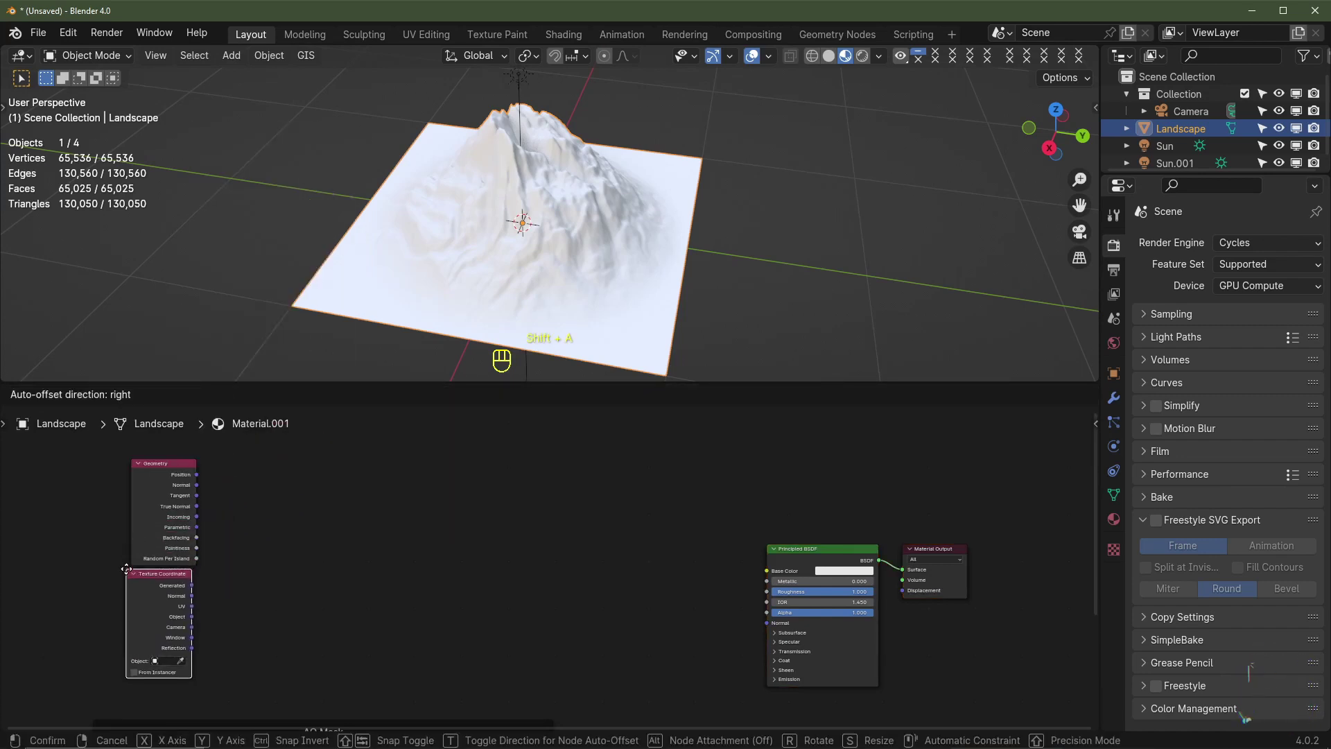
key("shift+a")
key("shift+a")
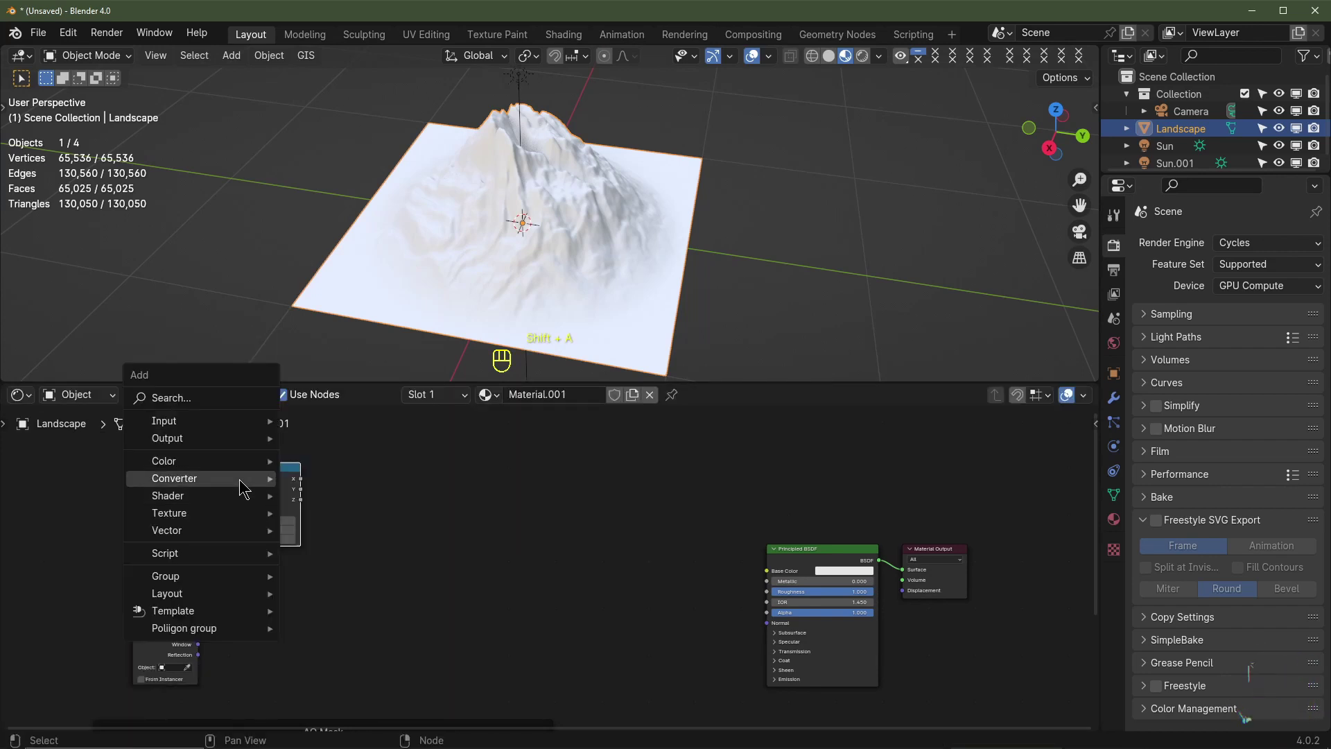
key("shift+a")
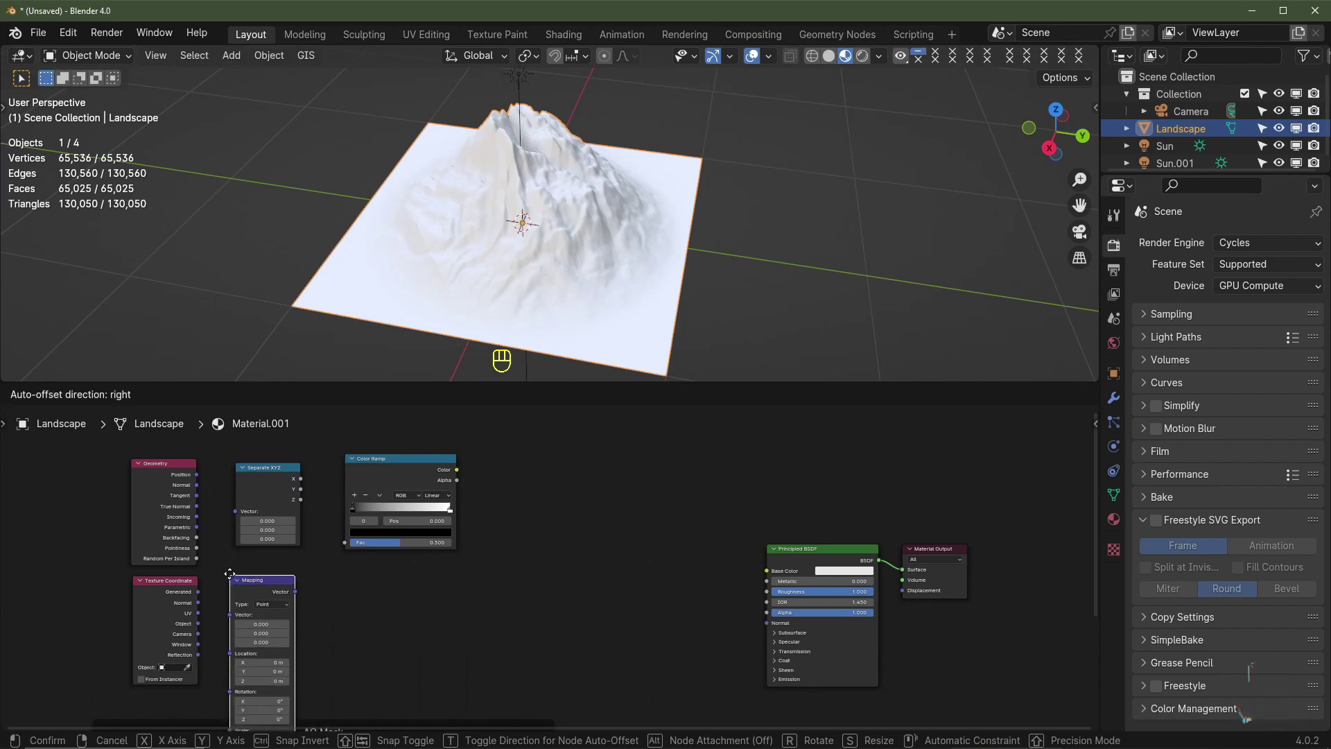
key("shift+a")
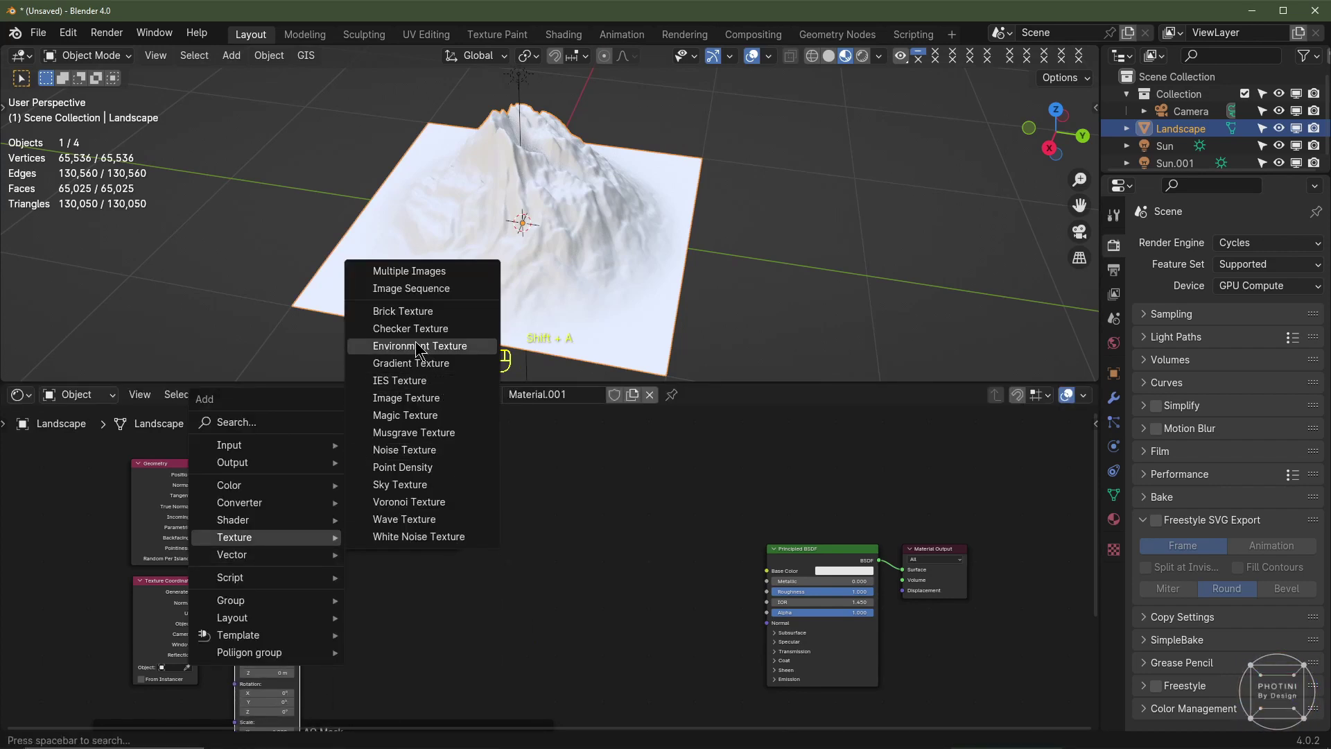
left_click(418, 466)
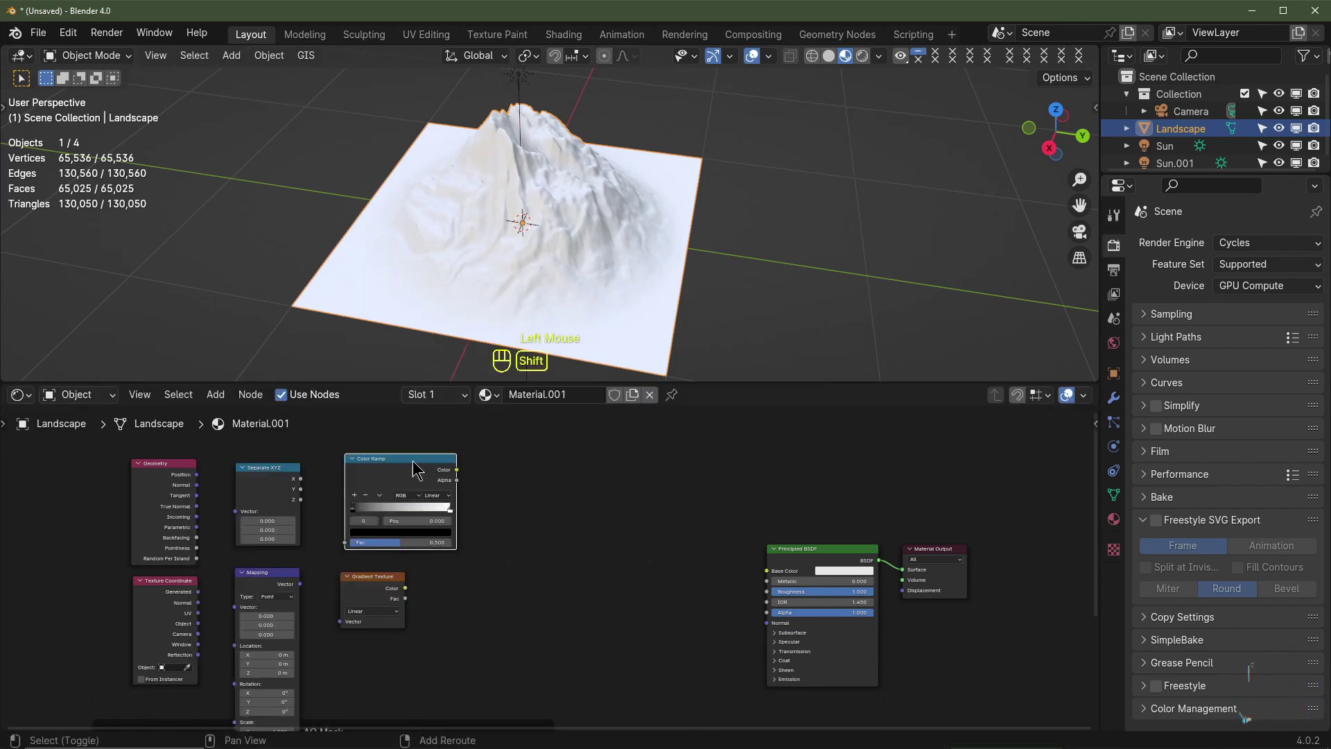
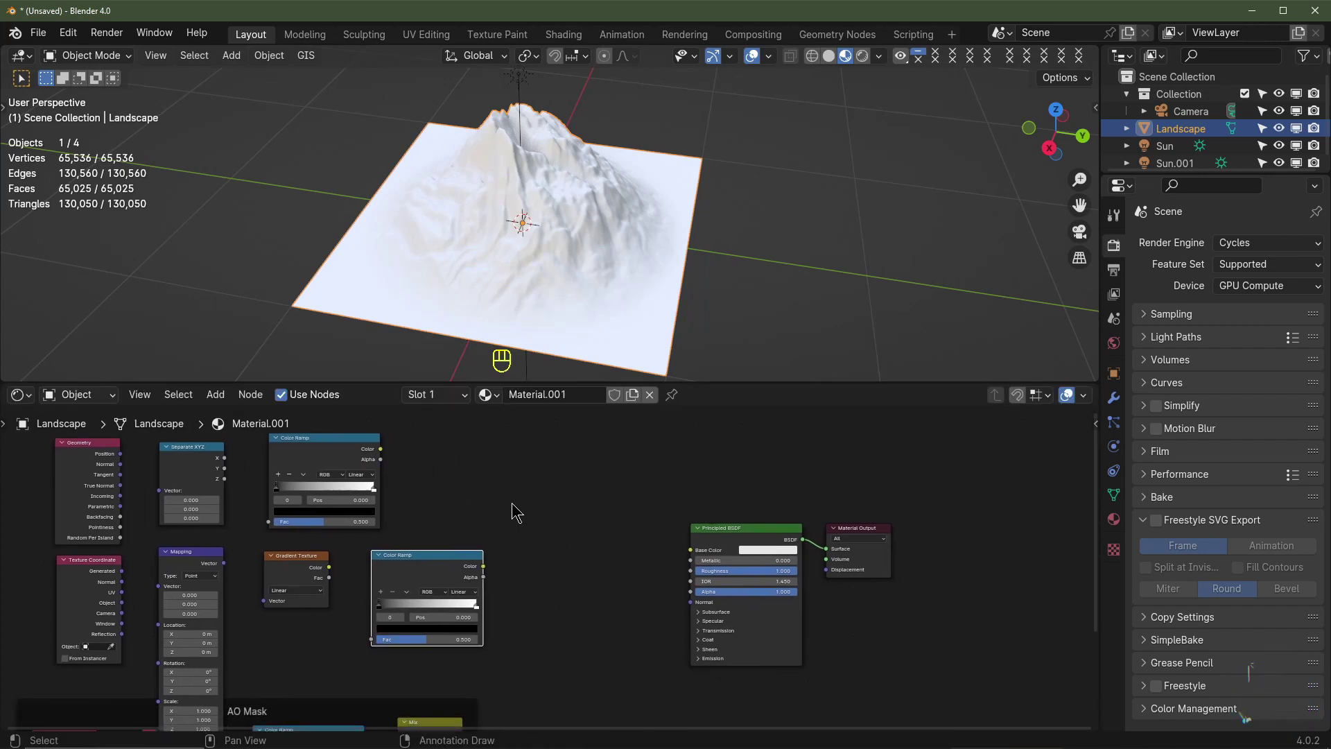
Route Geometry Normal through Separate XYZ so its Z drives the Color Ramp feeding the base colour
key("shift+a")
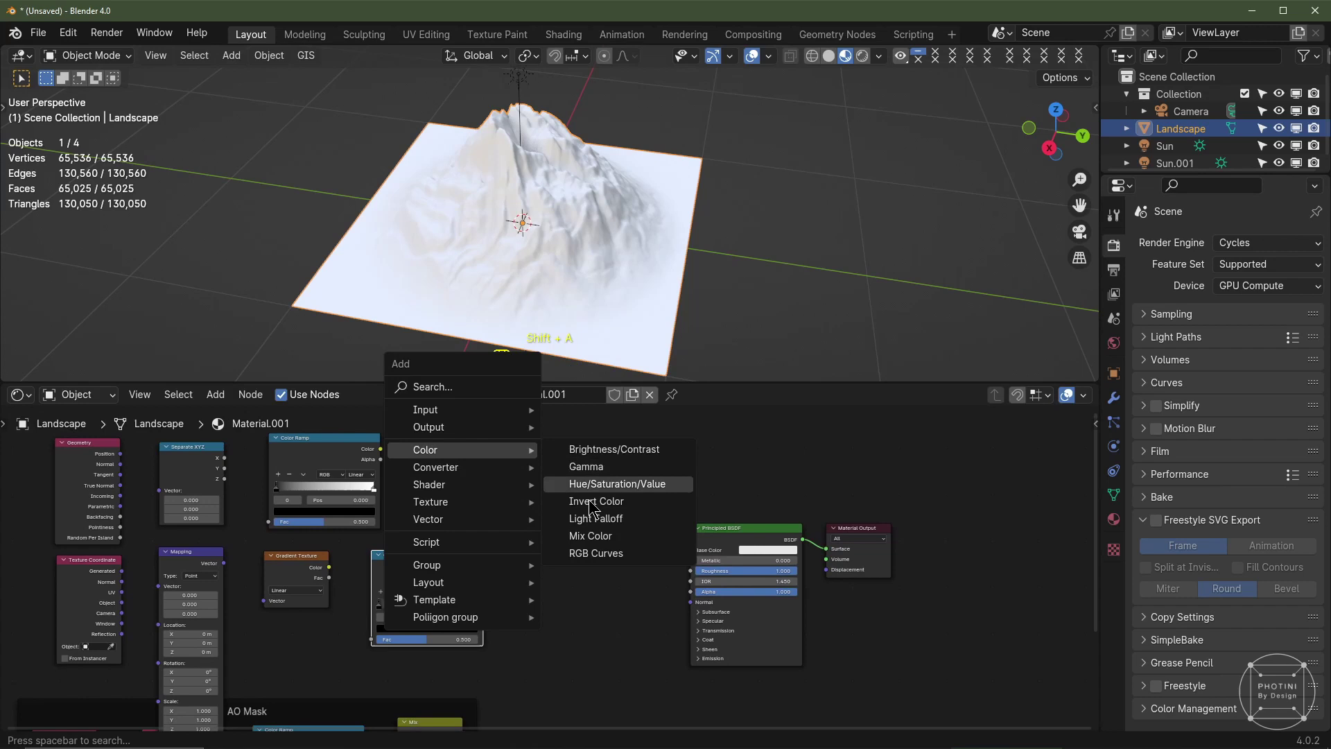
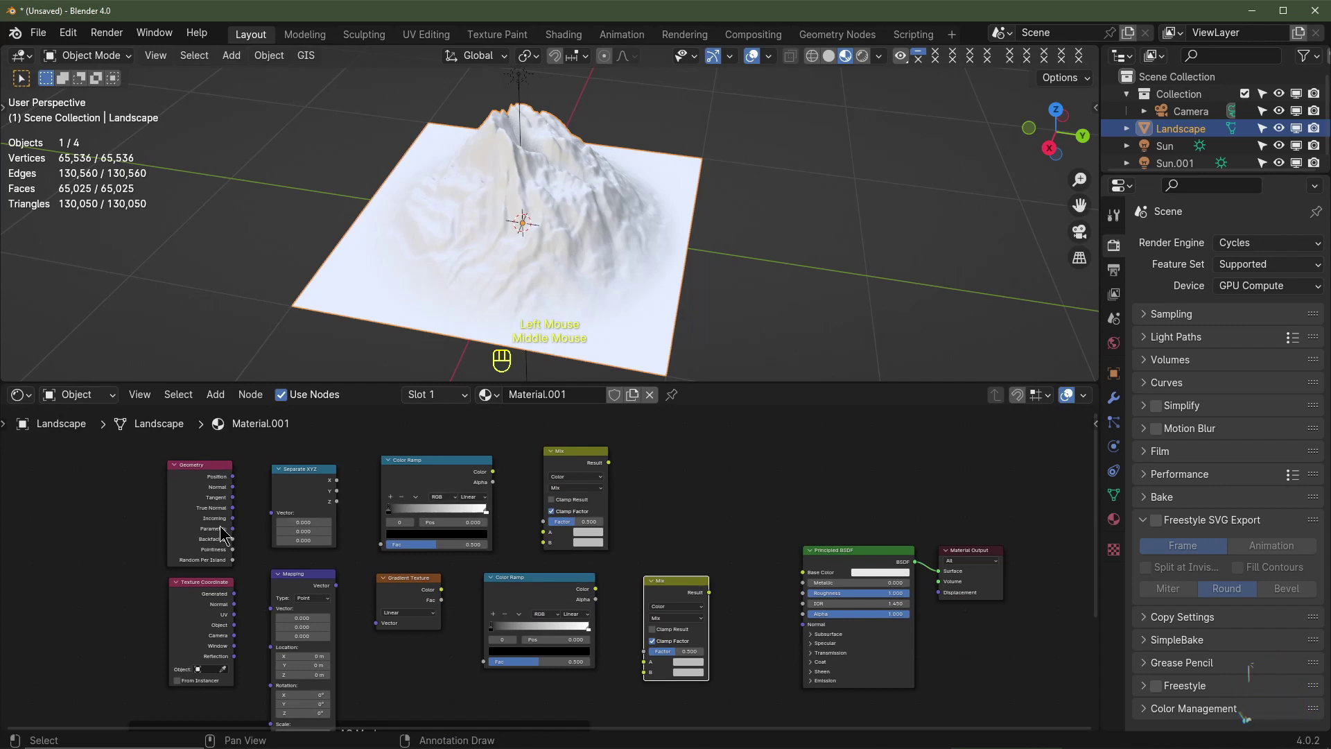
scroll("up", 3)
left_click(148, 471)
left_click(212, 506)
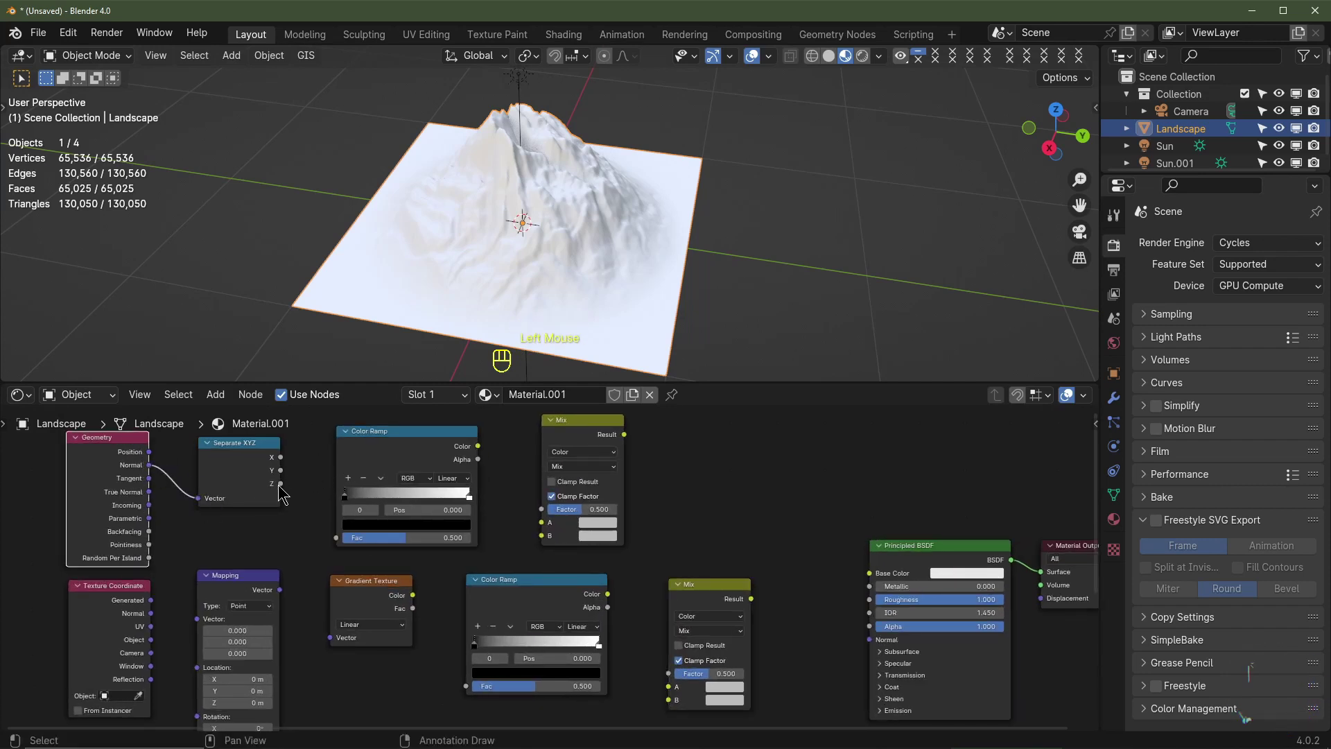
left_click_drag(282, 485, 341, 538)
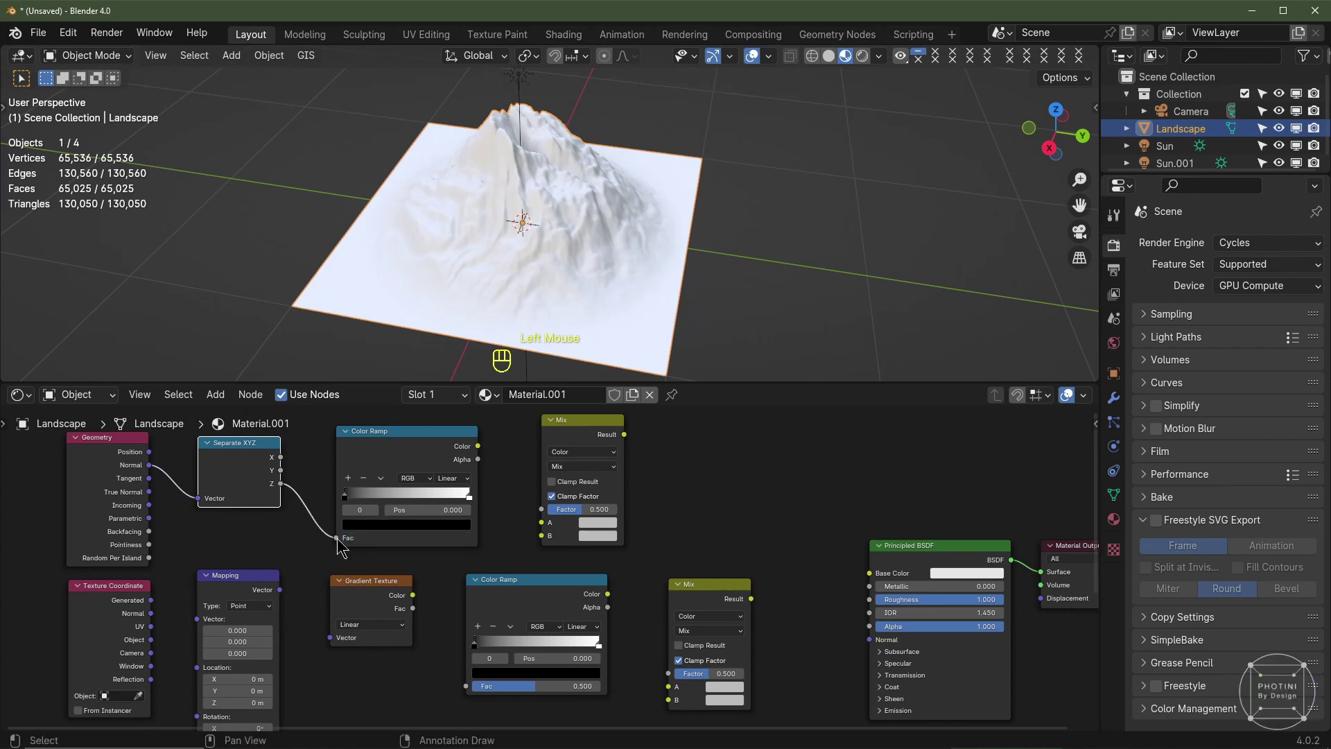
left_click_drag(481, 444, 614, 532)
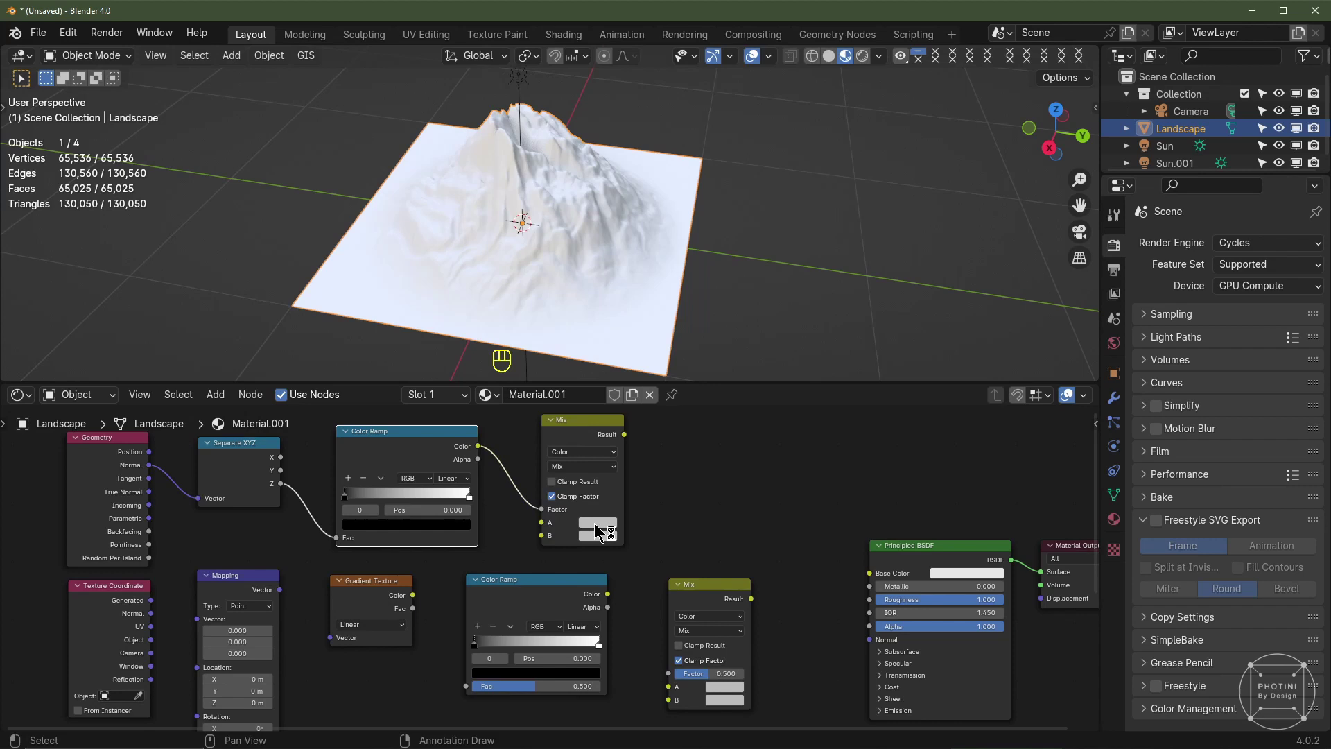
left_click(601, 527)
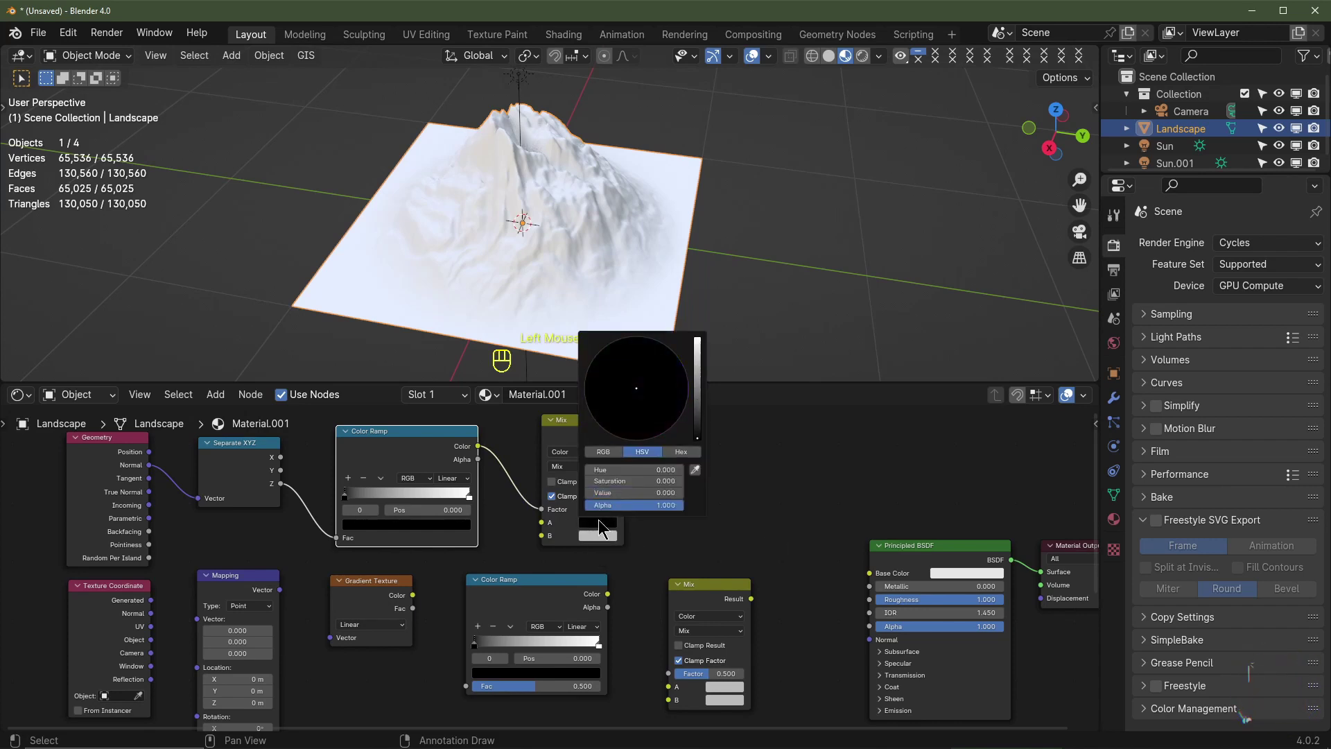
left_click(609, 532)
middle_click(759, 536)
Drive the Principled Base Color with the snow ramp and reshape its stops so slopes turn dark
left_click_drag(567, 471, 784, 512)
left_click(829, 604)
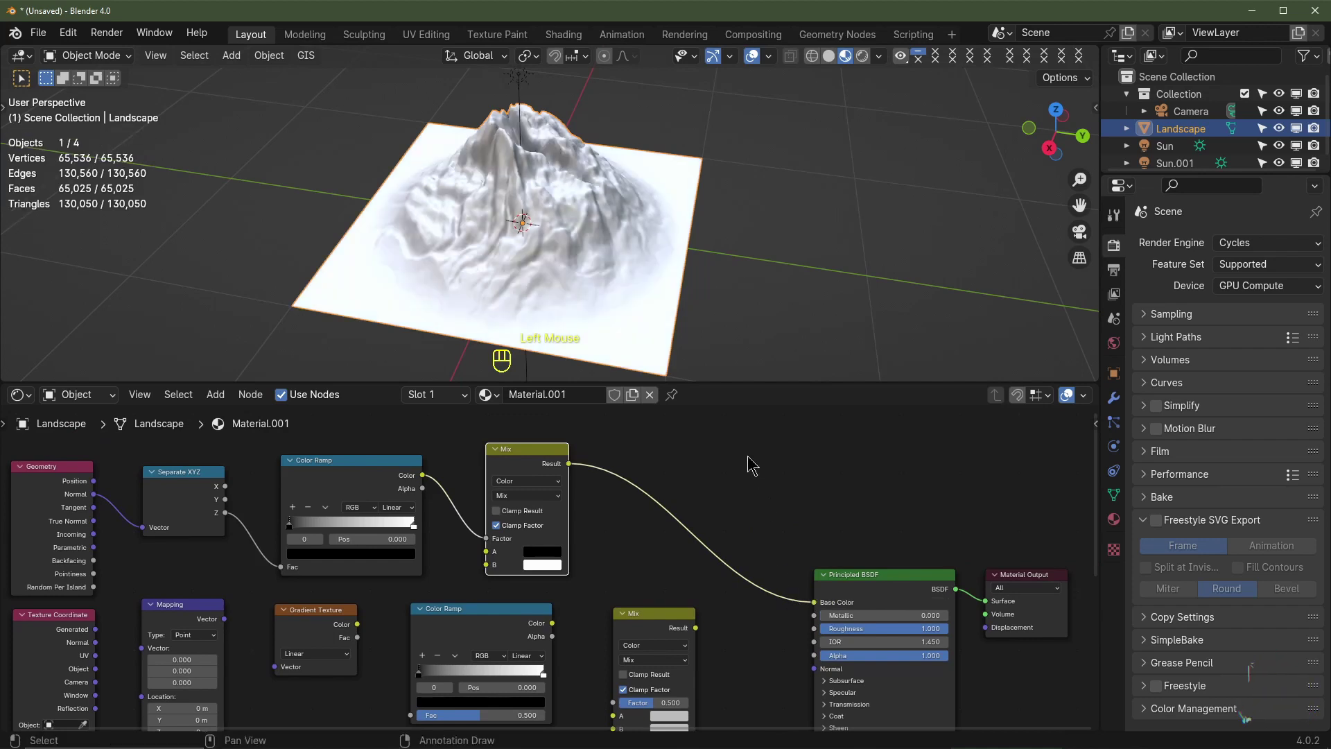
middle_click(477, 525)
scroll("up", 3)
left_click_drag(341, 491, 399, 488)
left_click_drag(410, 487, 430, 486)
left_click_drag(456, 487, 478, 505)
left_click_drag(462, 473, 470, 551)
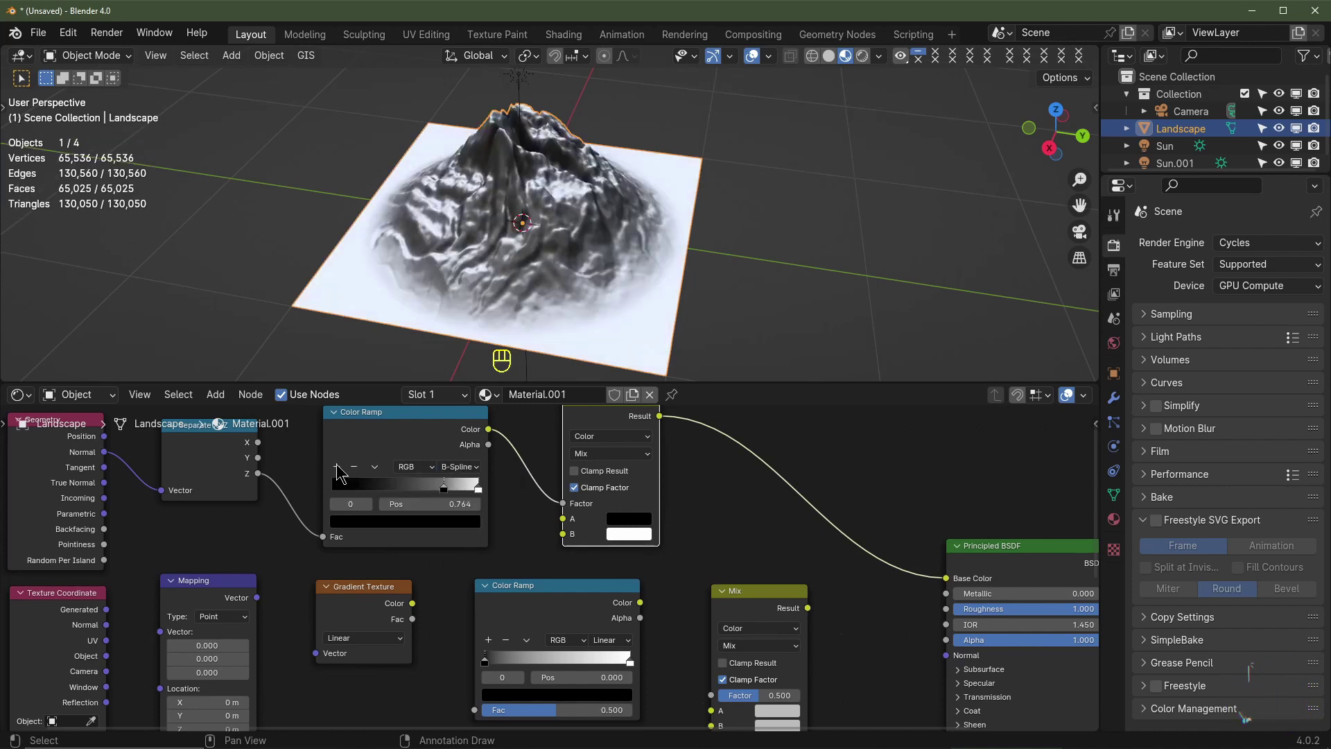
Lighten the dark stop colour slightly and narrow the ramp so less of the terrain stays white
left_click(337, 475)
left_click_drag(463, 496, 426, 533)
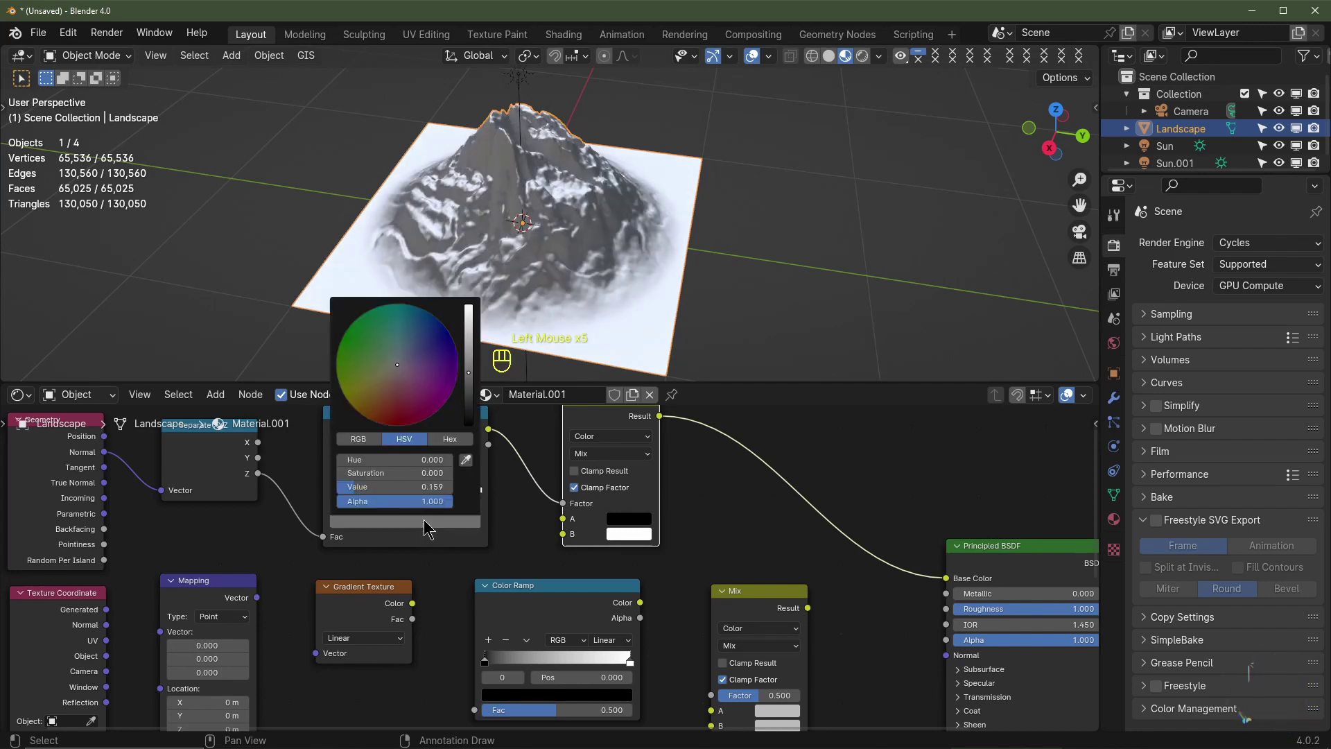
scroll("up", 3)
left_click_drag(396, 475, 408, 472)
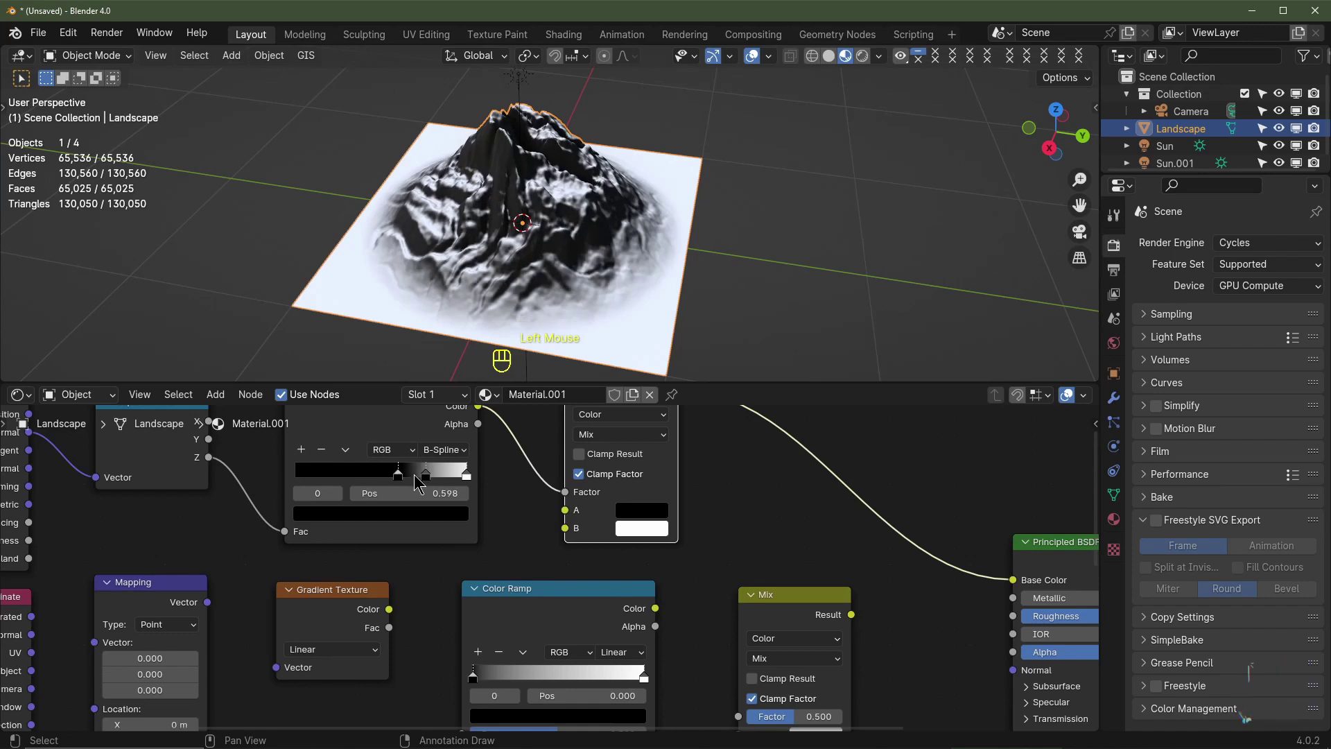
left_click_drag(429, 475, 504, 539)
scroll("down", 3)
Chain Generated coordinates through Mapping (Location 0.5, Rotation Y 90°) into a Gradient Texture shown on the landscape
left_click_drag(481, 557, 366, 567)
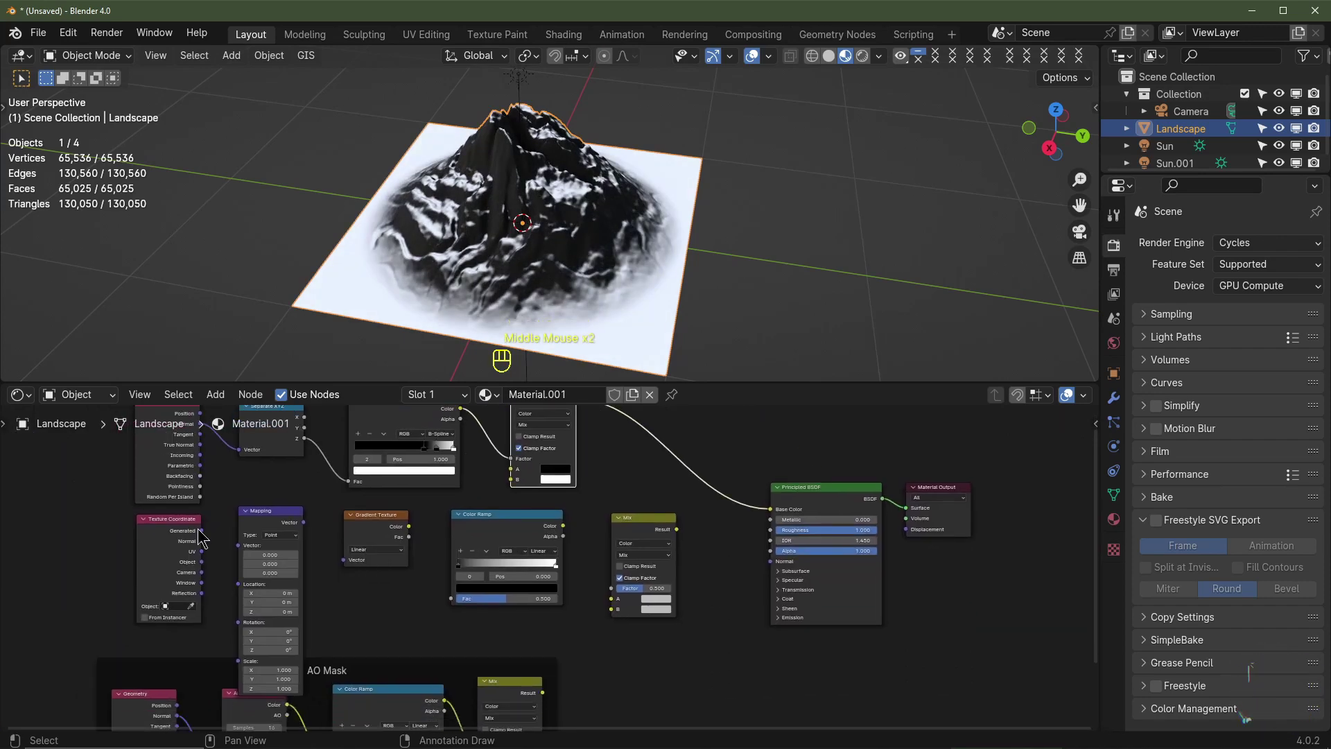
left_click_drag(202, 529, 246, 554)
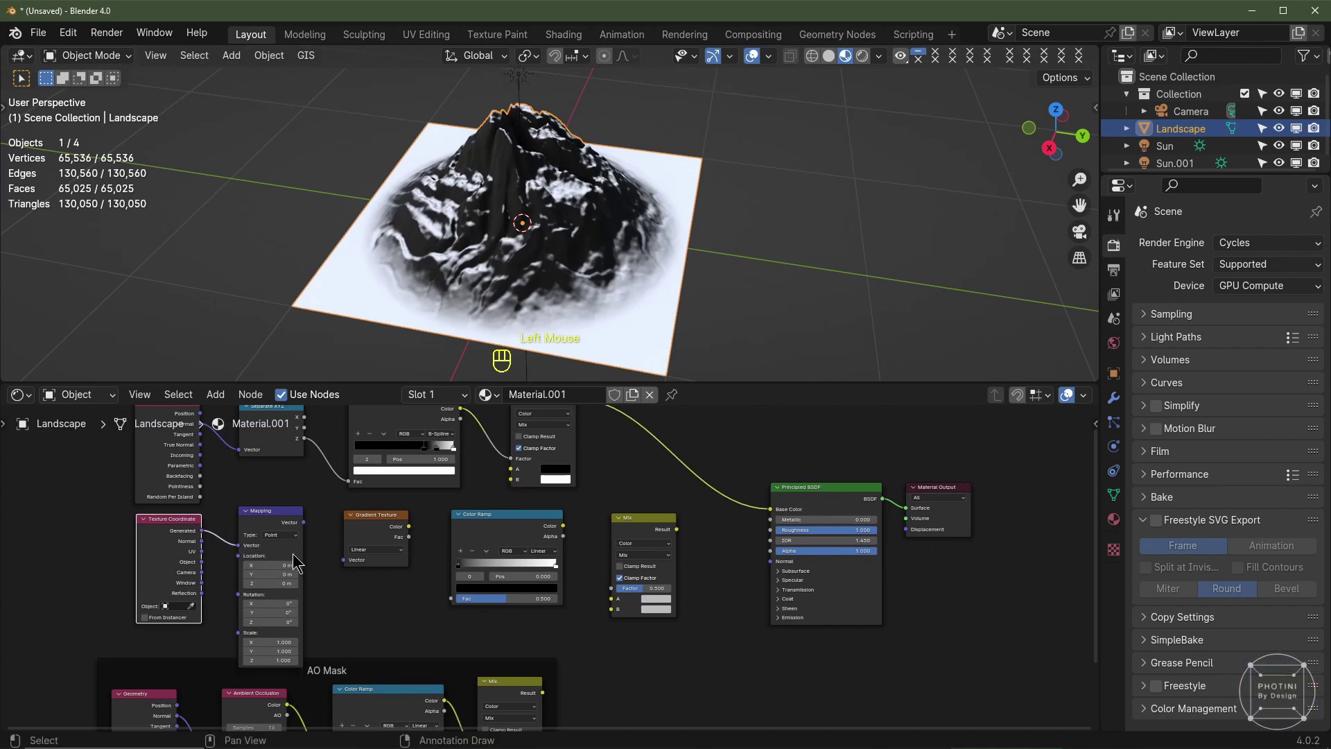
left_click(286, 512)
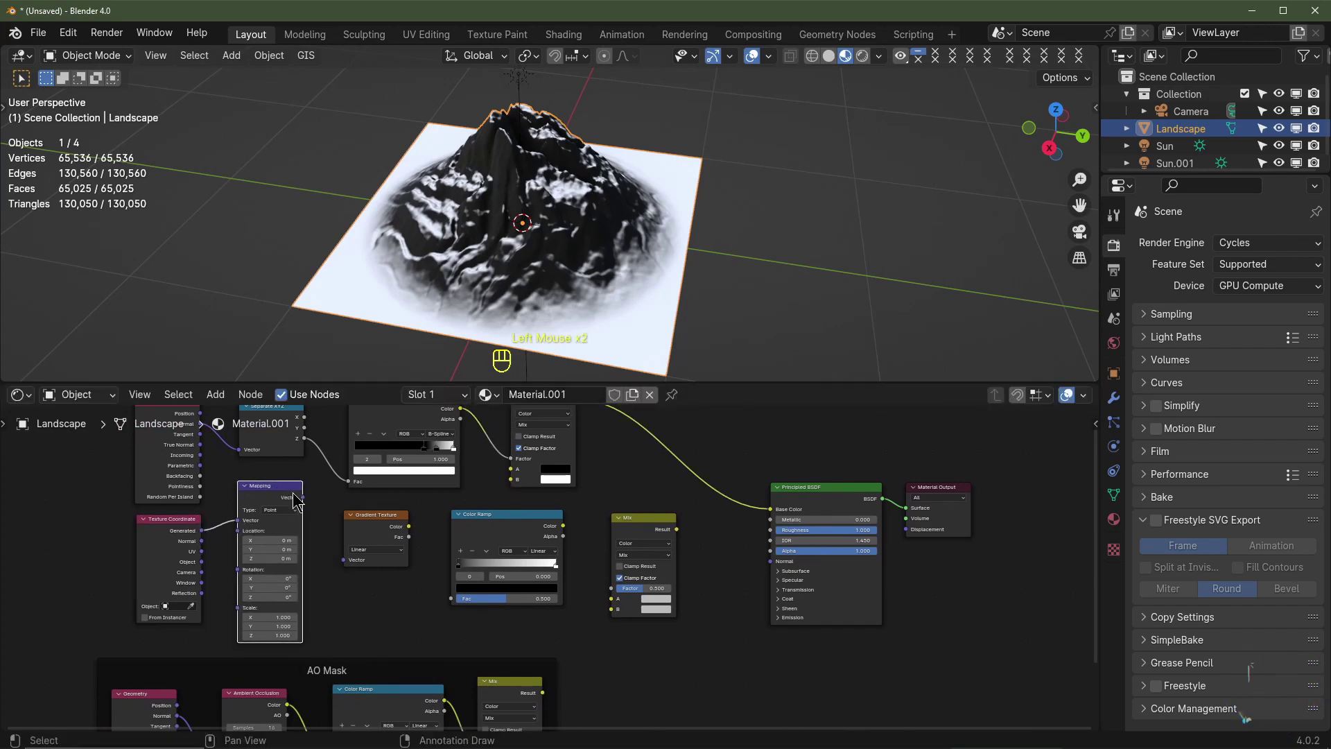
scroll("up", 3)
left_click(287, 492)
left_click(331, 556)
right_click(414, 534)
left_click_drag(398, 536, 446, 601)
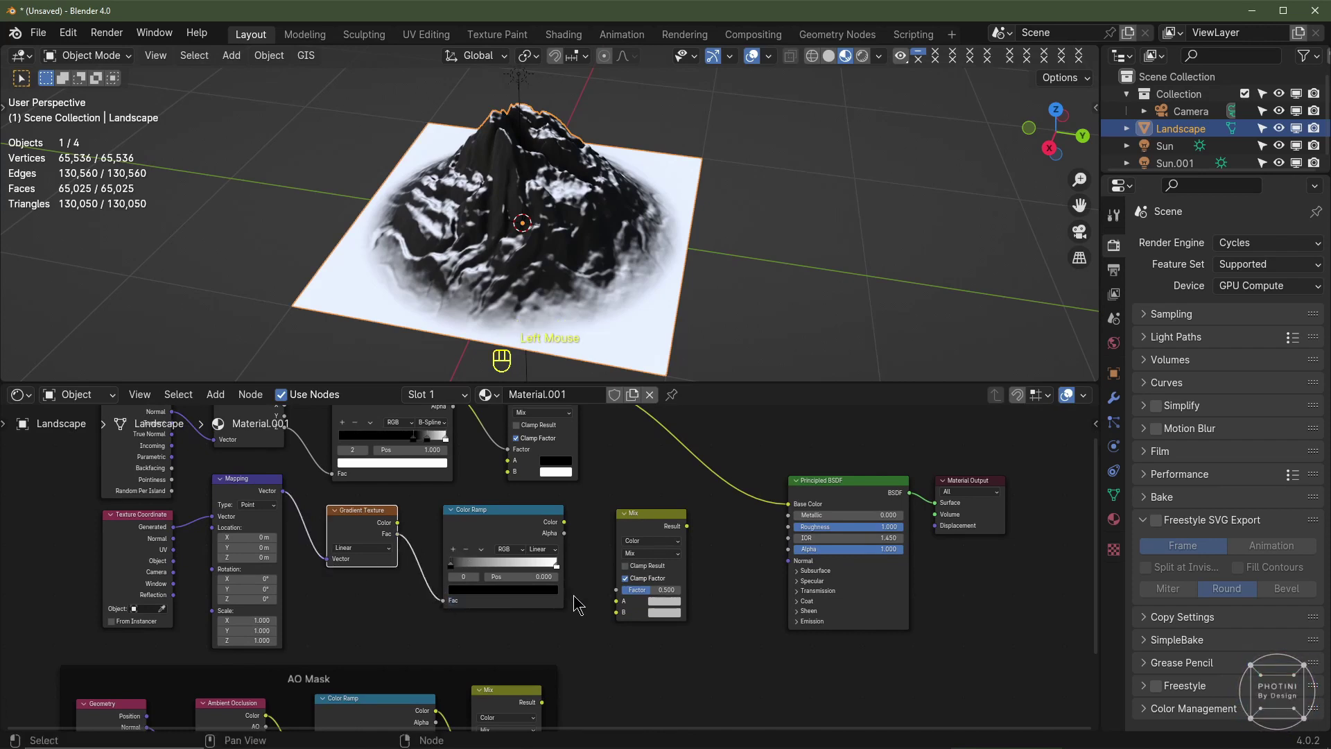
right_click(573, 533)
left_click_drag(565, 532, 730, 518)
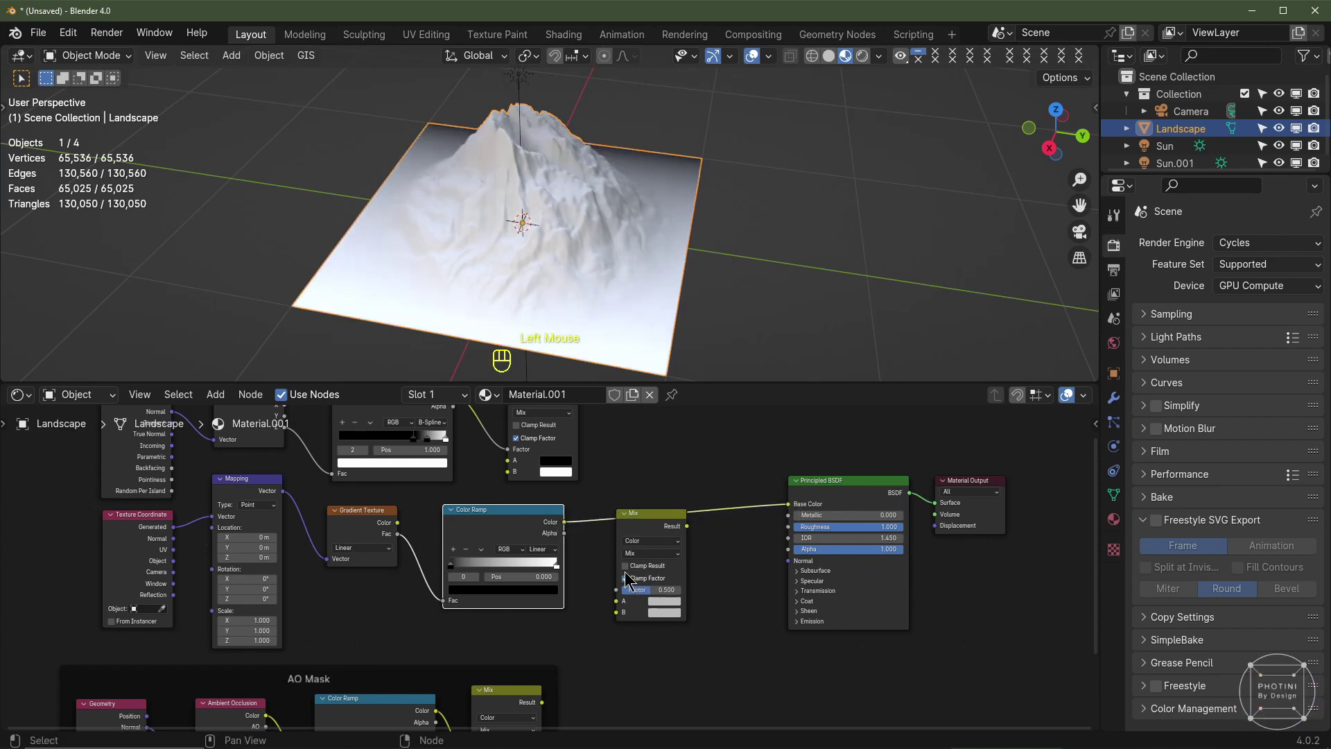
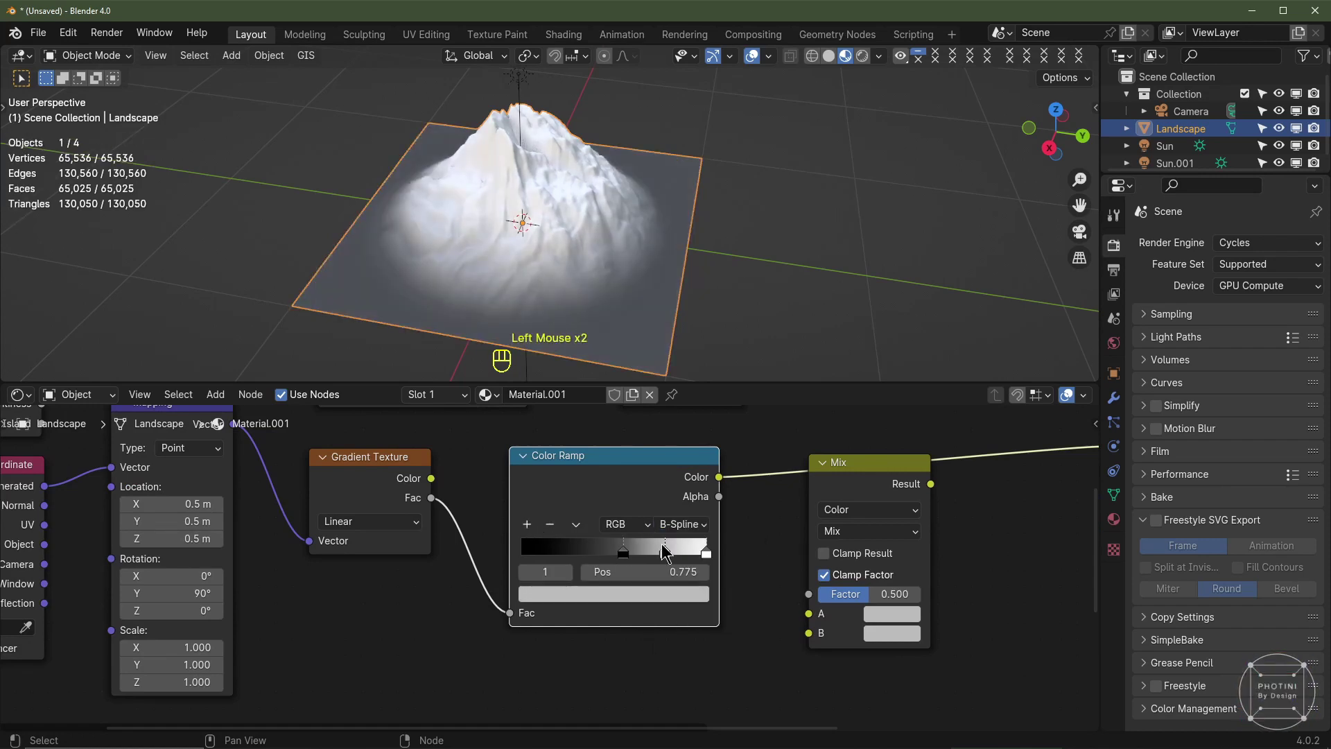
Insert a Color Ramp after the Gradient Texture Fac and connect it into the mix
left_click_drag(660, 552, 586, 579)
left_click(605, 606)
left_click(605, 607)
left_click_drag(594, 558, 630, 559)
left_click_drag(632, 559, 613, 557)
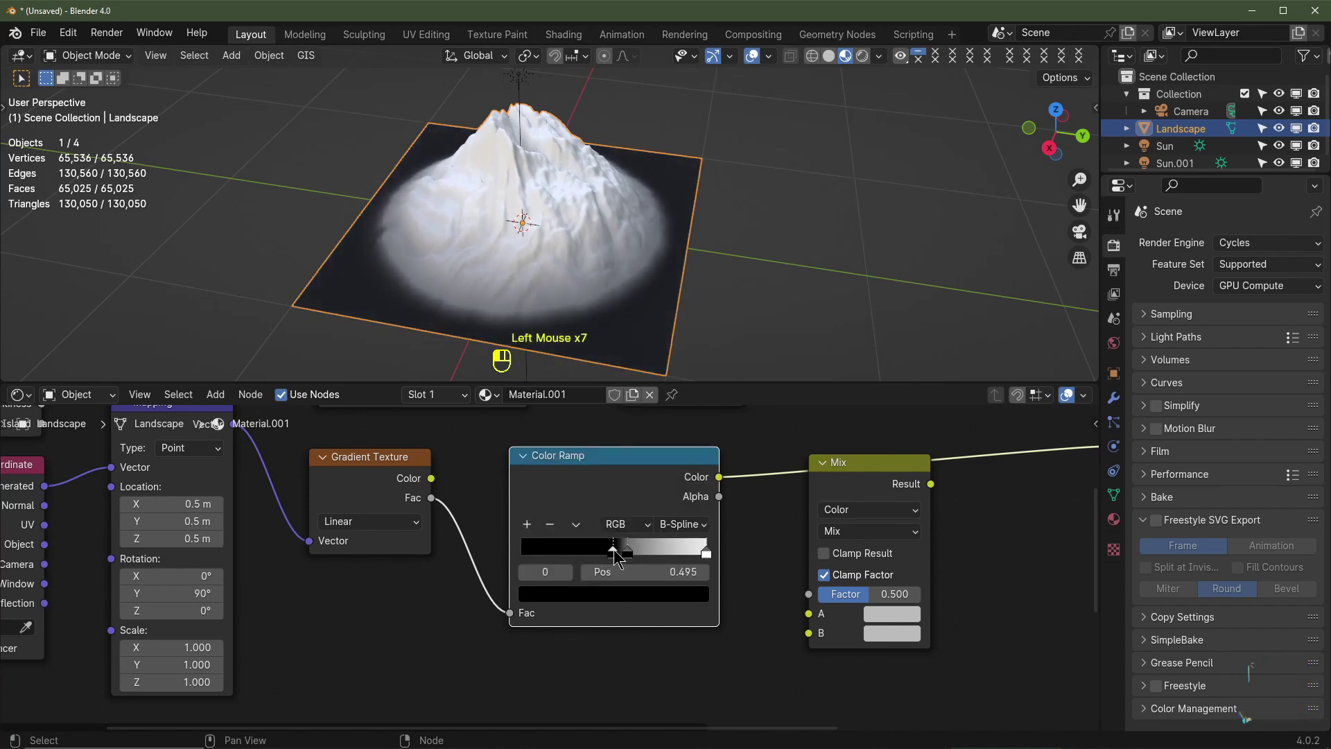
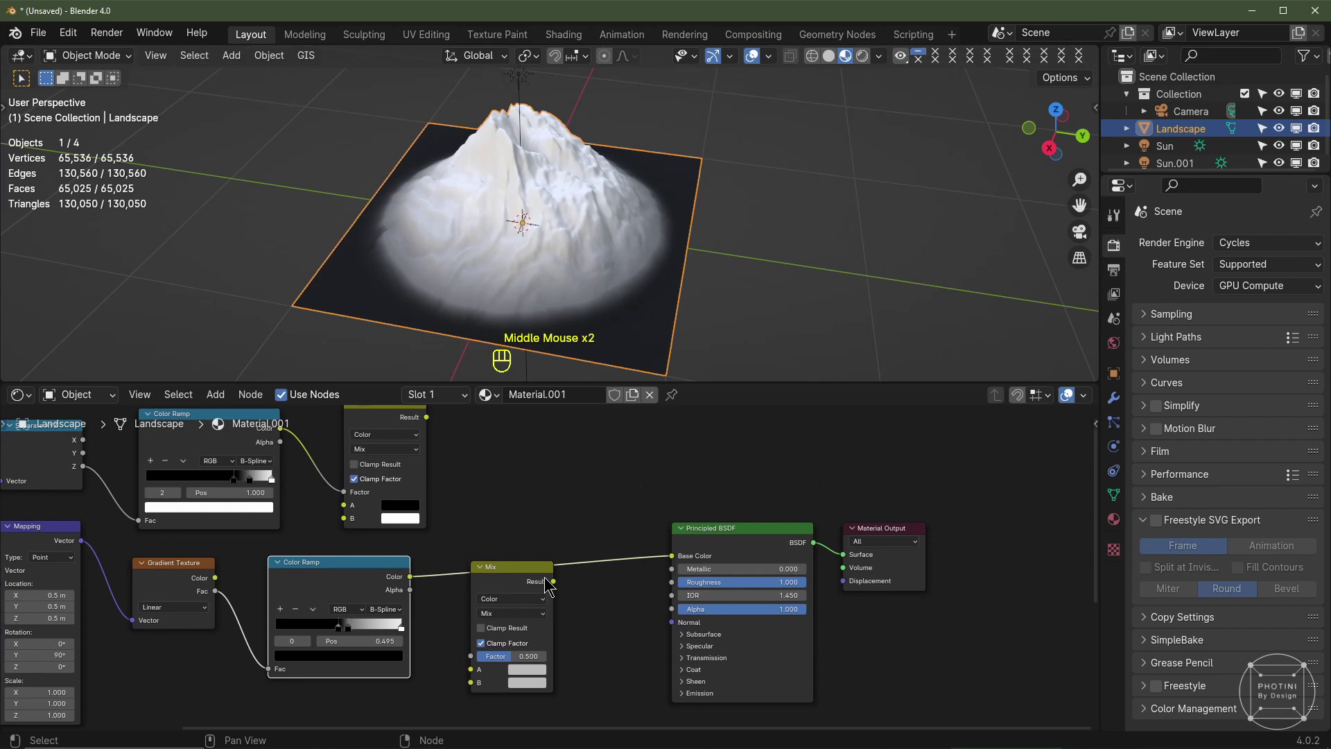
middle_click(466, 433)
left_click_drag(413, 438, 397, 593)
left_click(398, 594)
left_click_drag(447, 703, 474, 658)
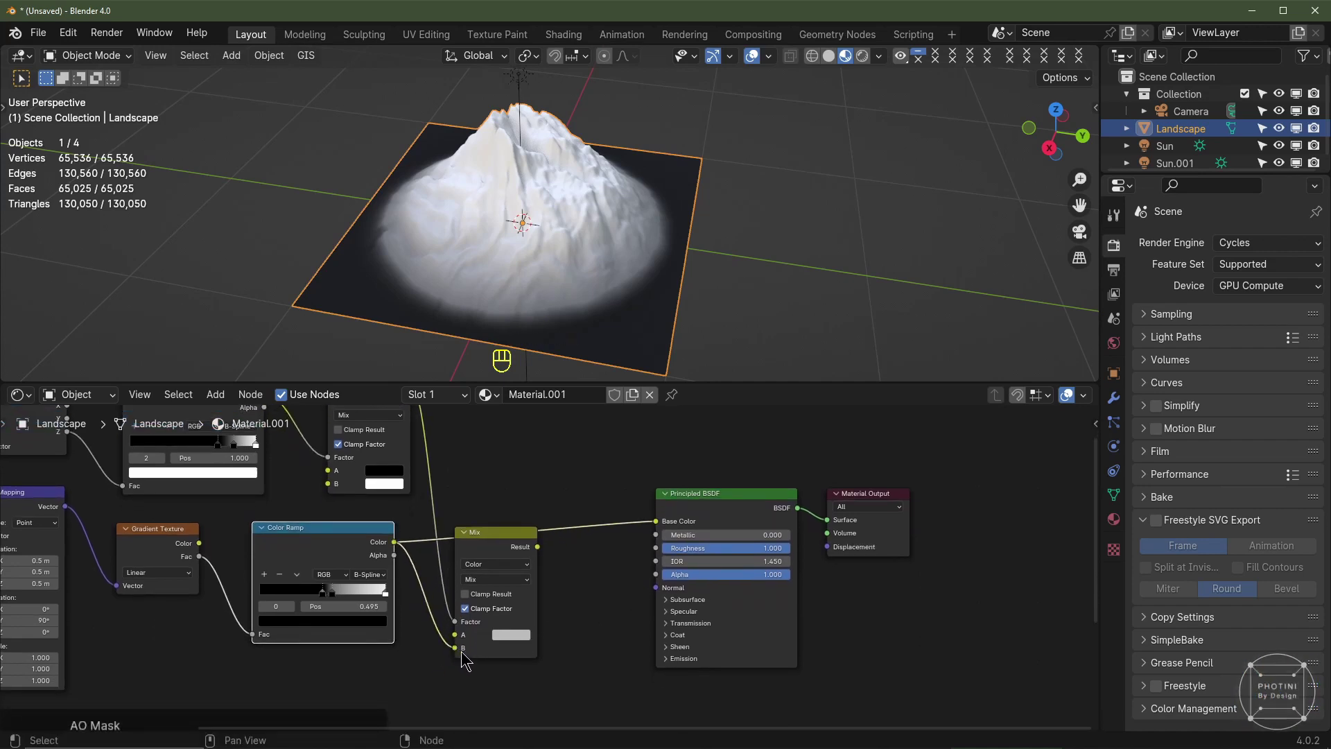
left_click(529, 642)
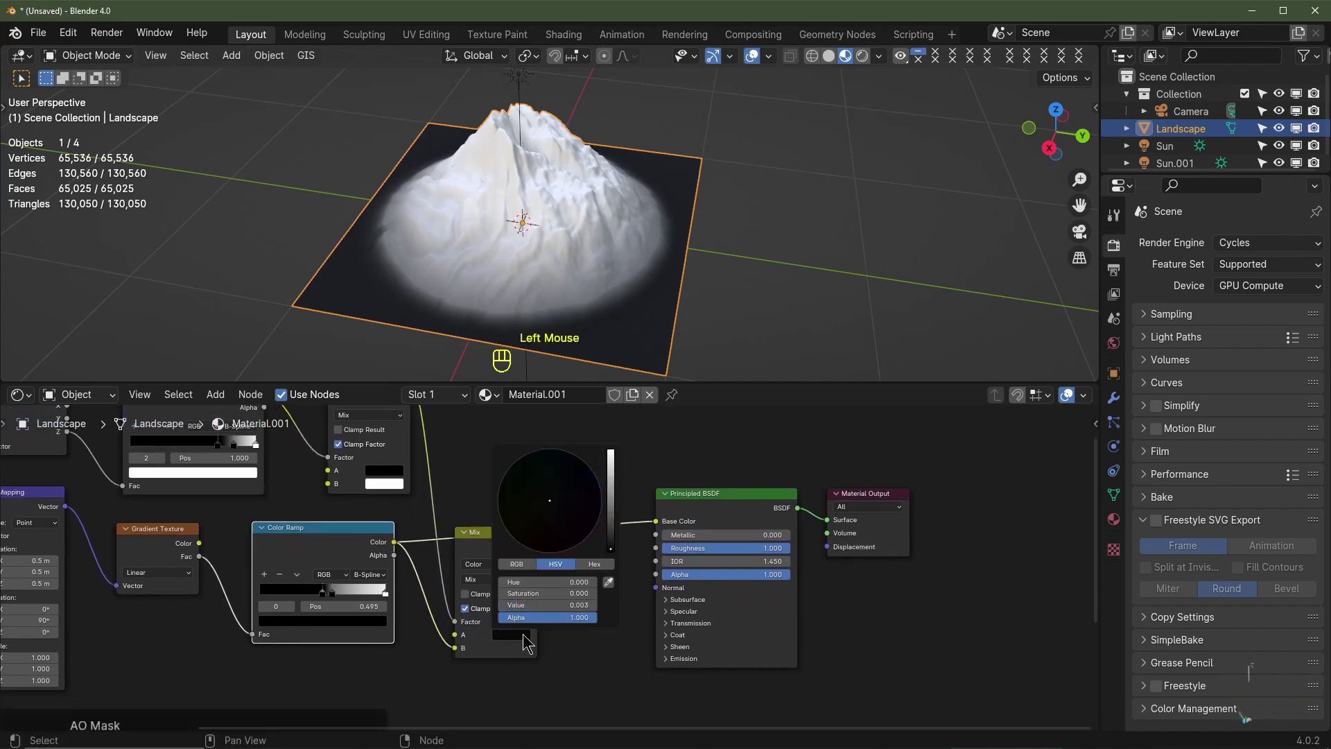
left_click_drag(542, 555, 659, 529)
Pull the mask ramp's black and white stops close together so the rock shows thin white streaks
middle_click(500, 628)
scroll("up", 3)
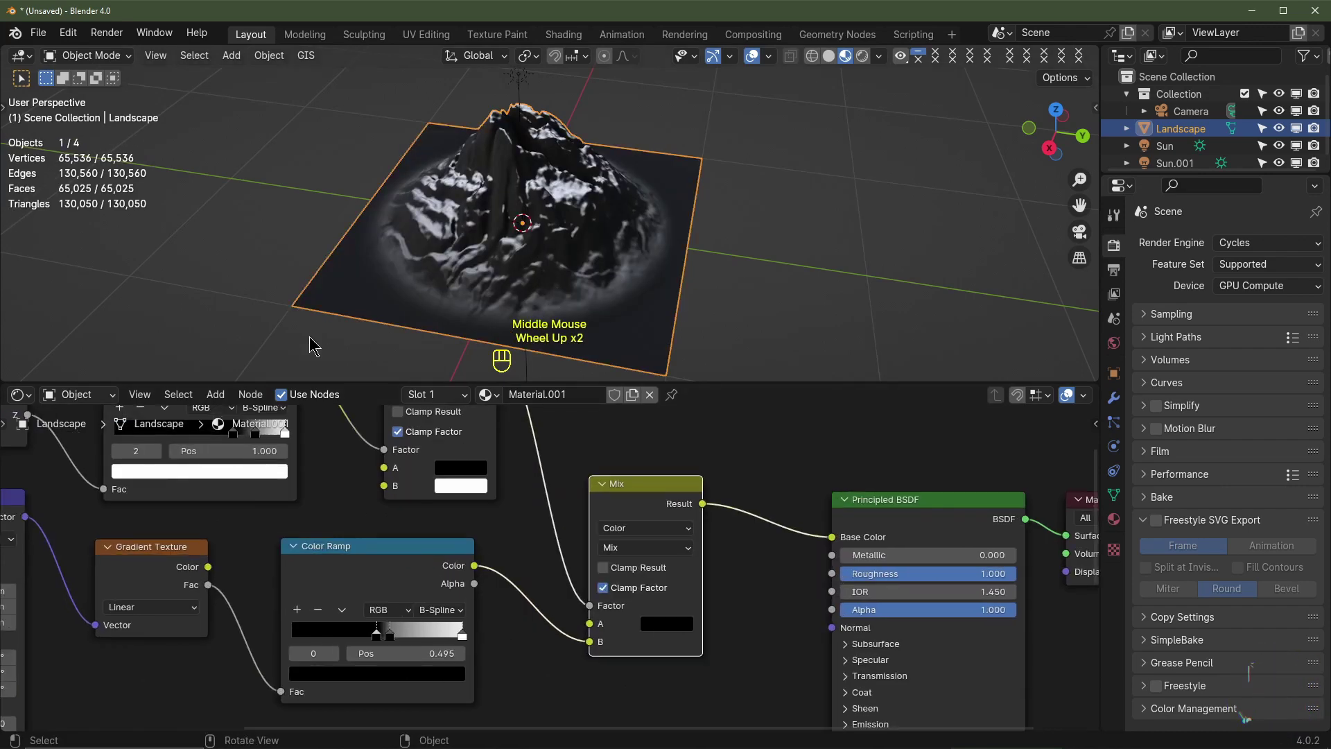
middle_click(267, 467)
left_click(340, 508)
left_click(292, 509)
left_click_drag(449, 549, 437, 569)
left_click_drag(436, 569, 459, 562)
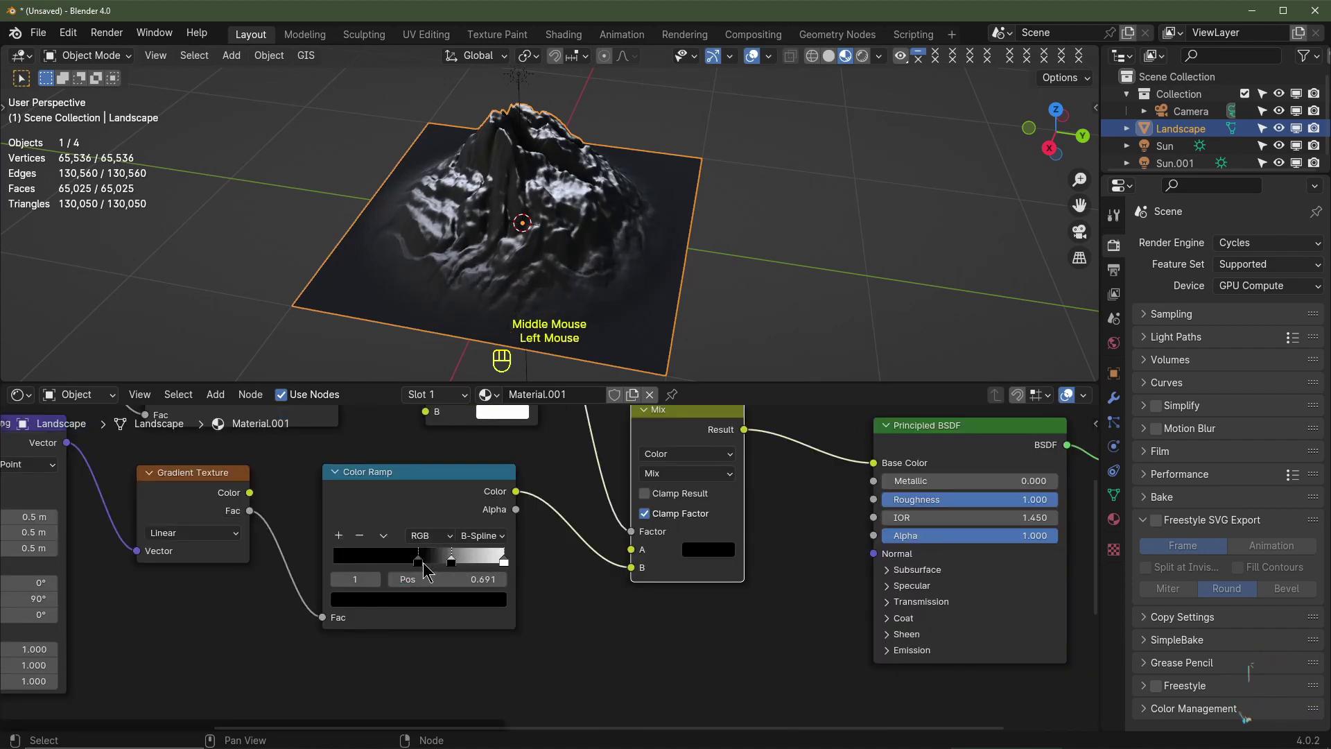
left_click_drag(436, 563, 365, 271)
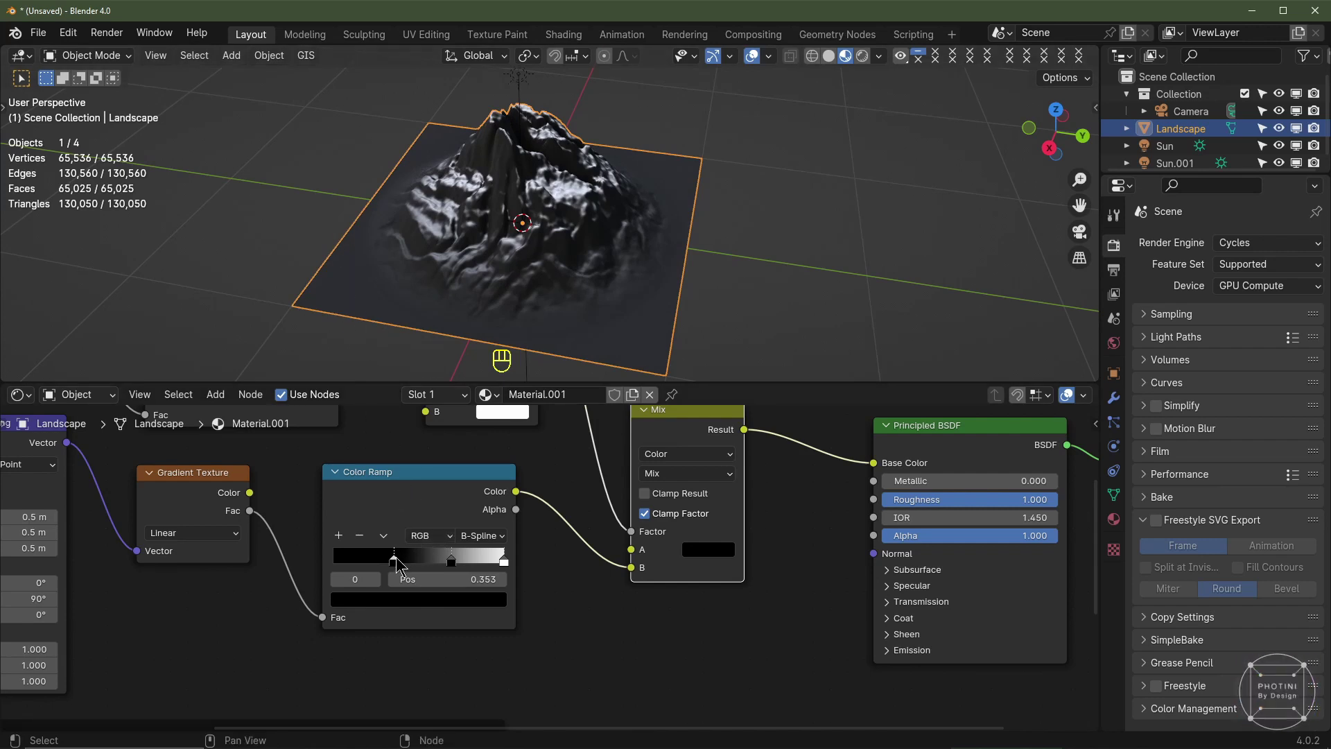
left_click_drag(400, 568, 438, 564)
left_click_drag(457, 562, 445, 572)
left_click_drag(568, 314, 575, 281)
scroll("down", 3)
left_click_drag(606, 460, 257, 605)
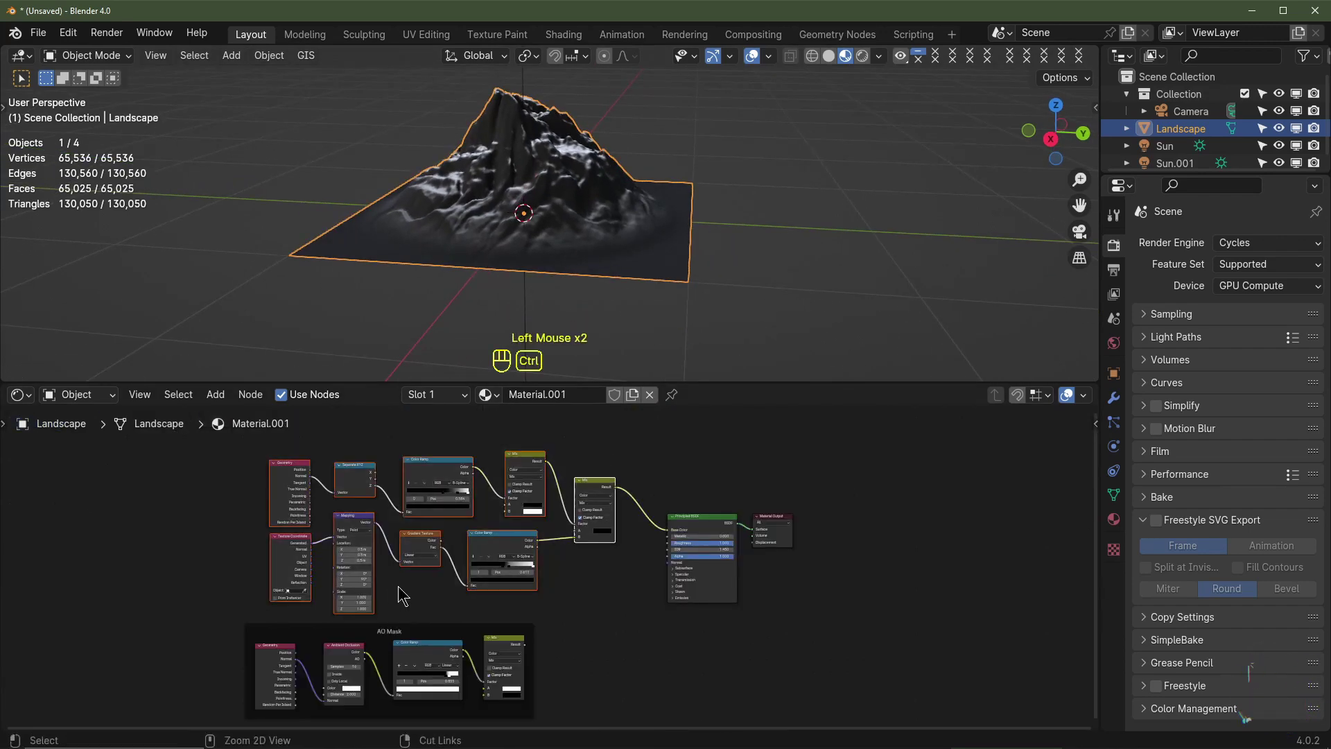
Join the snow mask nodes into a frame labelled 'Snow Mask'
key("ctrl+j")
key("F2")
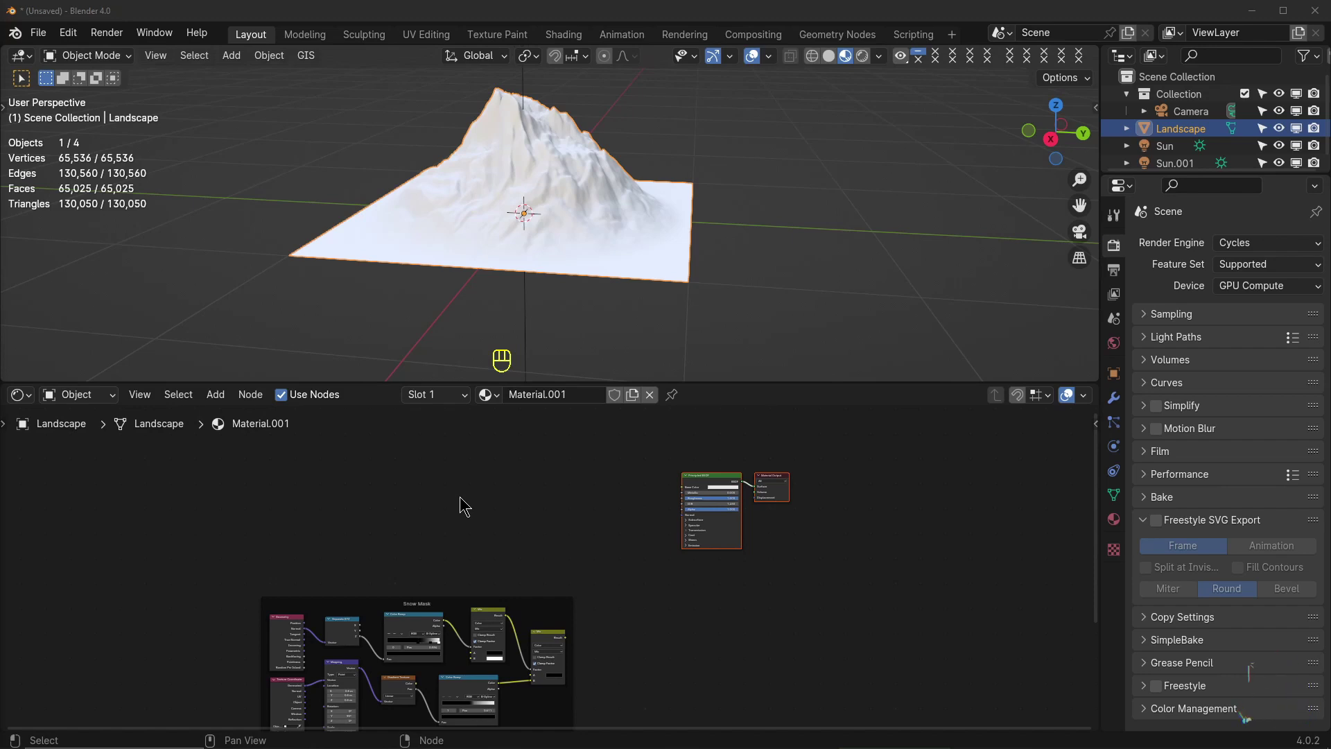
left_click(328, 506)
Duplicate the Texture Coordinate, Mapping and Gradient Texture nodes for another mask
key("shift+a")
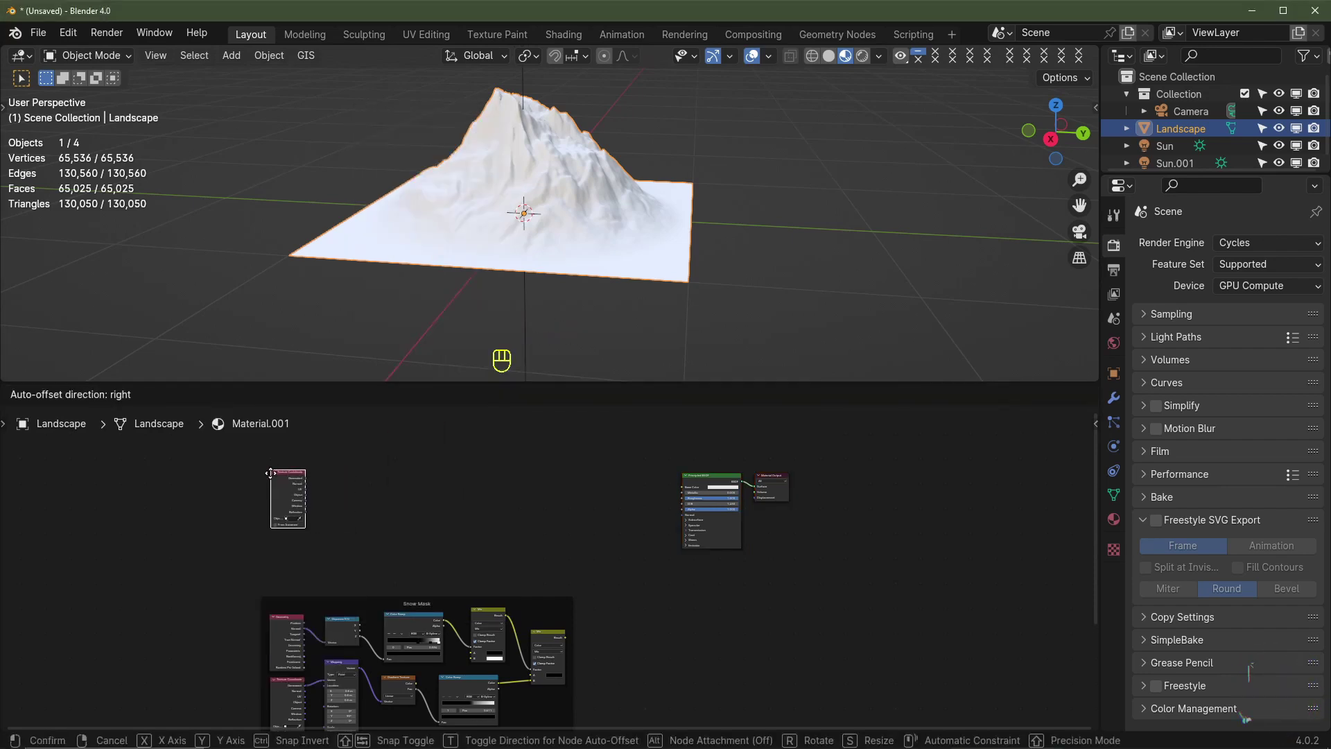
key("shift+a")
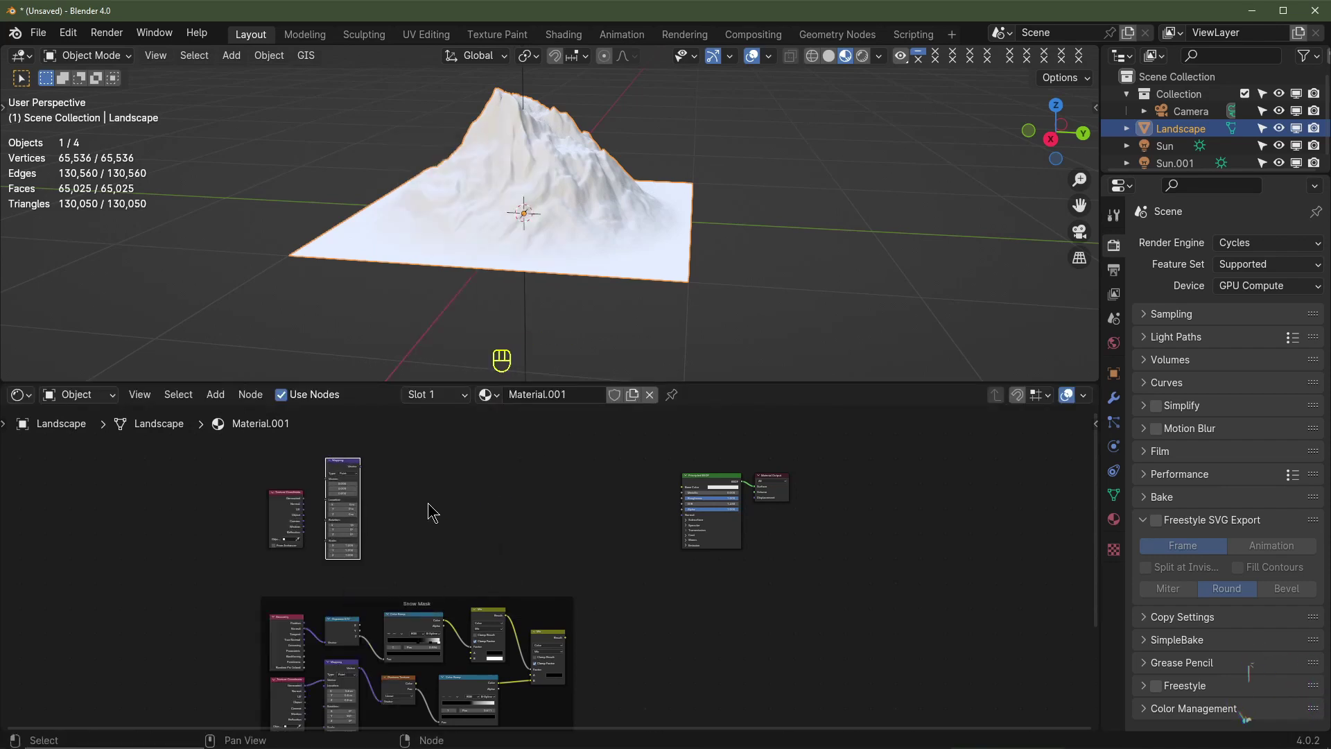
key("shift+a")
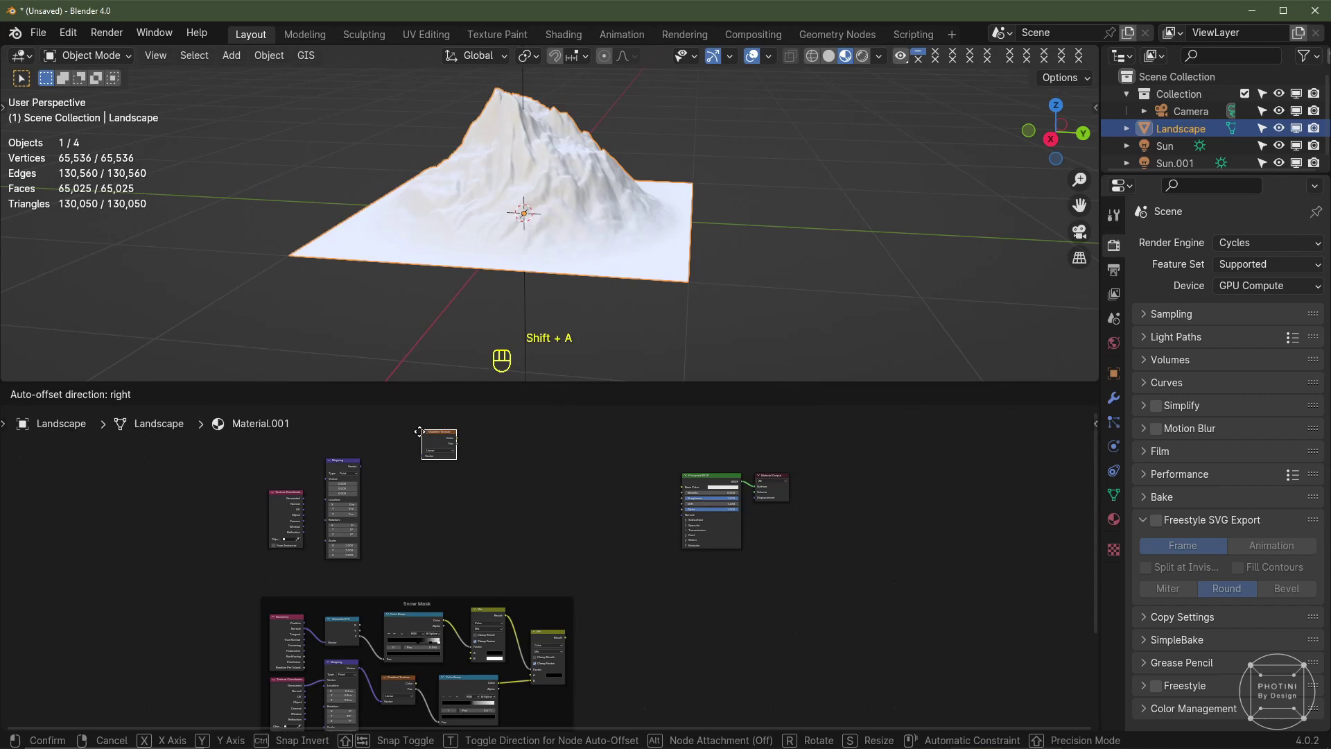
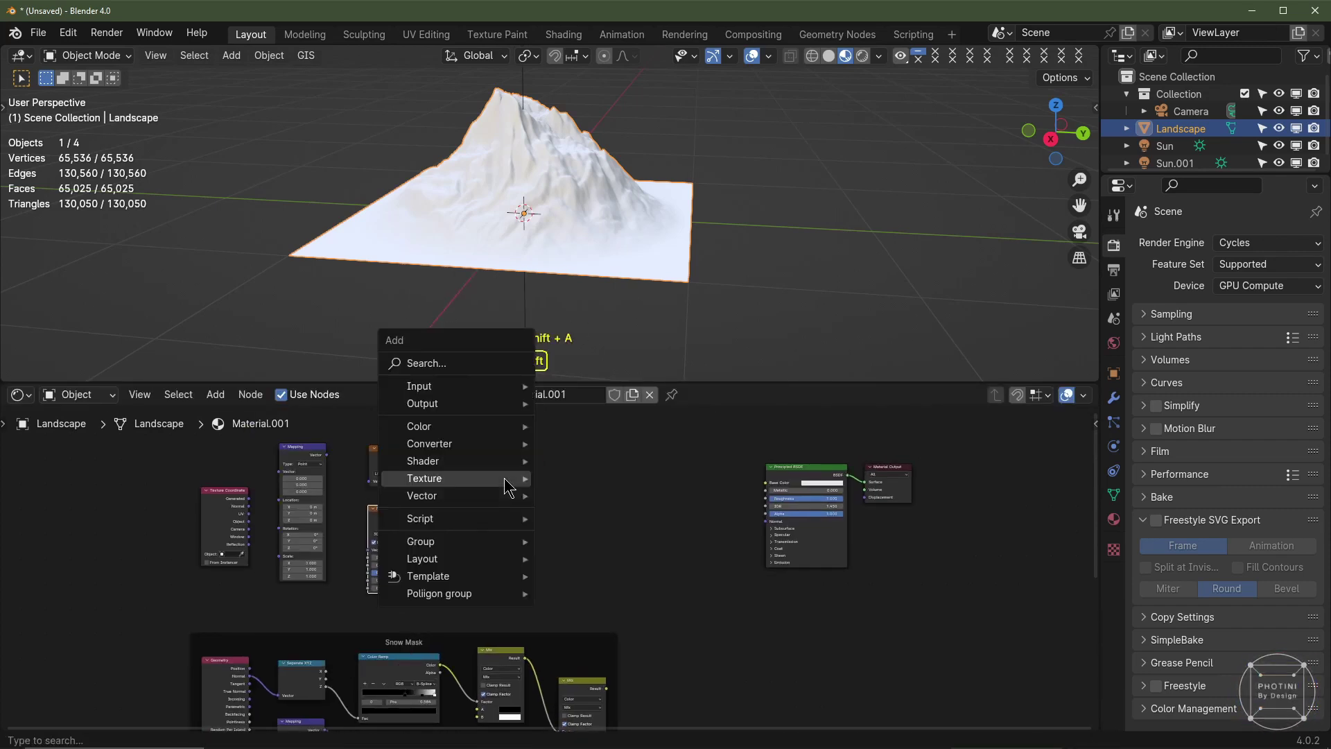
Add a Noise Texture below the gradient and link Mapping into the Gradient Texture driving the base colour
key("shift+a")
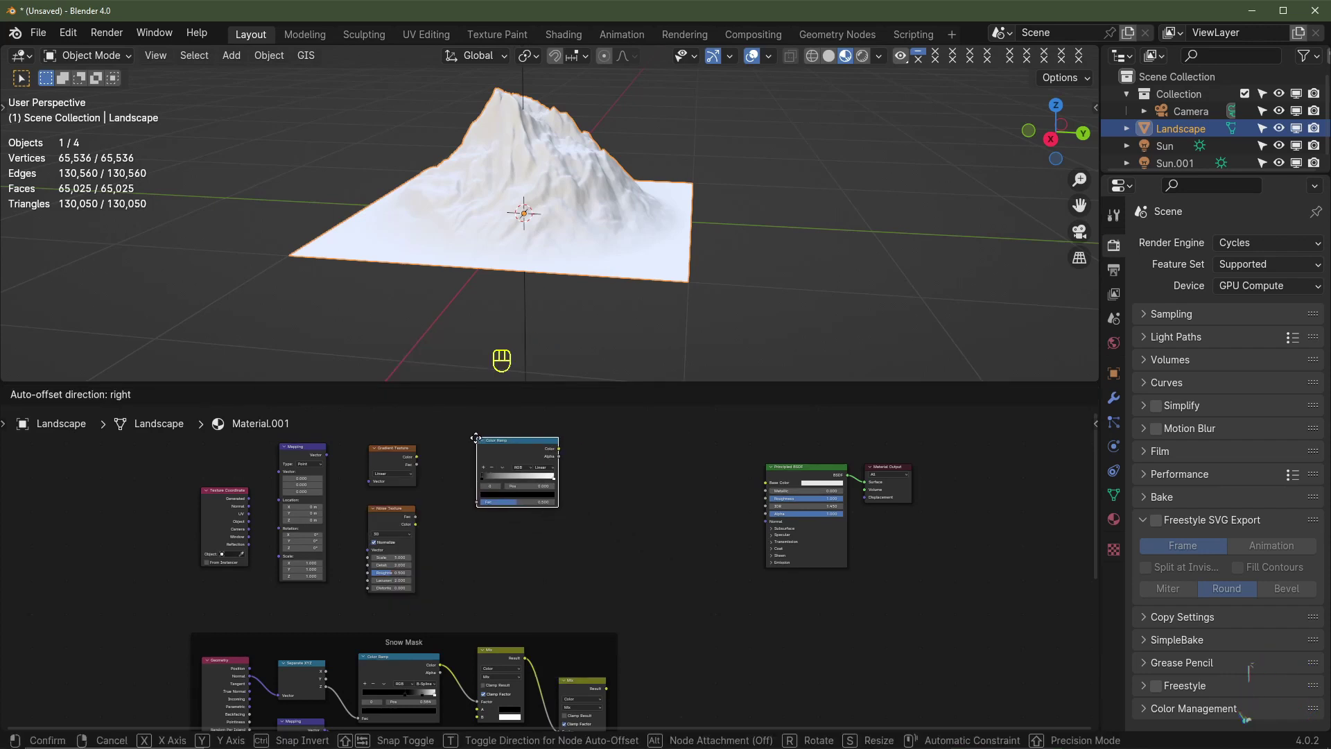
key("shift+d")
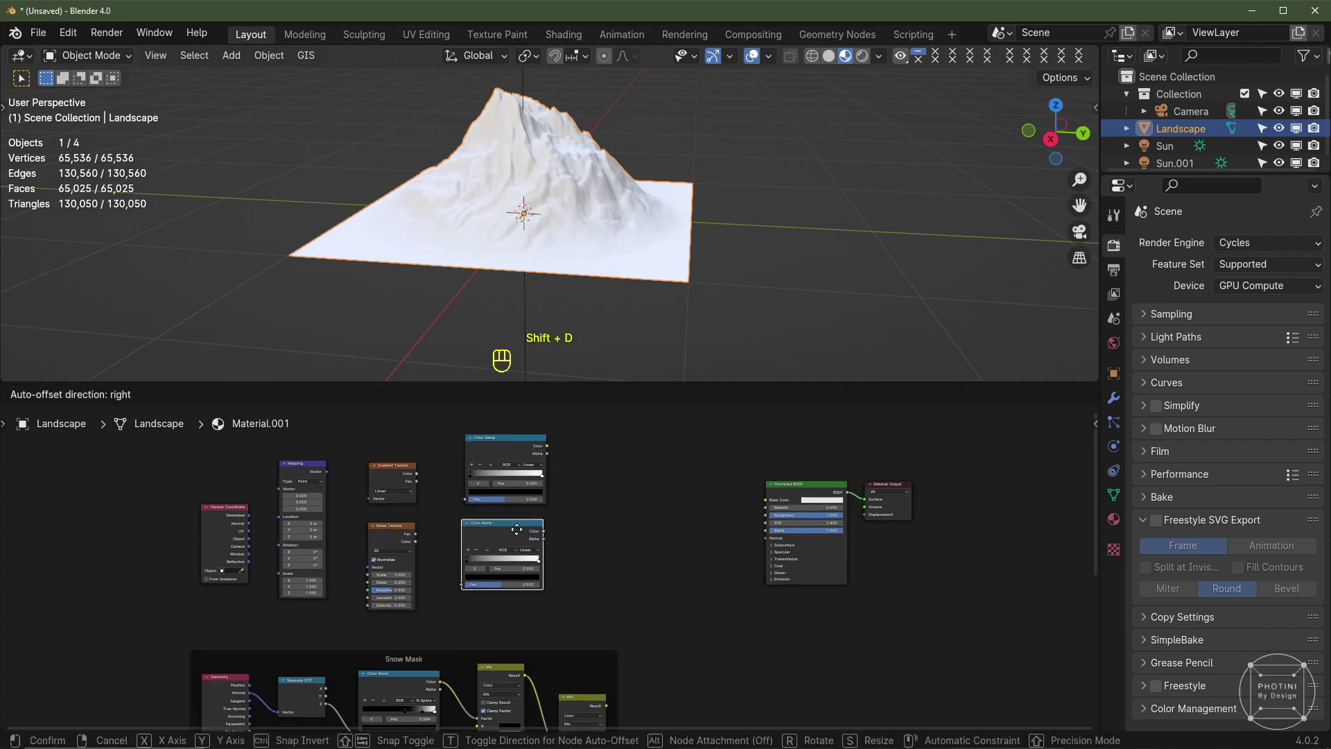
left_click(525, 547)
key("shift+a")
scroll("up", 3)
left_click_drag(202, 514, 346, 495)
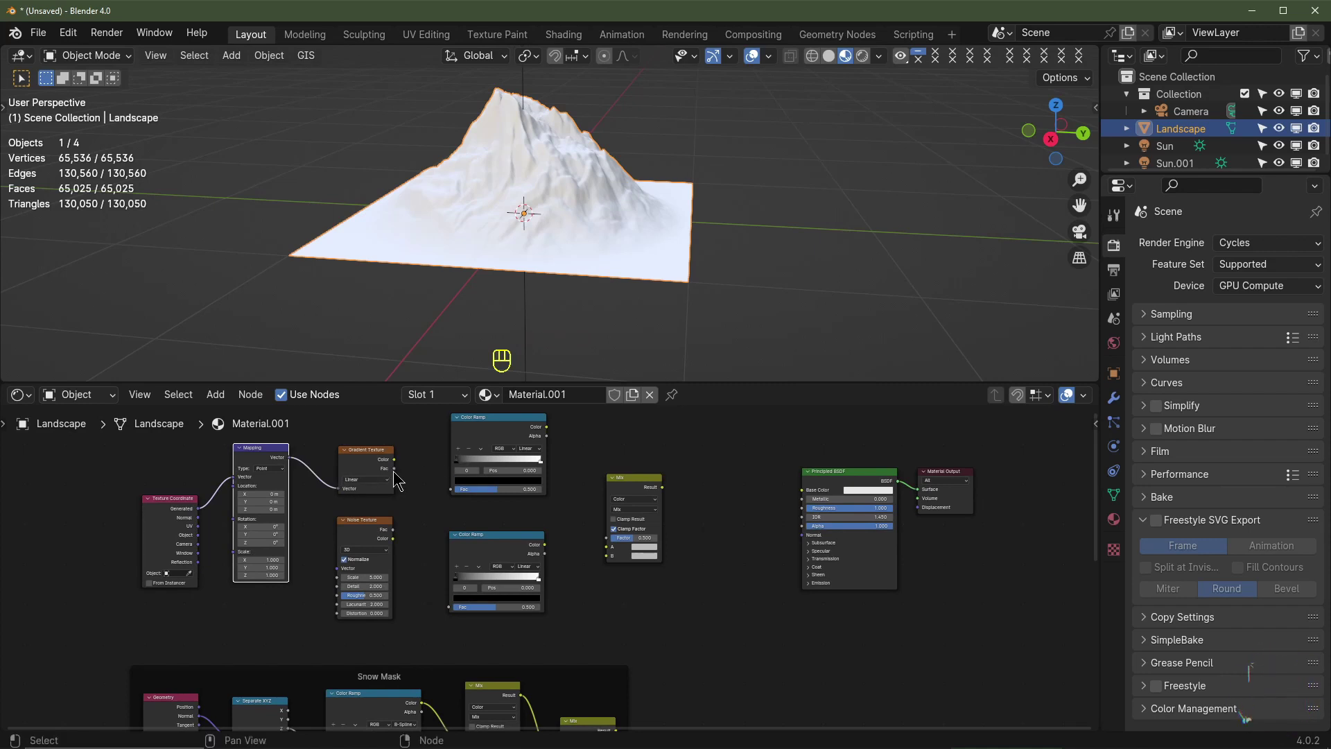
left_click_drag(400, 478, 458, 497)
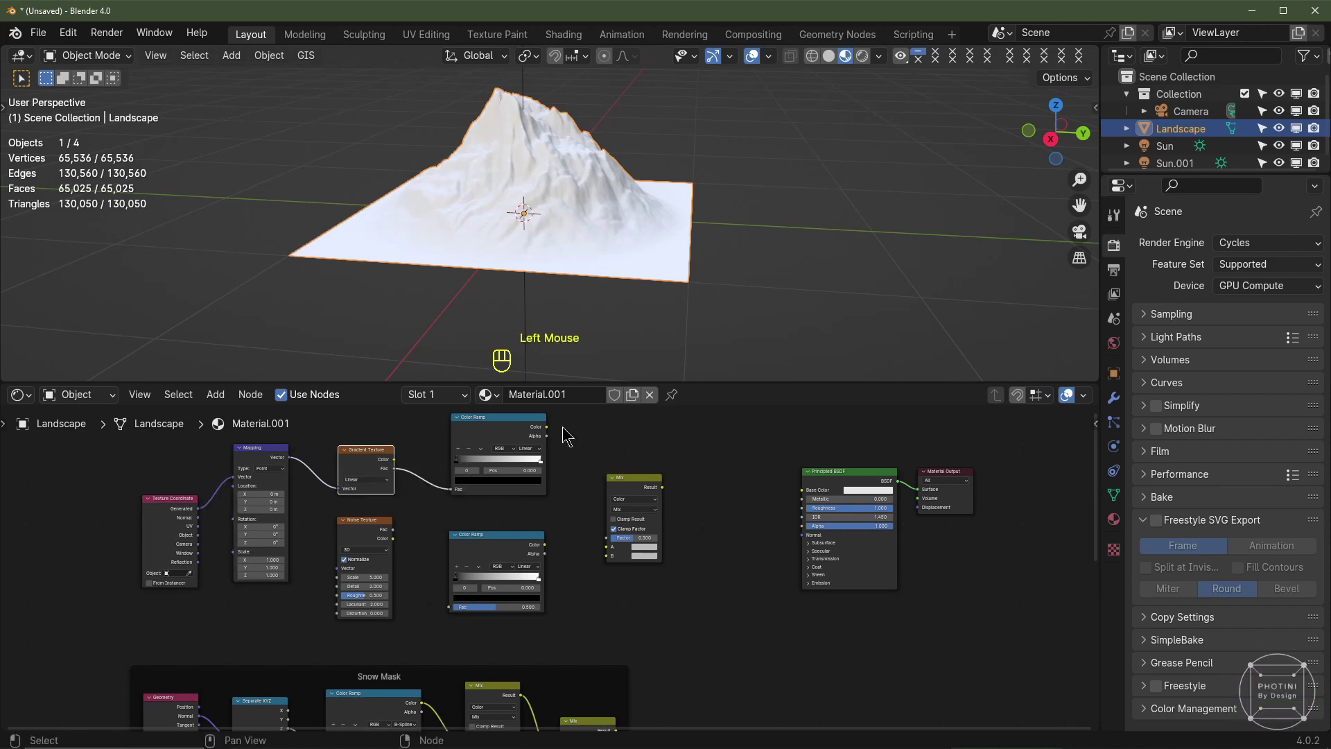
left_click_drag(550, 435, 807, 502)
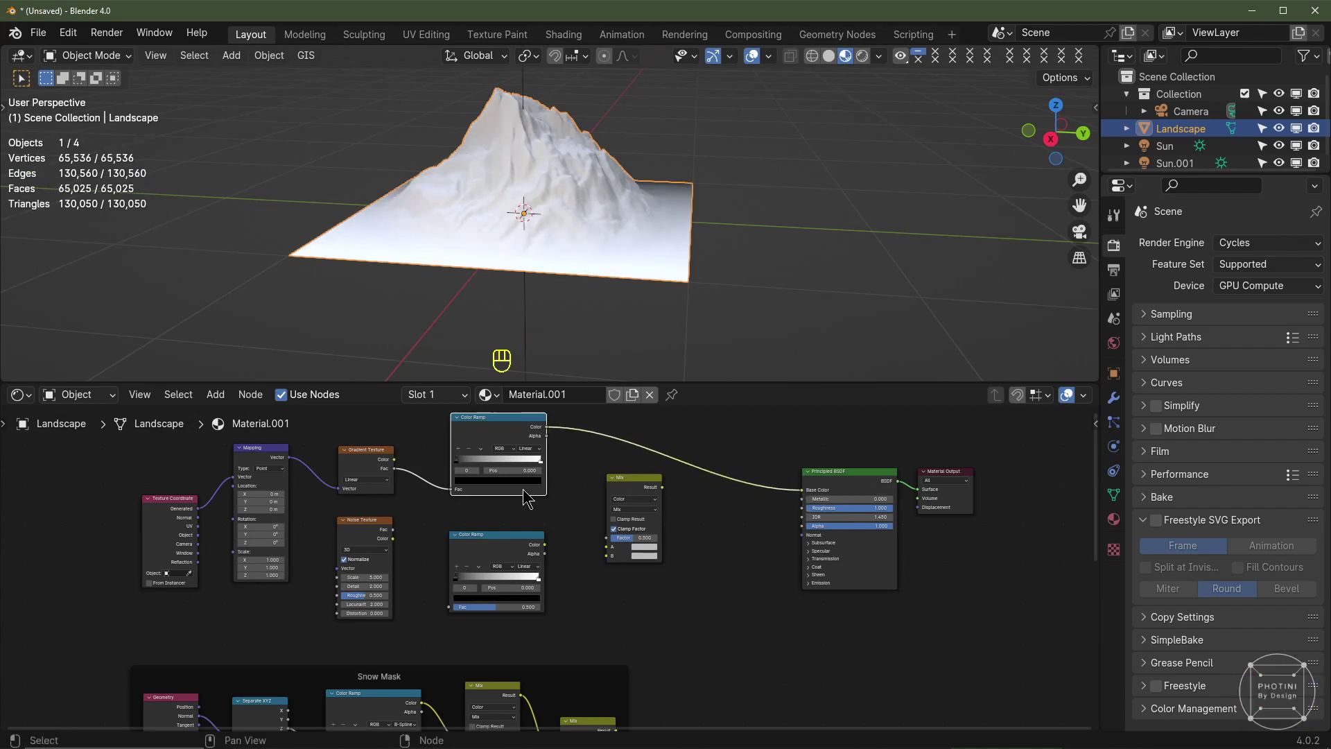
Set the Mapping Location to 0.5 m on every axis and Rotation Y to 90°
scroll("up", 3)
middle_click(564, 199)
left_click(484, 428)
left_click_drag(499, 236, 496, 286)
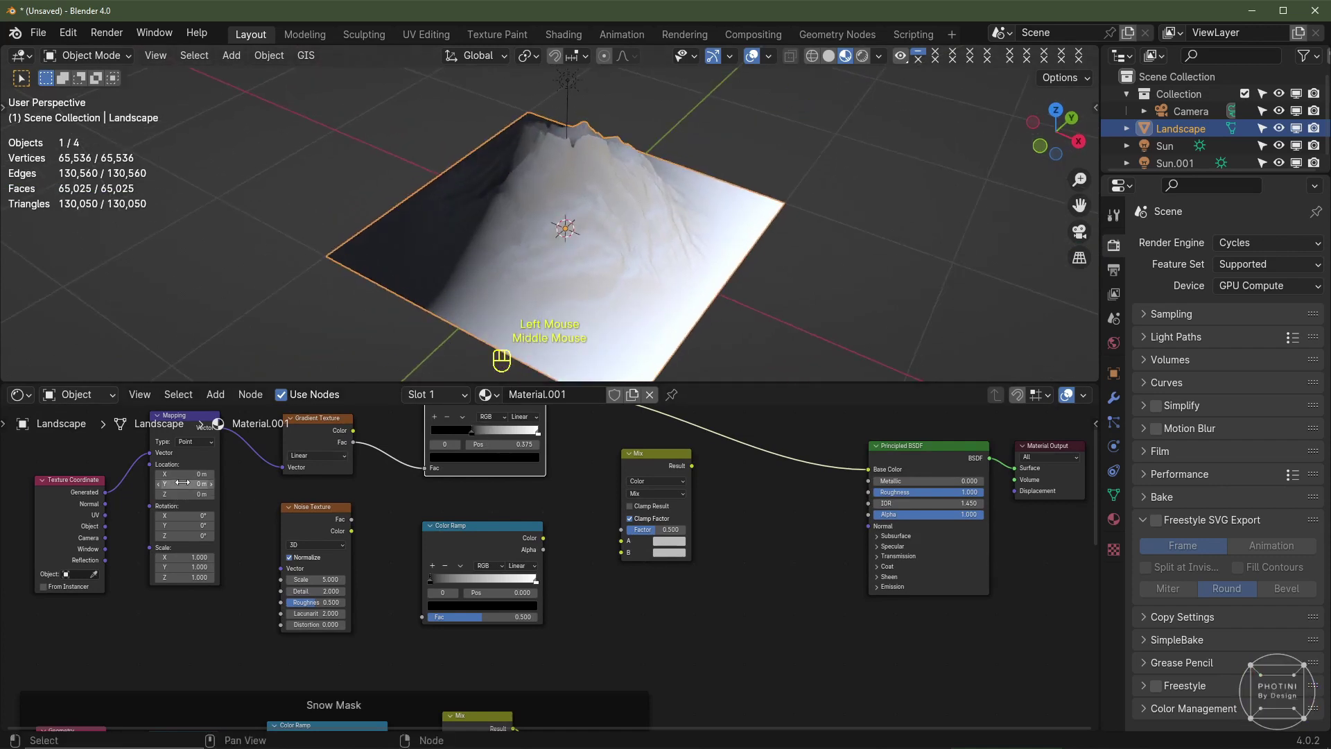
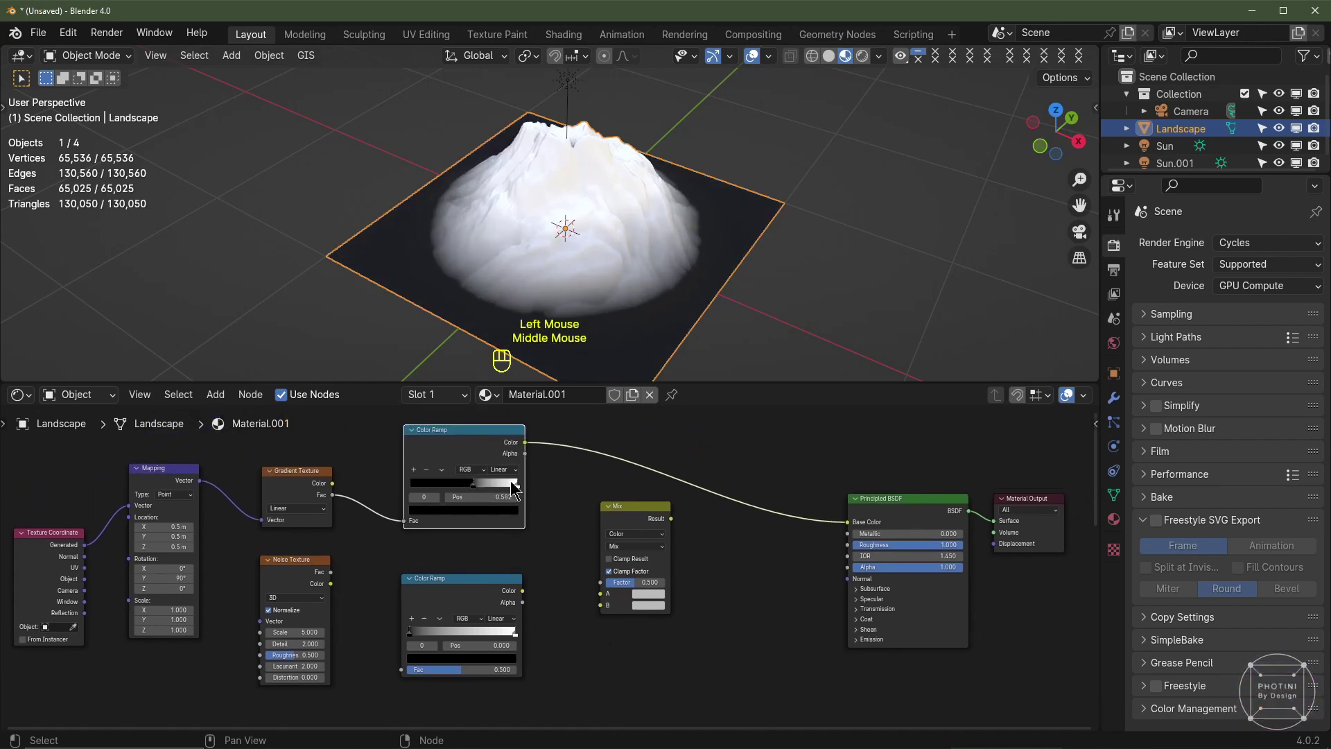
Add extra stops to the gradient Color Ramp and reposition them to shape the ground falloff
left_click_drag(506, 475, 512, 524)
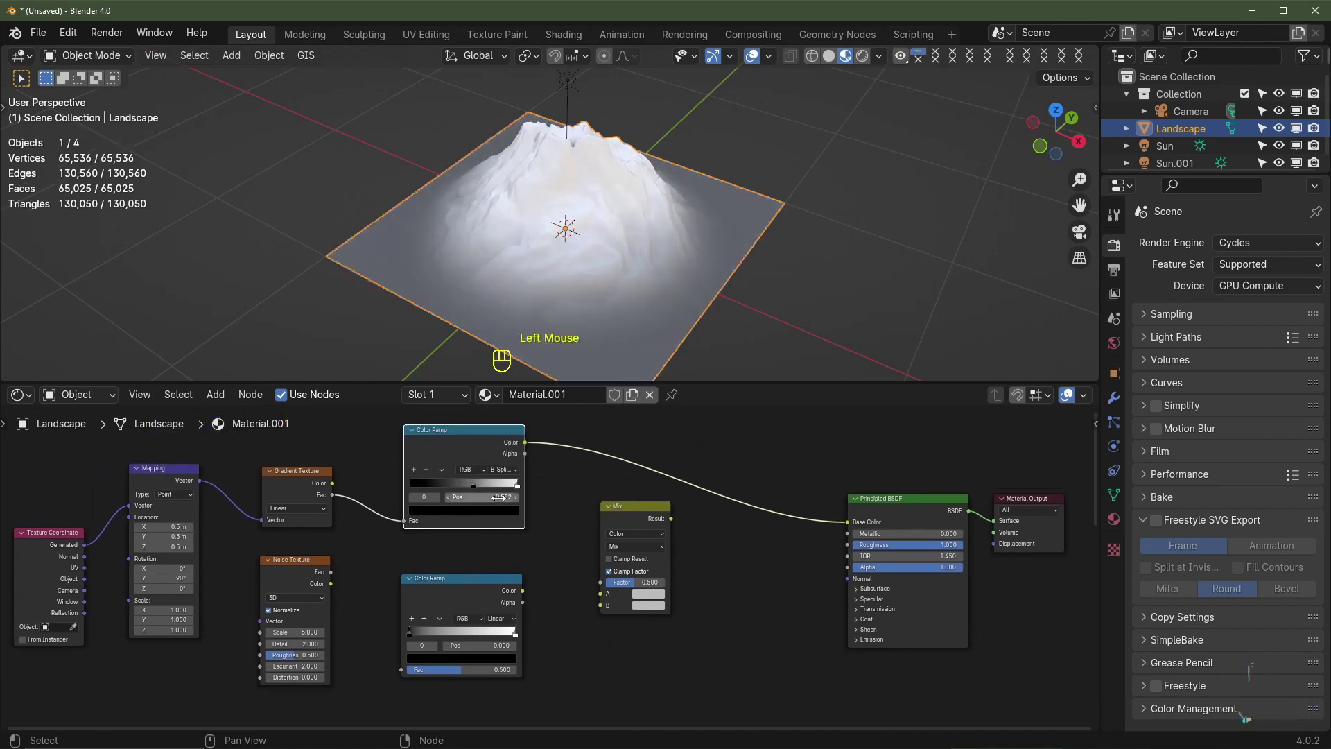
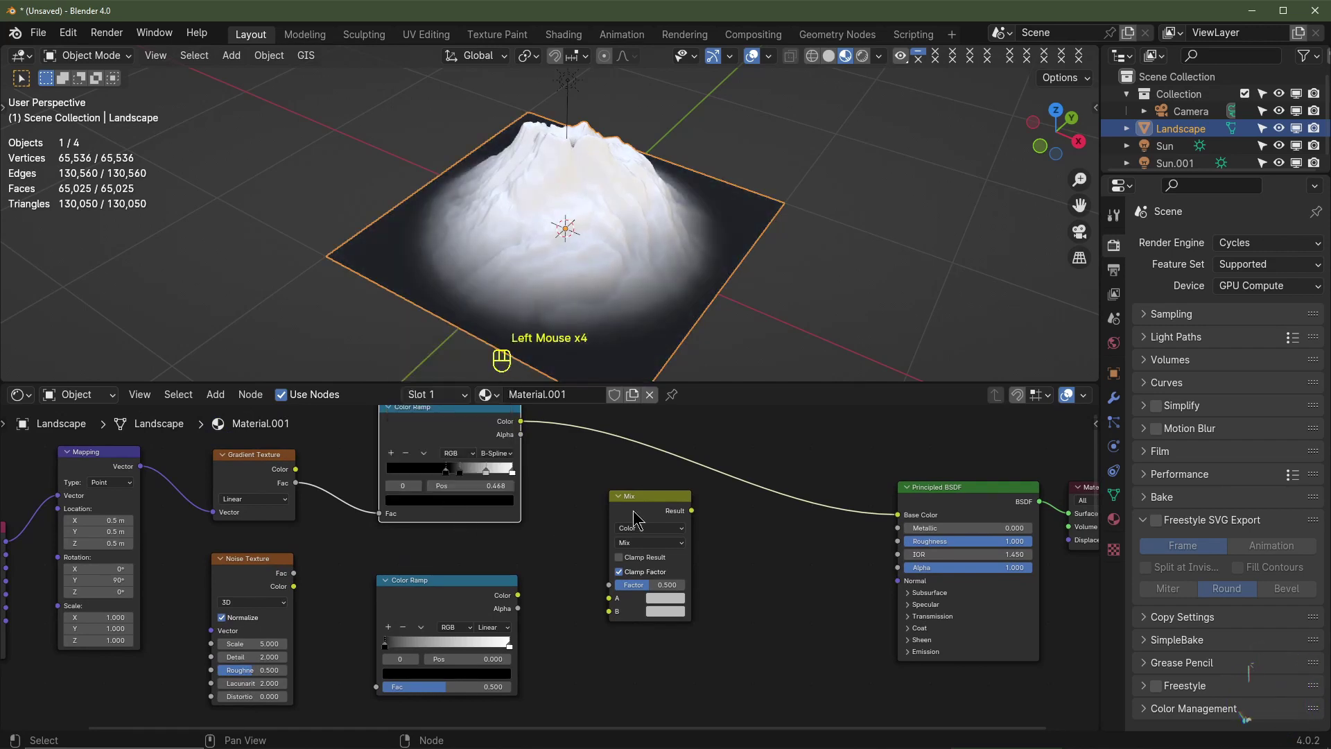
left_click(489, 476)
left_click(485, 503)
left_click(445, 480)
left_click(460, 479)
left_click_drag(442, 477, 508, 478)
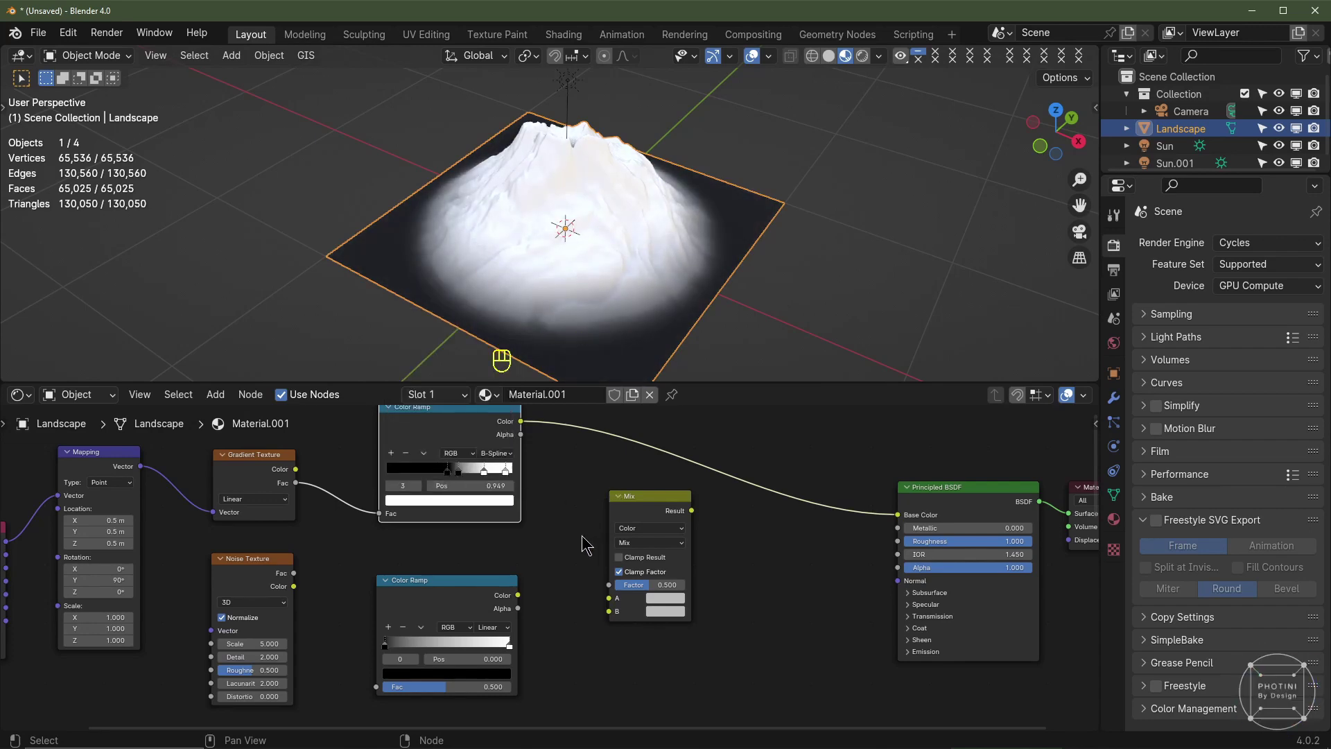
Feed Texture Coordinate into a Noise Texture and its Fac into a second Color Ramp
scroll("down", 3)
middle_click(96, 531)
scroll("up", 3)
left_click(66, 523)
left_click_drag(96, 530, 284, 549)
left_click_drag(284, 549, 283, 600)
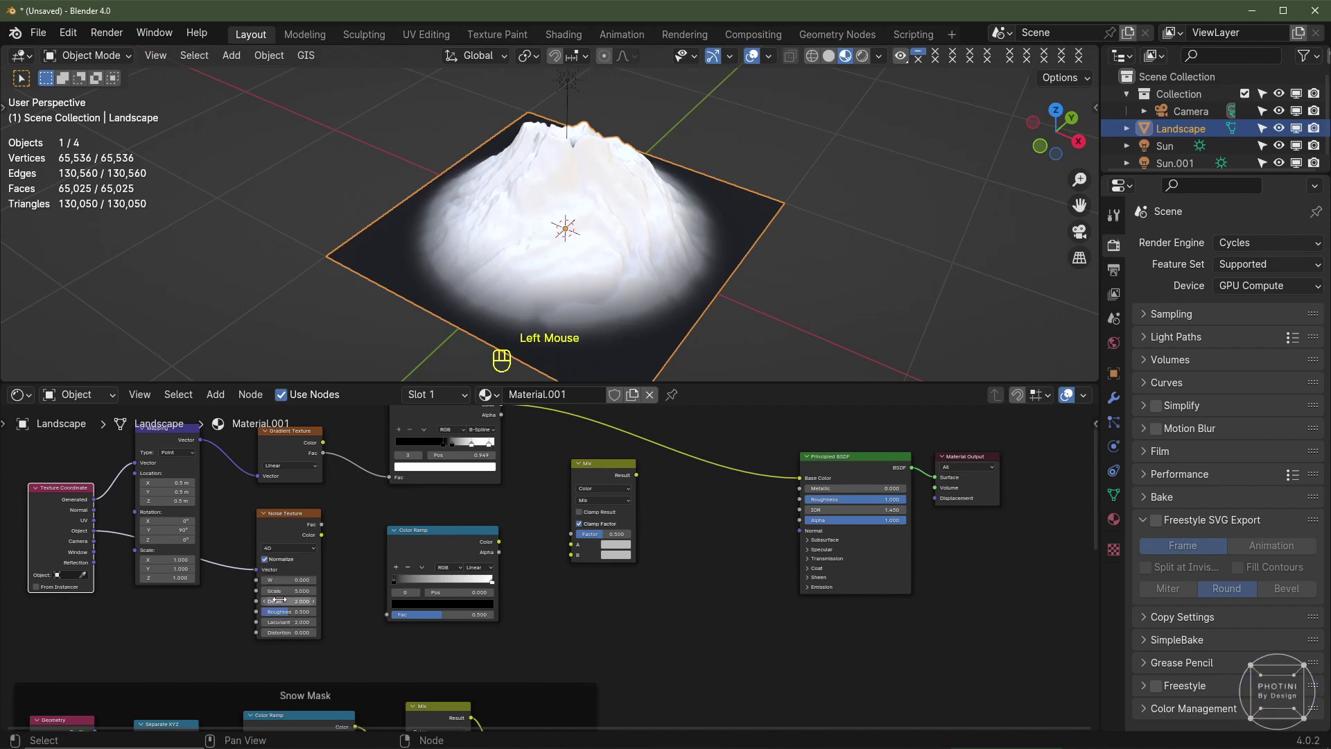
left_click_drag(325, 522, 387, 623)
Switch the Noise Texture to 4D and tighten the noise ramp's contrast for a mottled pattern
middle_click(408, 554)
left_click(408, 554)
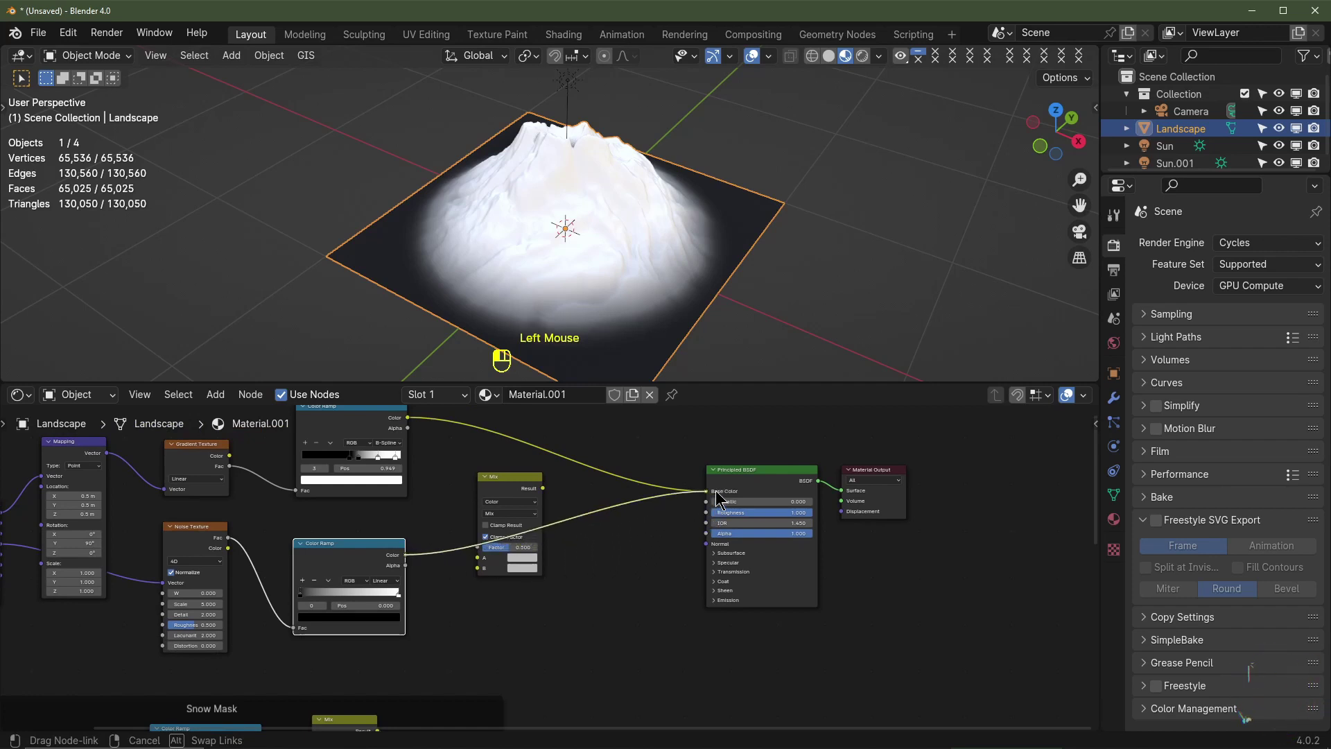
middle_click(506, 571)
scroll("up", 3)
left_click_drag(506, 572, 444, 573)
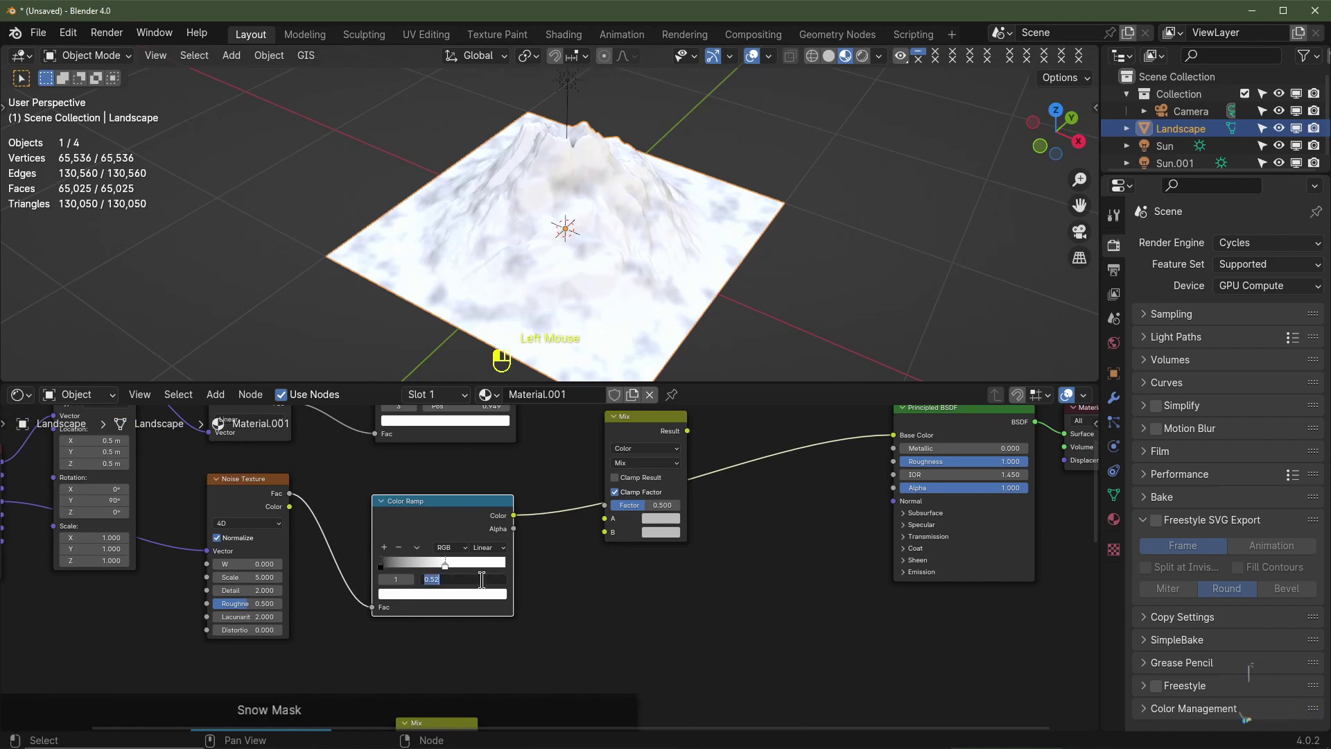
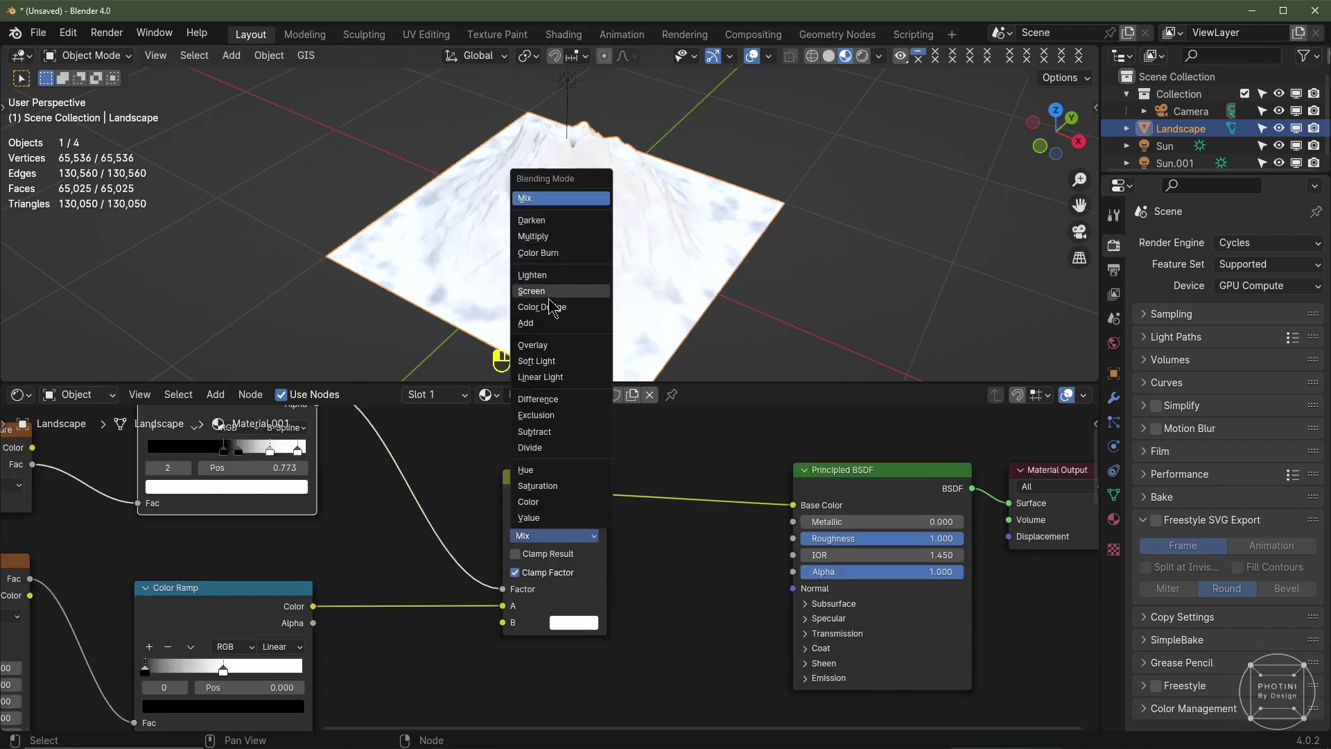
Nudge a stop on the noise Color Ramp and check the result on the mountain
middle_click(443, 506)
left_click_drag(310, 644, 287, 647)
left_click(315, 647)
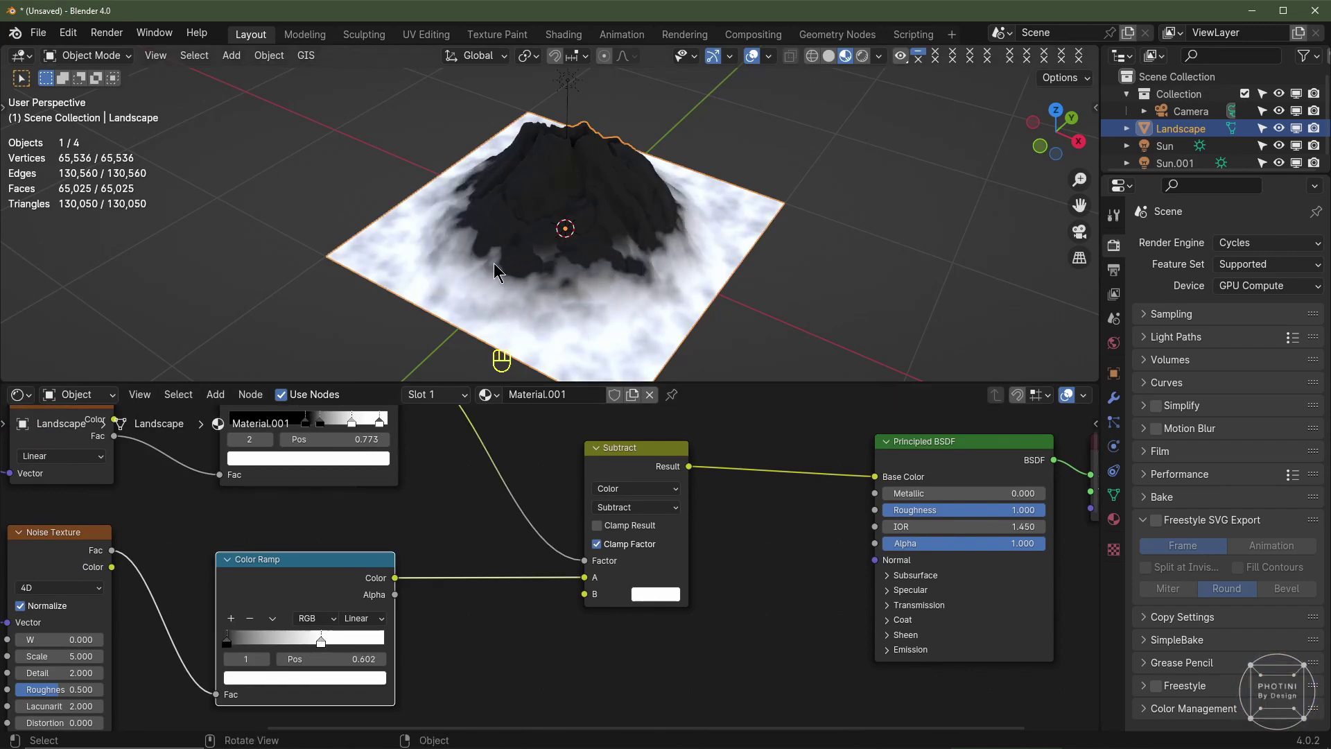
left_click_drag(653, 257, 700, 242)
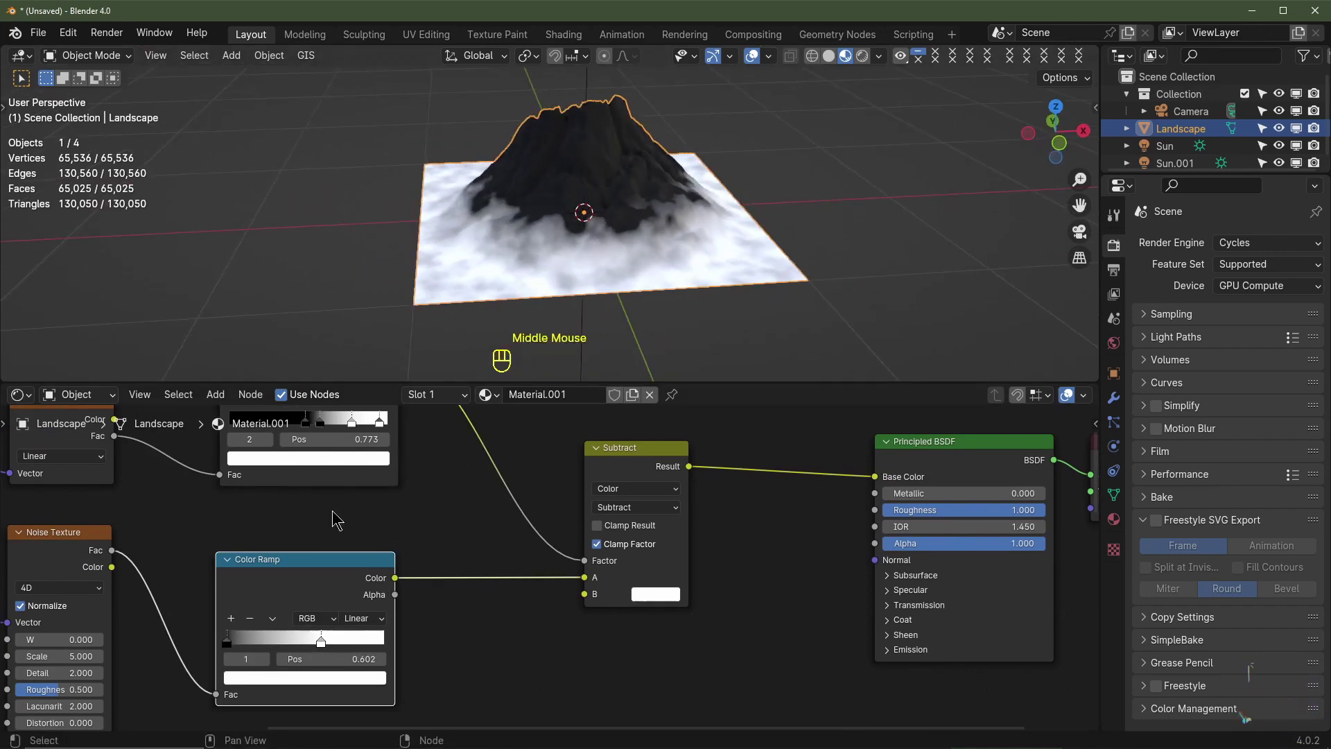
middle_click(347, 464)
Retune the gradient ramp's stops to about 0.53 with B-Spline interpolation, feeding a Subtract mix
left_click_drag(305, 540, 299, 548)
left_click(323, 538)
left_click(354, 542)
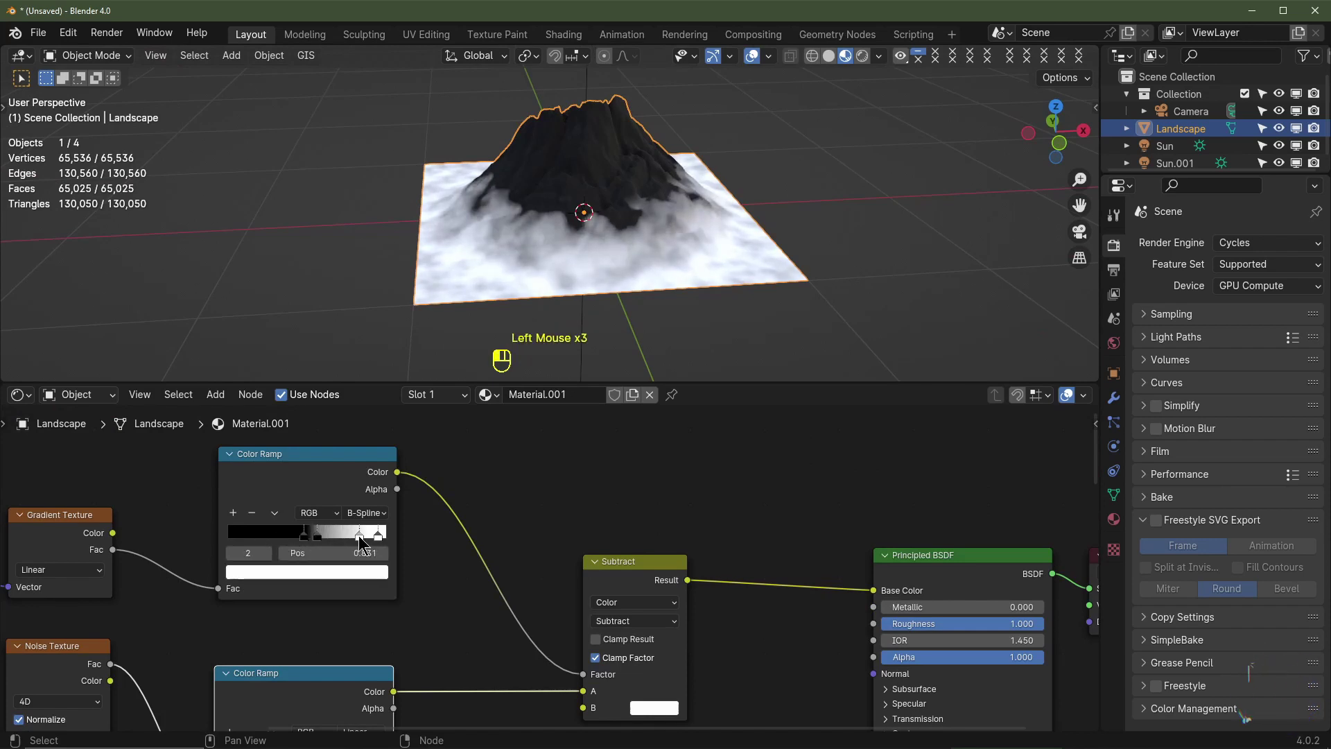
left_click_drag(366, 543, 375, 538)
left_click(373, 542)
scroll("down", 3)
middle_click(754, 574)
left_click_drag(583, 513, 560, 452)
left_click(554, 436)
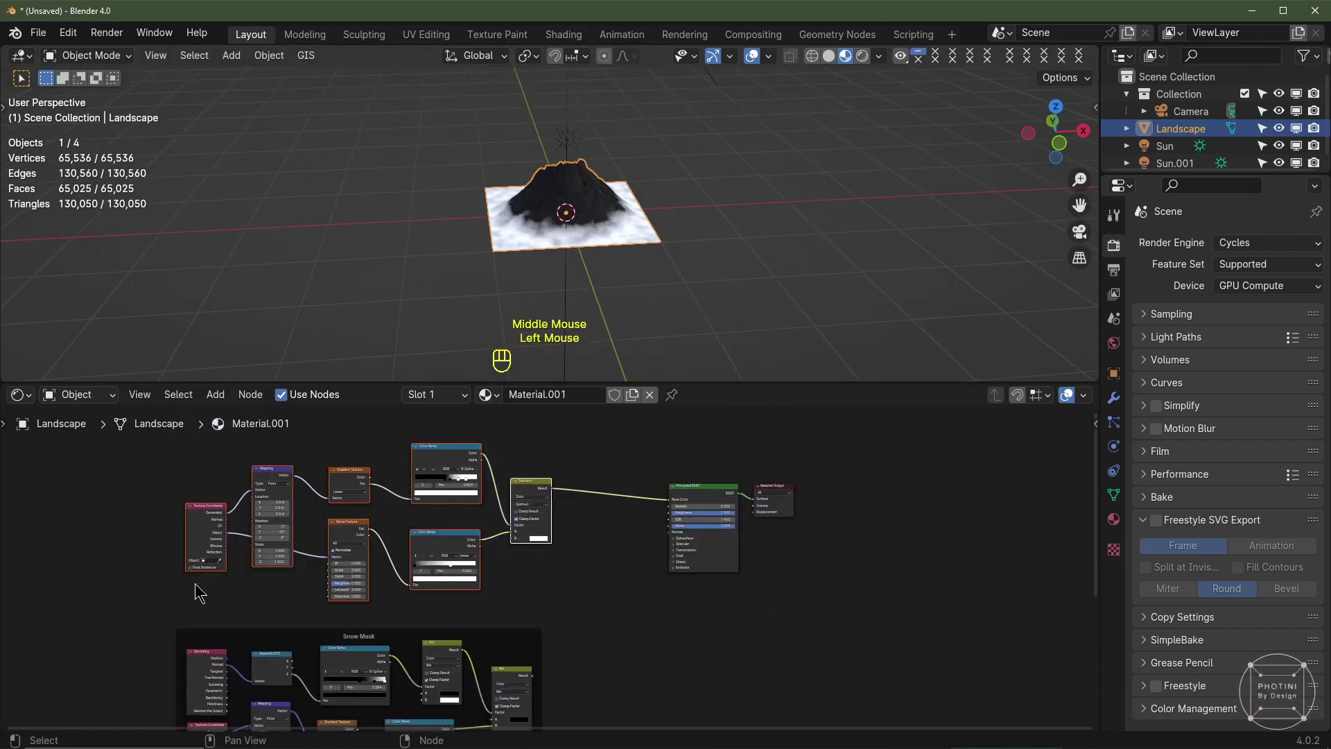
Frame the selected nodes as 'Ground Gradient' and add a Mix node with a green B colour
key("ctrl+j")
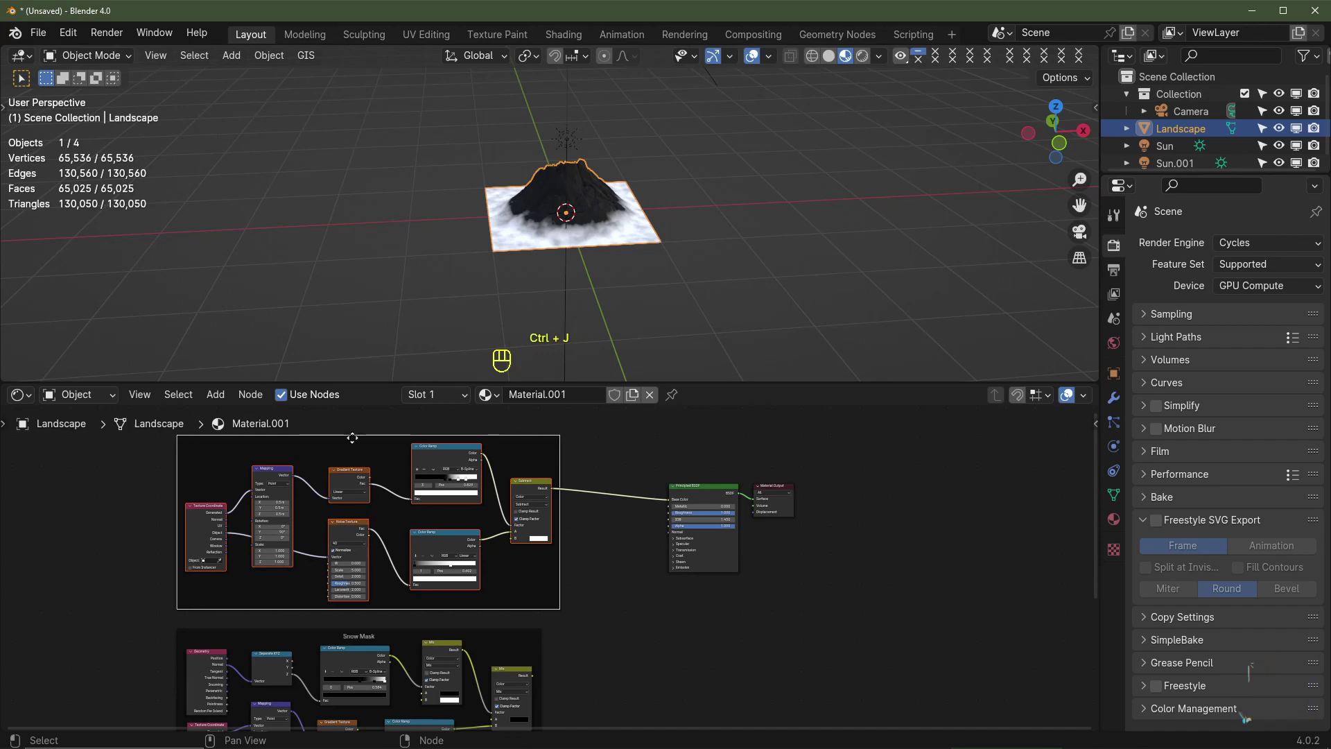
key("F2")
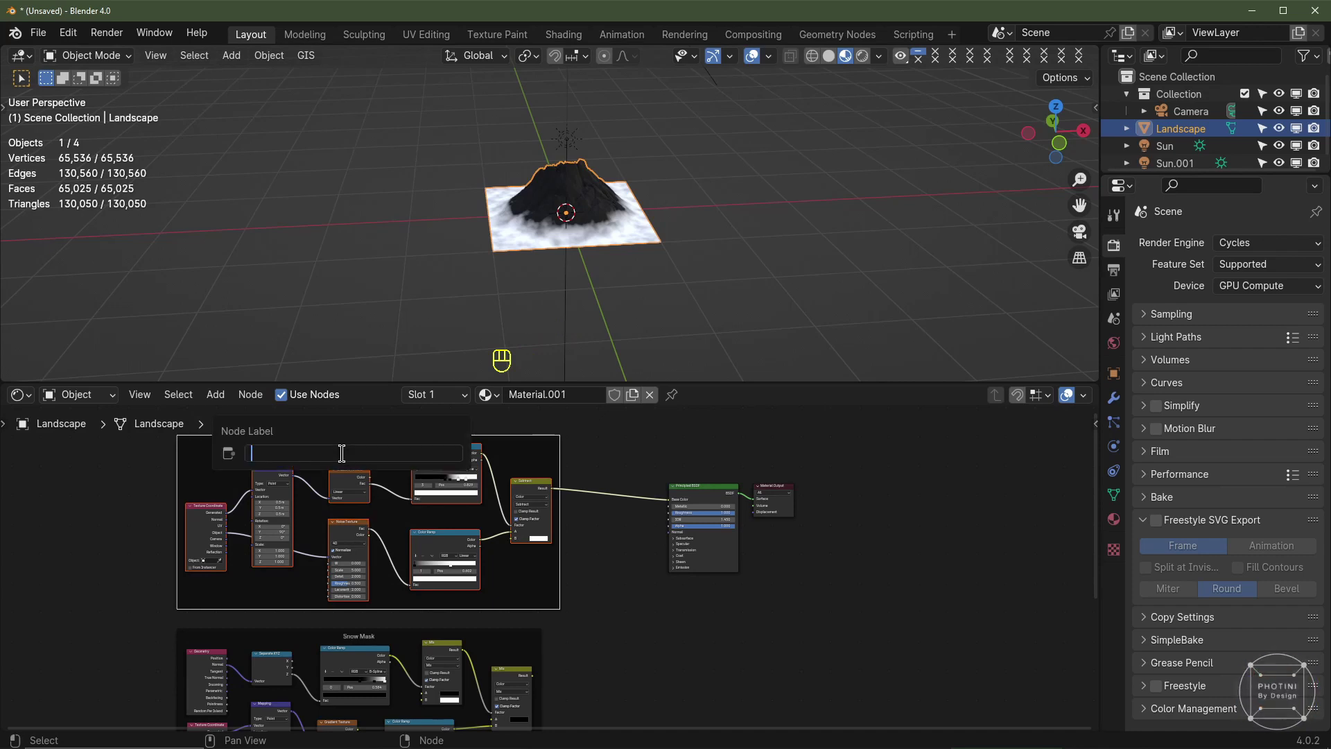
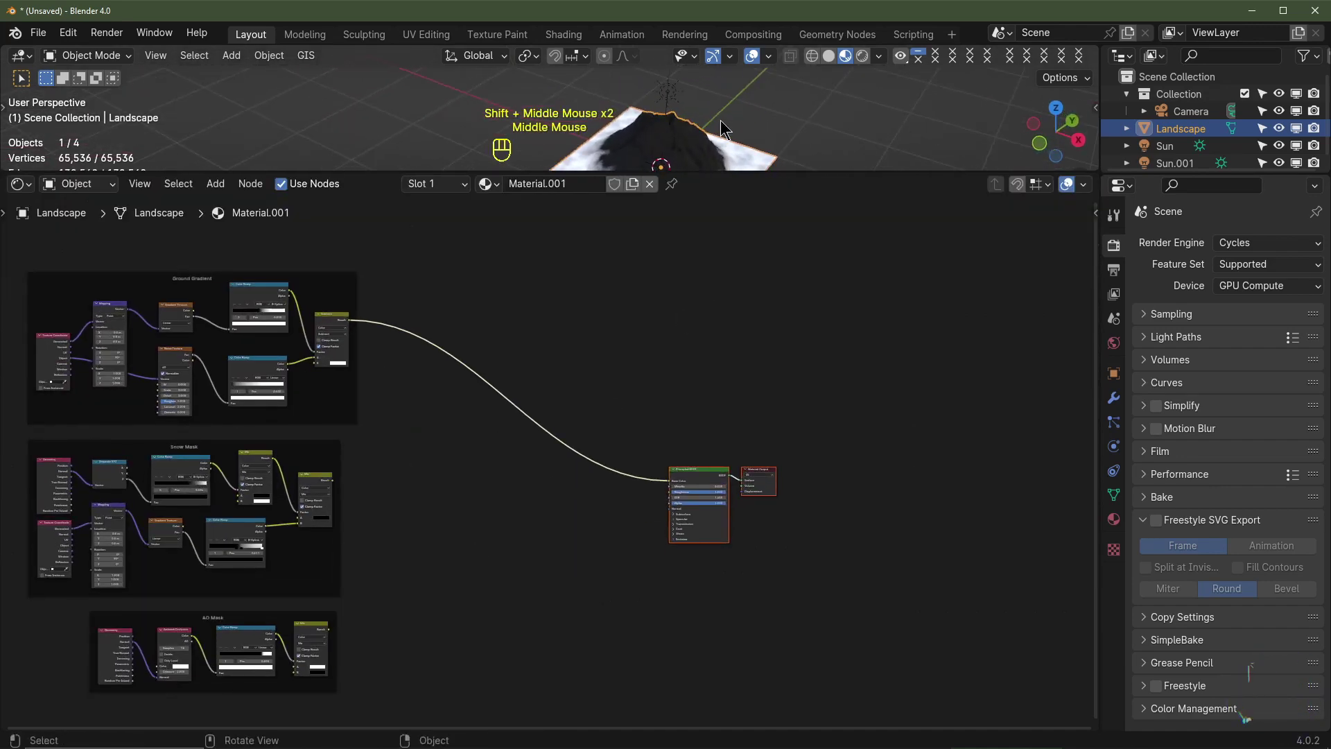
left_click(702, 558)
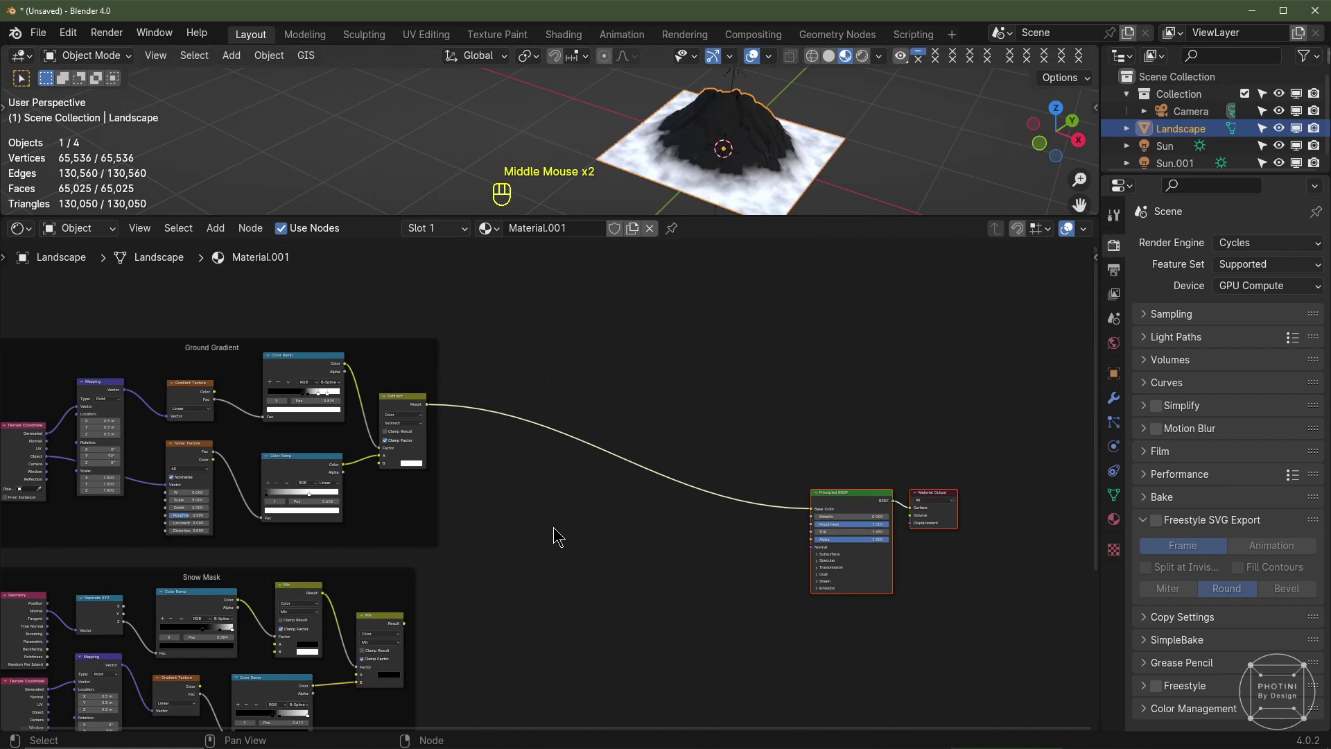
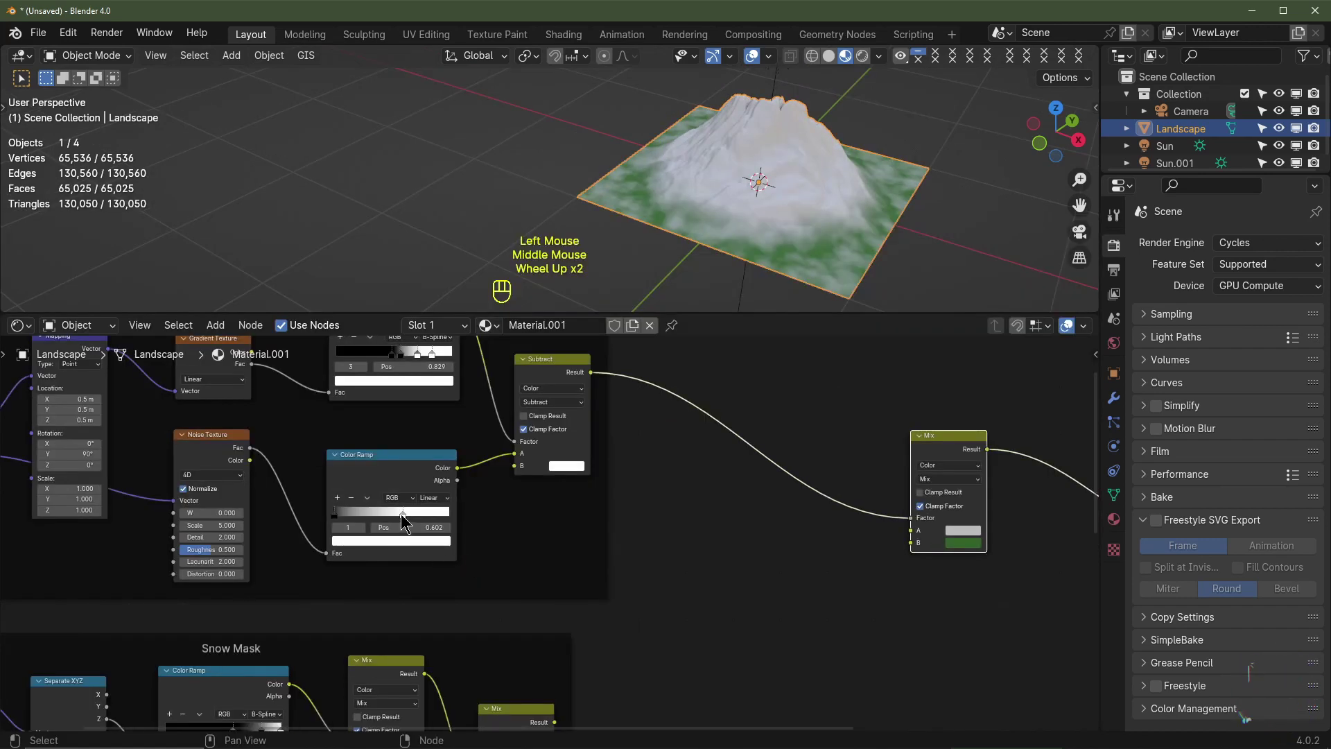
Adjust the ground noise ramp stop and undo a stray edit on a node field
left_click_drag(406, 520, 344, 514)
left_click(336, 515)
middle_click(401, 402)
left_click(396, 452)
double_click(400, 447)
double_click(417, 452)
key("ctrl+z")
Drop a Mix node onto the link and wire the Snow Mask output in, previewing it with Node Wrangler
middle_click(882, 638)
scroll("up", 3)
middle_click(705, 517)
scroll("down", 3)
left_click(688, 402)
key("shift+d")
left_click(554, 529)
left_click_drag(558, 524, 467, 556)
middle_click(466, 556)
scroll("down", 3)
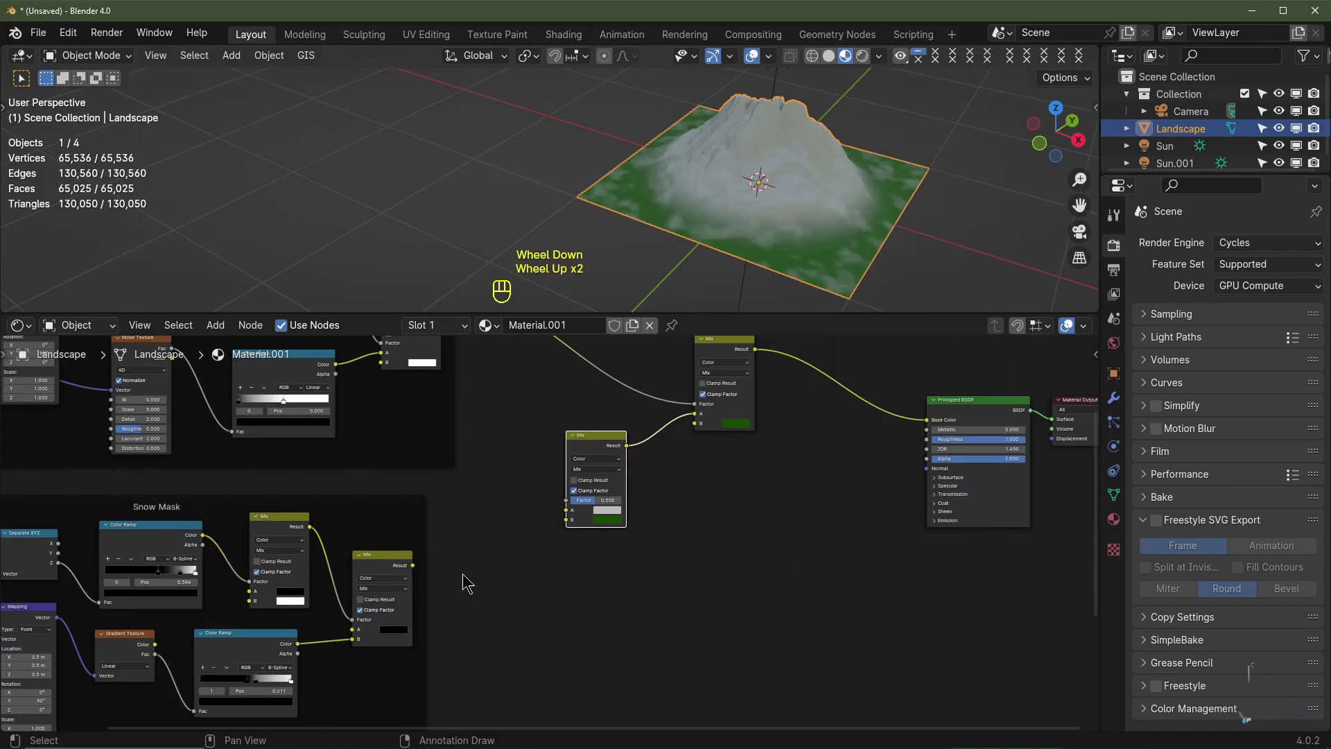
left_click_drag(415, 562, 618, 514)
left_click(618, 514)
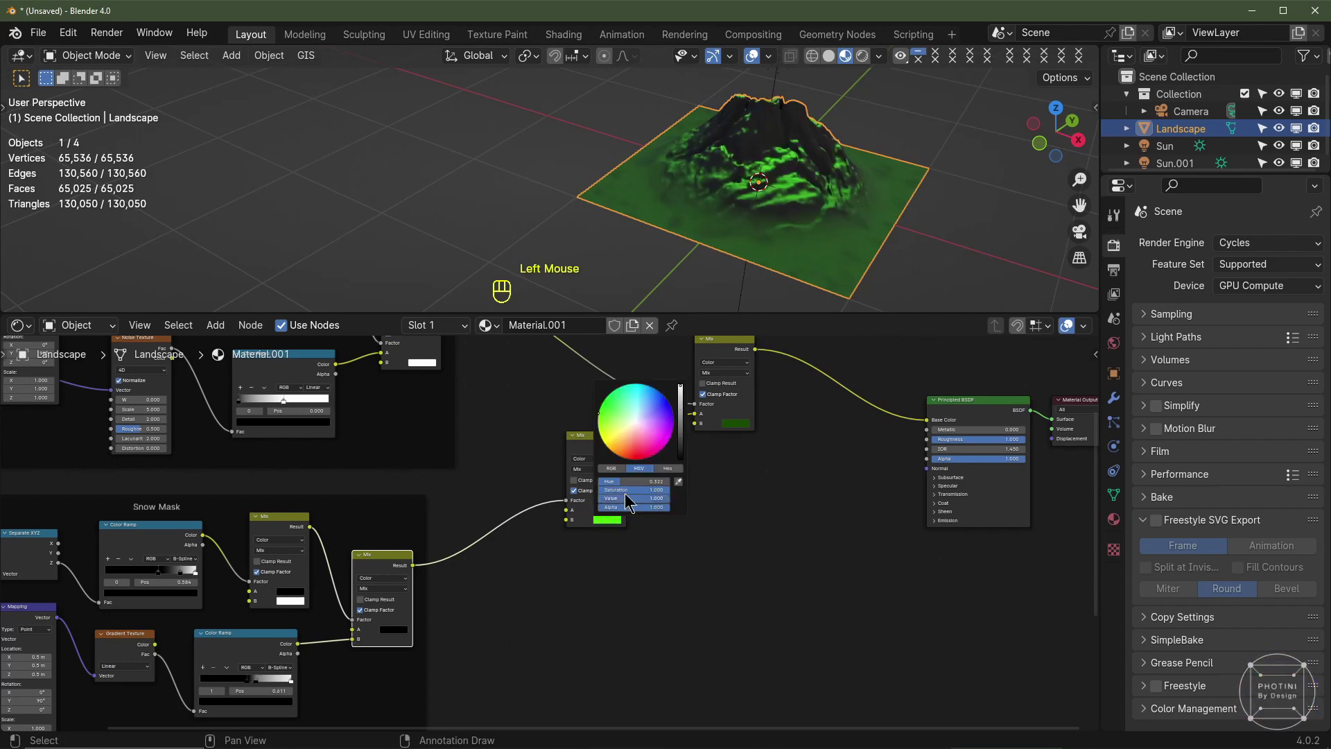
Link the Ground Gradient through another Mix node and show the full material on the mountain again
scroll("up", 3)
left_click_drag(900, 195, 742, 210)
left_click_drag(734, 175, 831, 178)
scroll("down", 3)
left_click_drag(856, 213, 784, 194)
middle_click(760, 202)
left_click_drag(769, 489, 629, 517)
key("g")
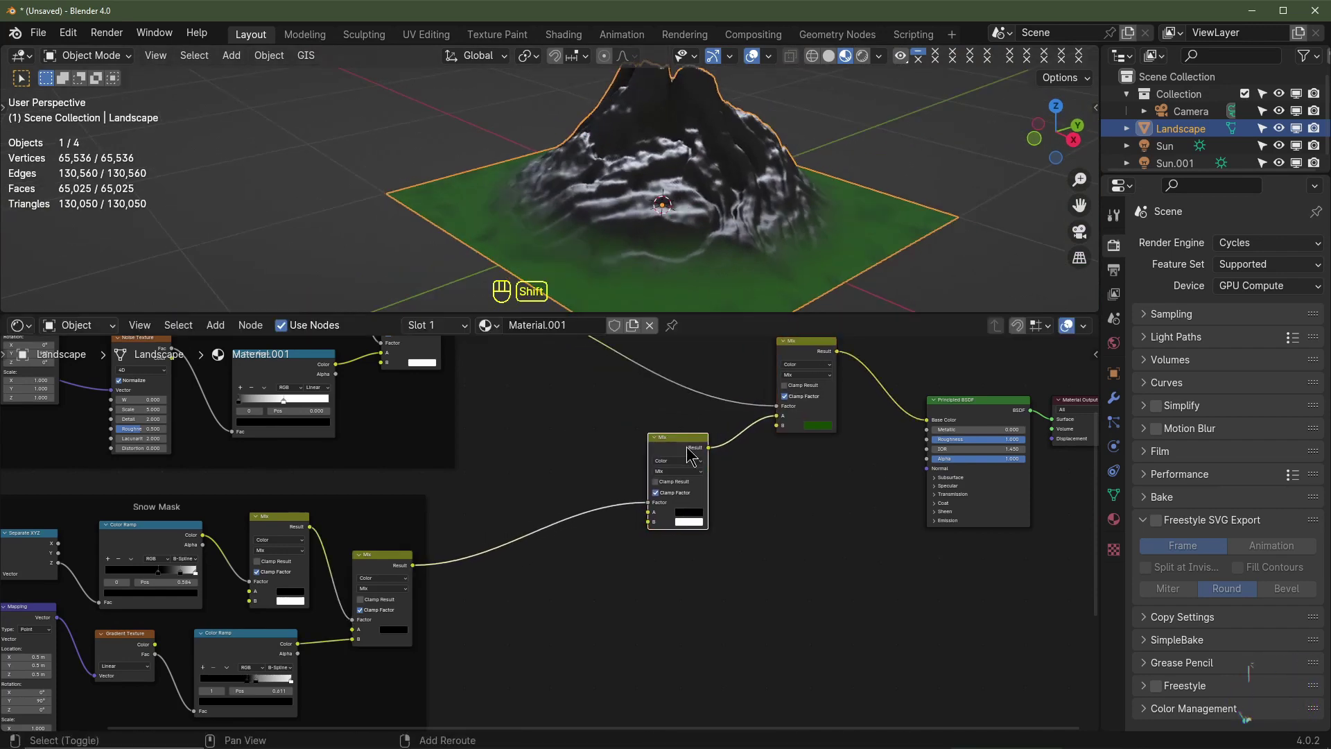
key("shift+d")
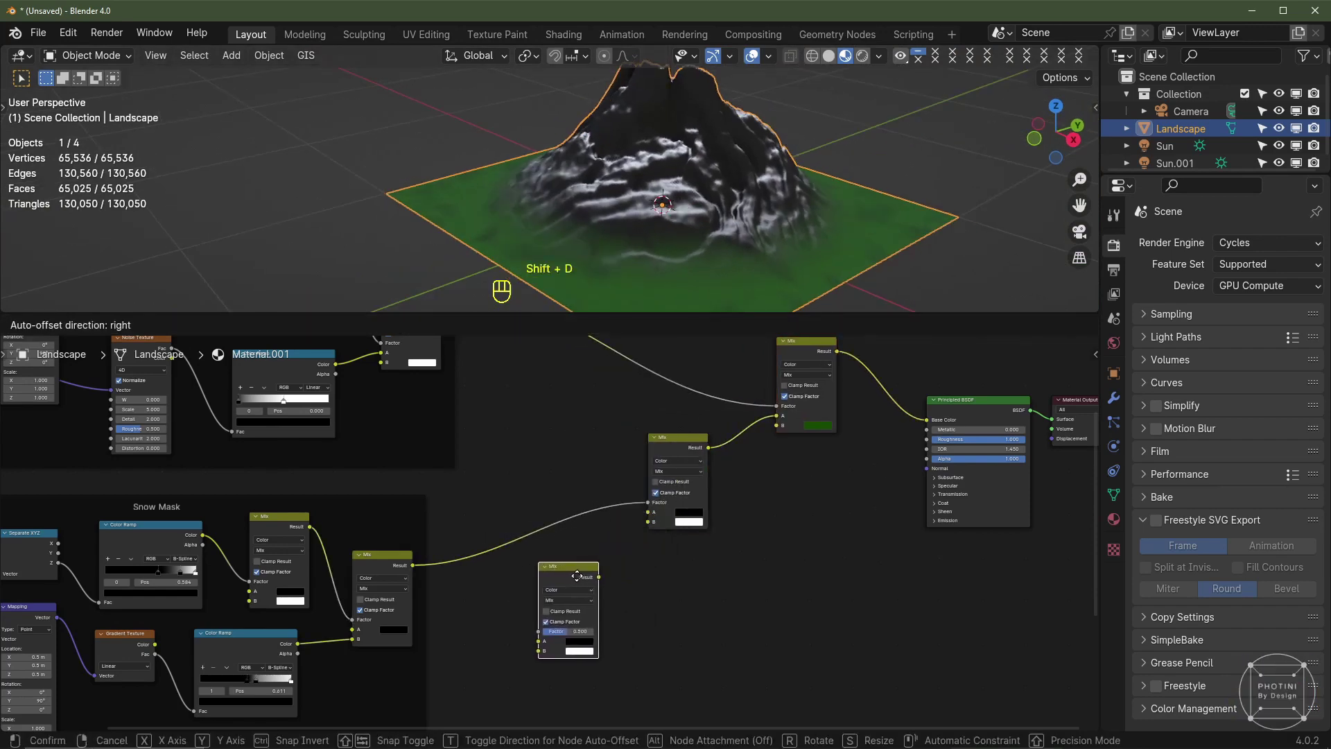
middle_click(625, 532)
left_click_drag(622, 534, 675, 481)
scroll("up", 3)
middle_click(641, 619)
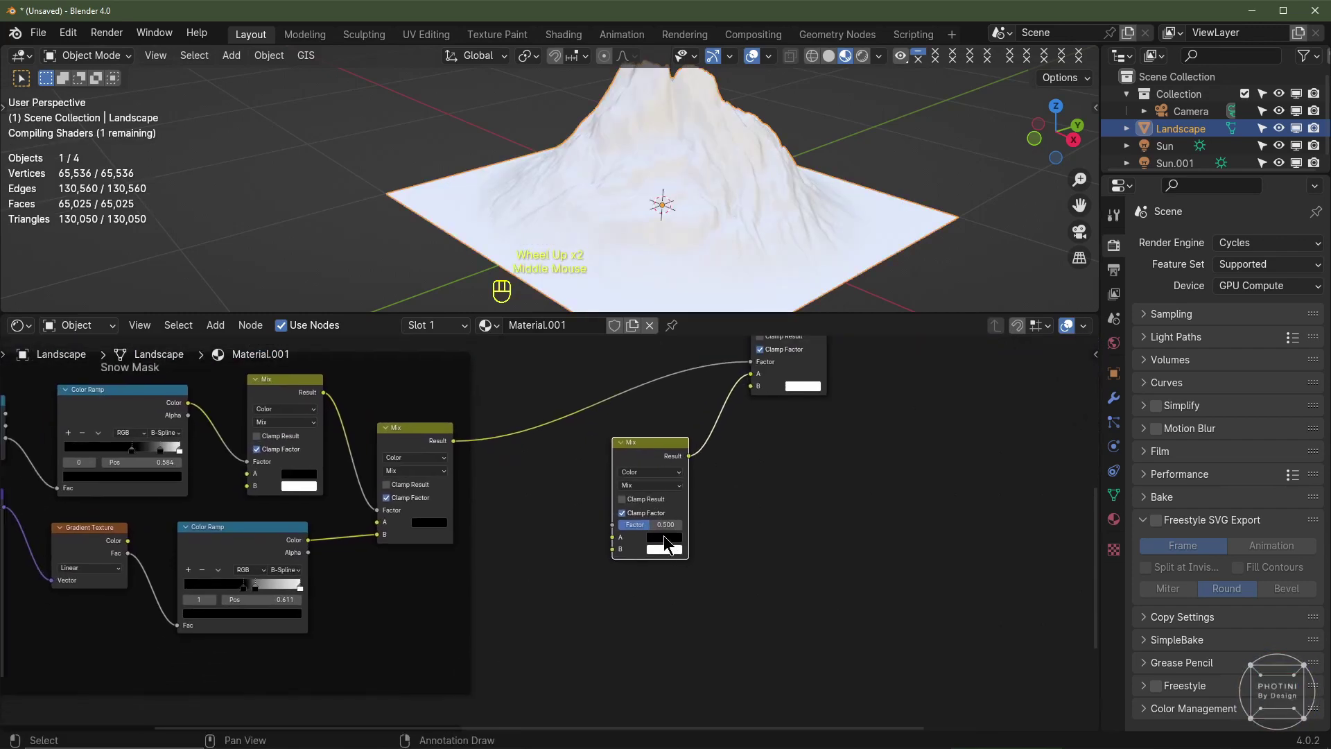
left_click(699, 448)
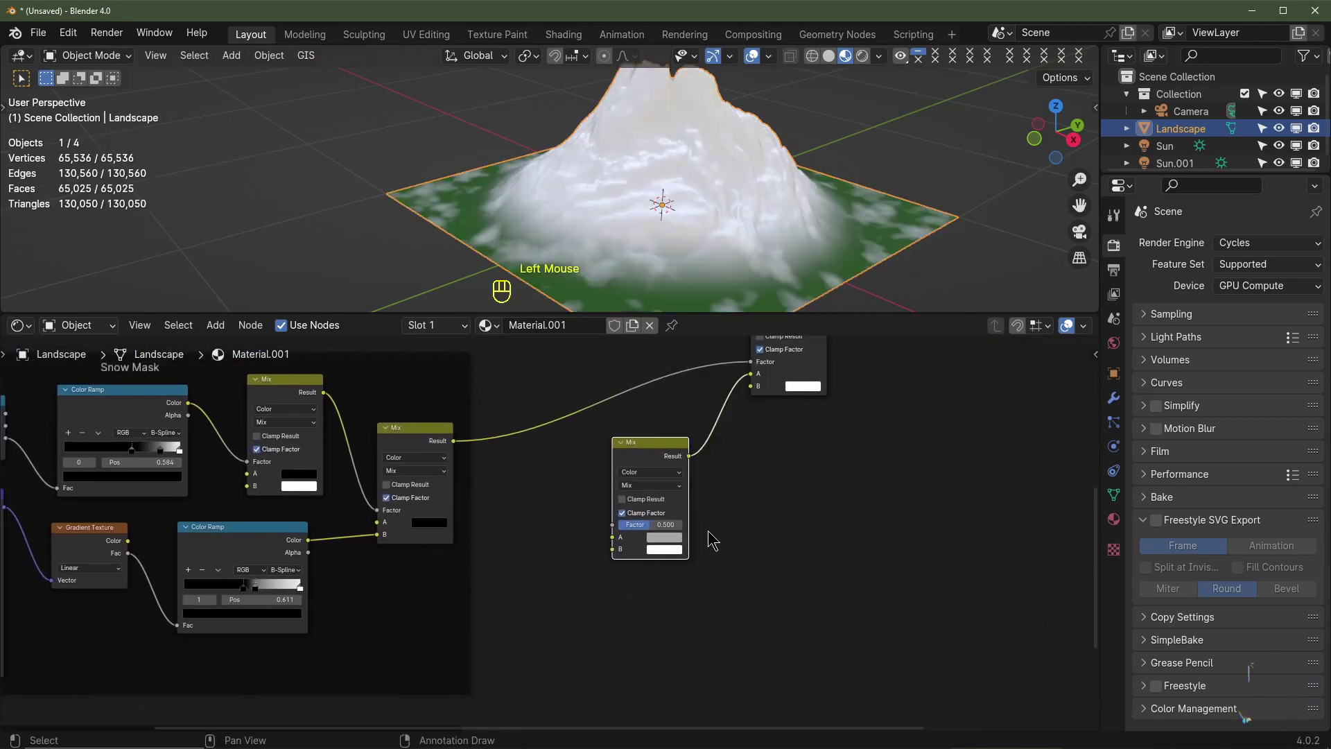
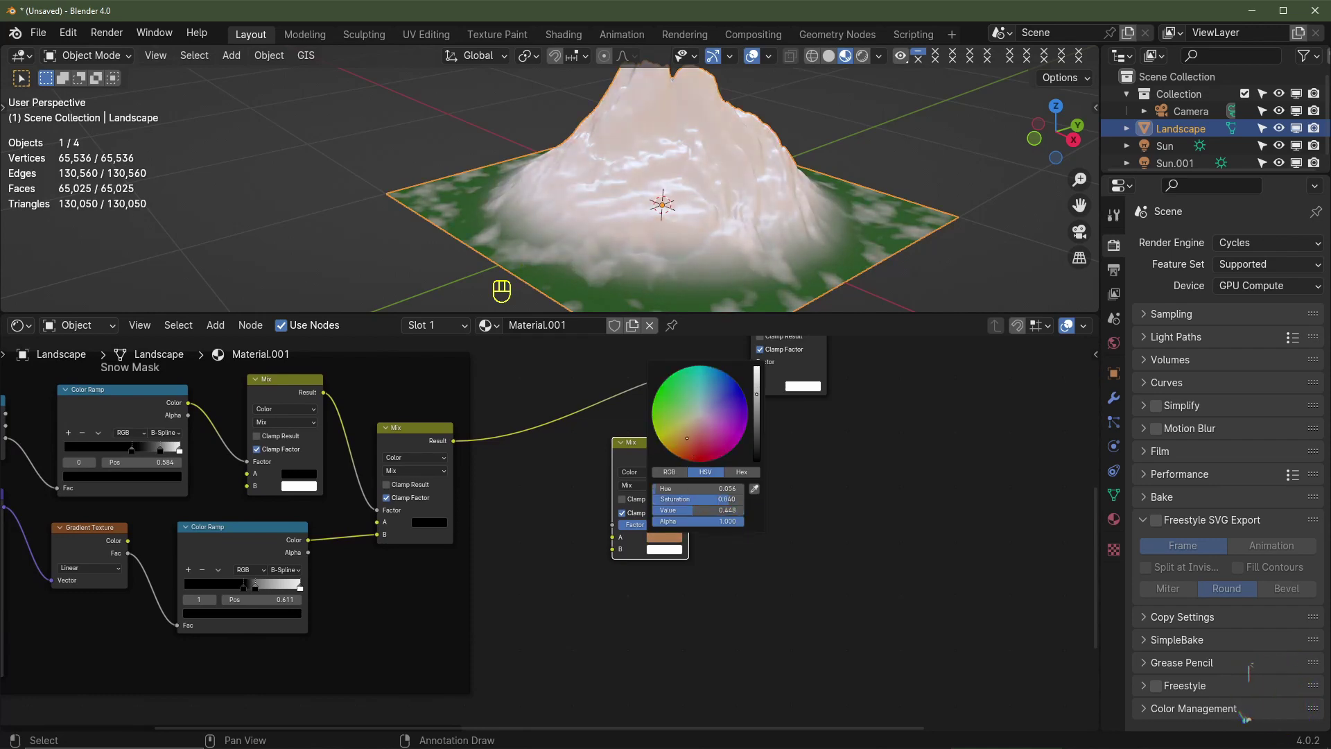
Set the rock colour to brown in the colour picker, giving brown slopes under white snow
key("ctrl+c")
key("ctrl+v")
left_click(666, 557)
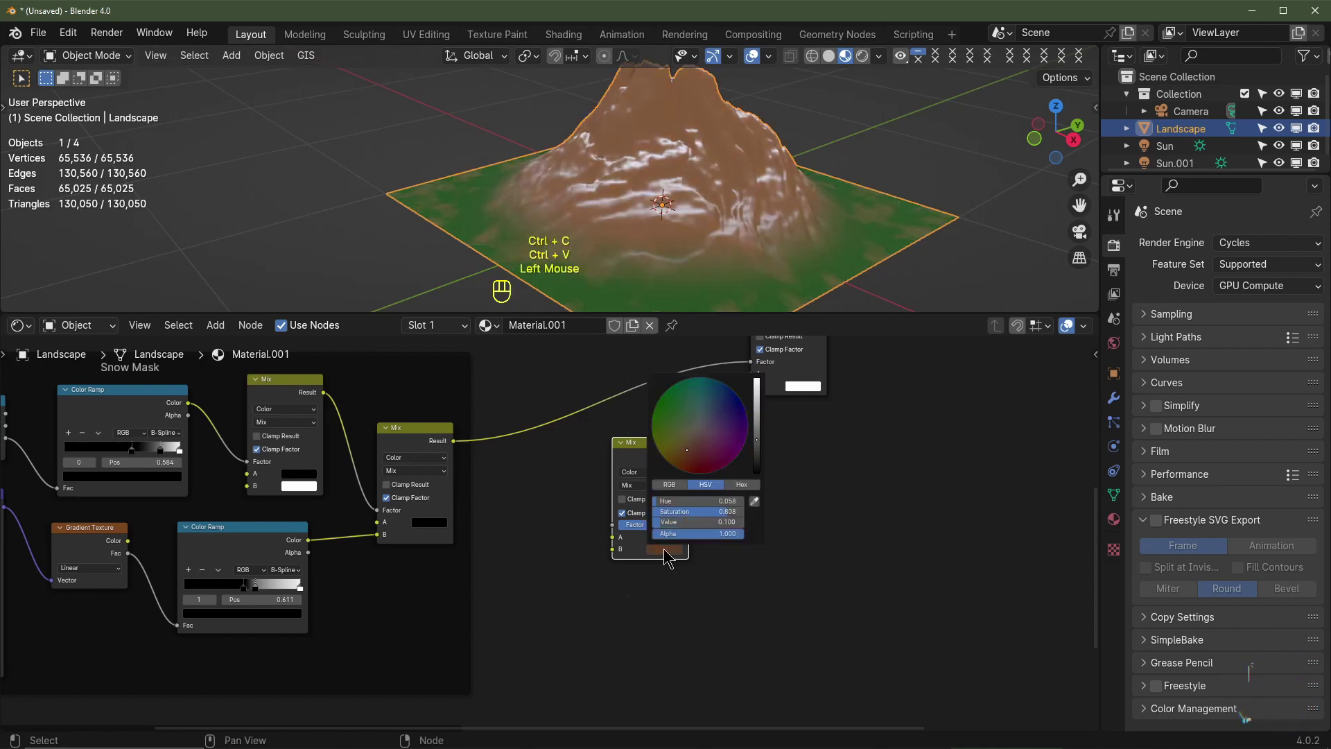
middle_click(518, 581)
scroll("down", 3)
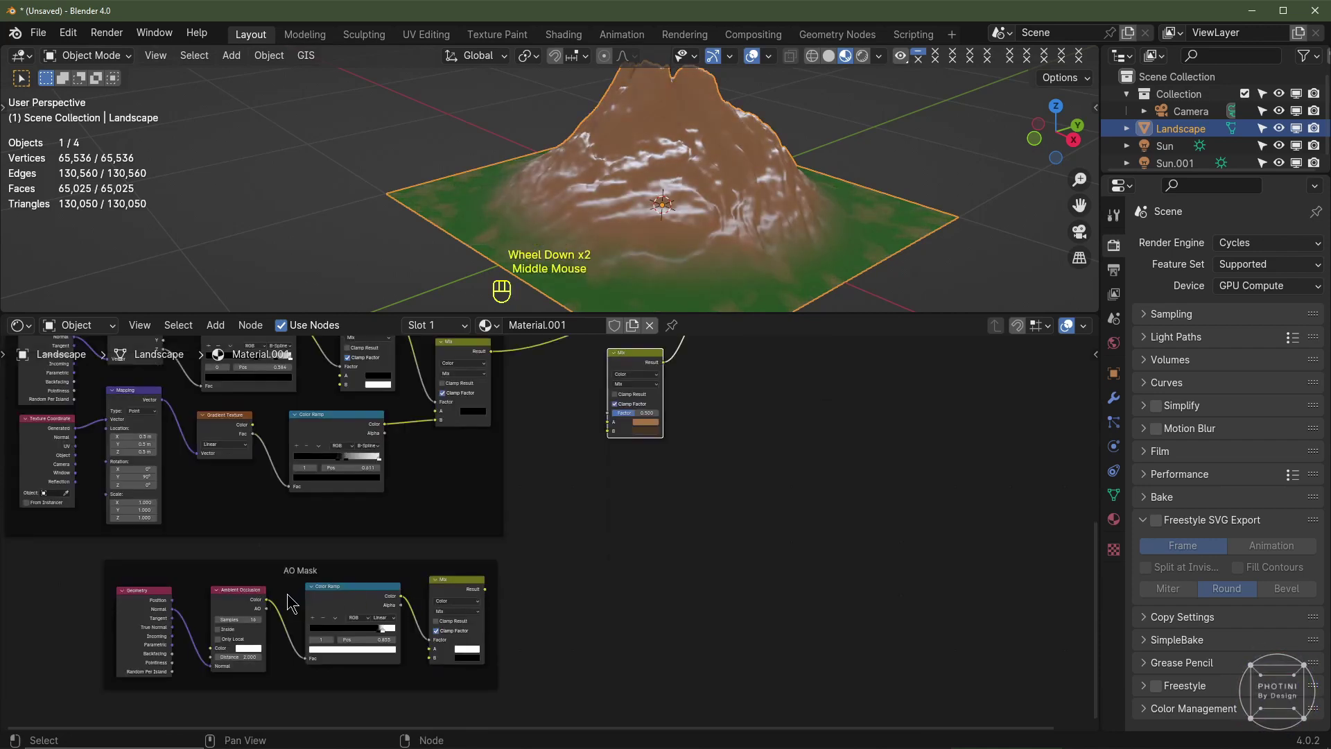
Link the AO Mask Color Ramp into a Mix node and switch the viewport to Rendered shading
middle_click(551, 589)
left_click_drag(438, 617, 476, 589)
left_click_drag(477, 587, 516, 466)
scroll("up", 3)
left_click_drag(802, 219, 785, 216)
middle_click(763, 218)
left_click(560, 490)
Select a stop on the AO ramp to retune it against the snow-streaked terrain
middle_click(668, 477)
scroll("up", 3)
left_click(394, 605)
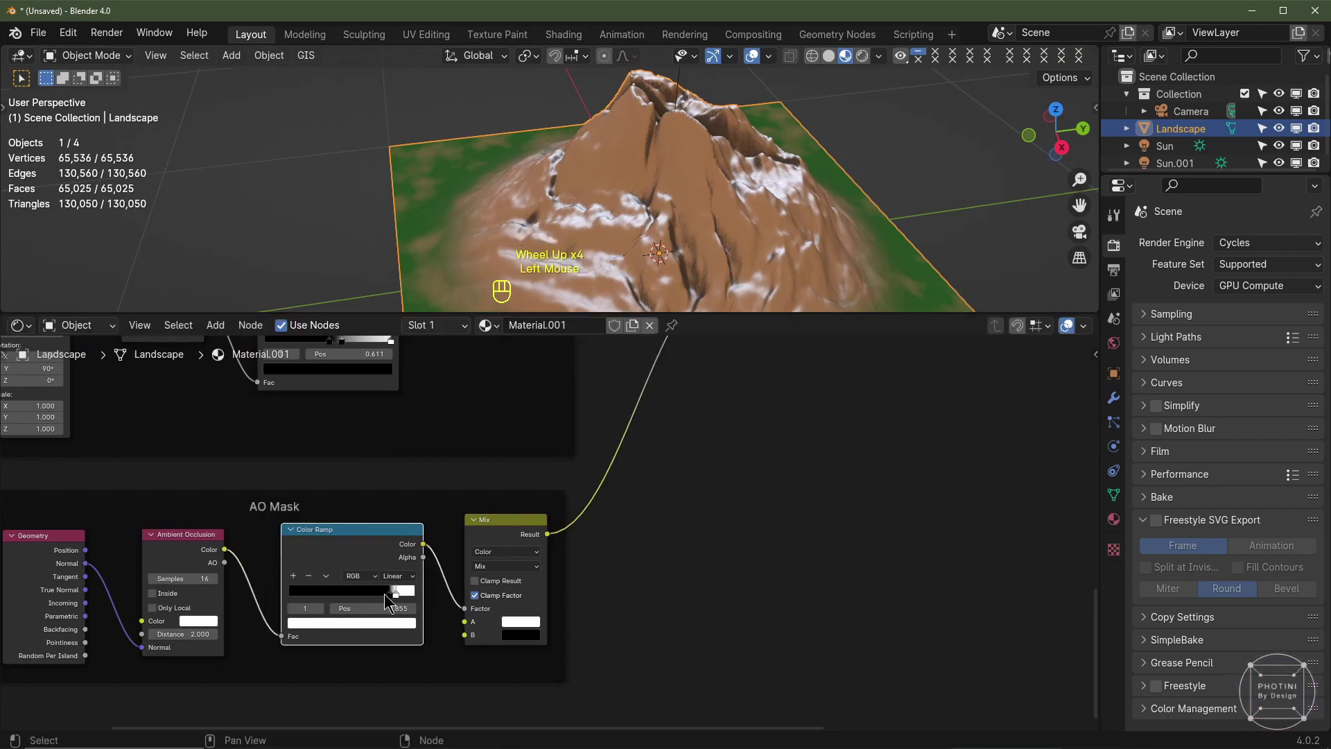
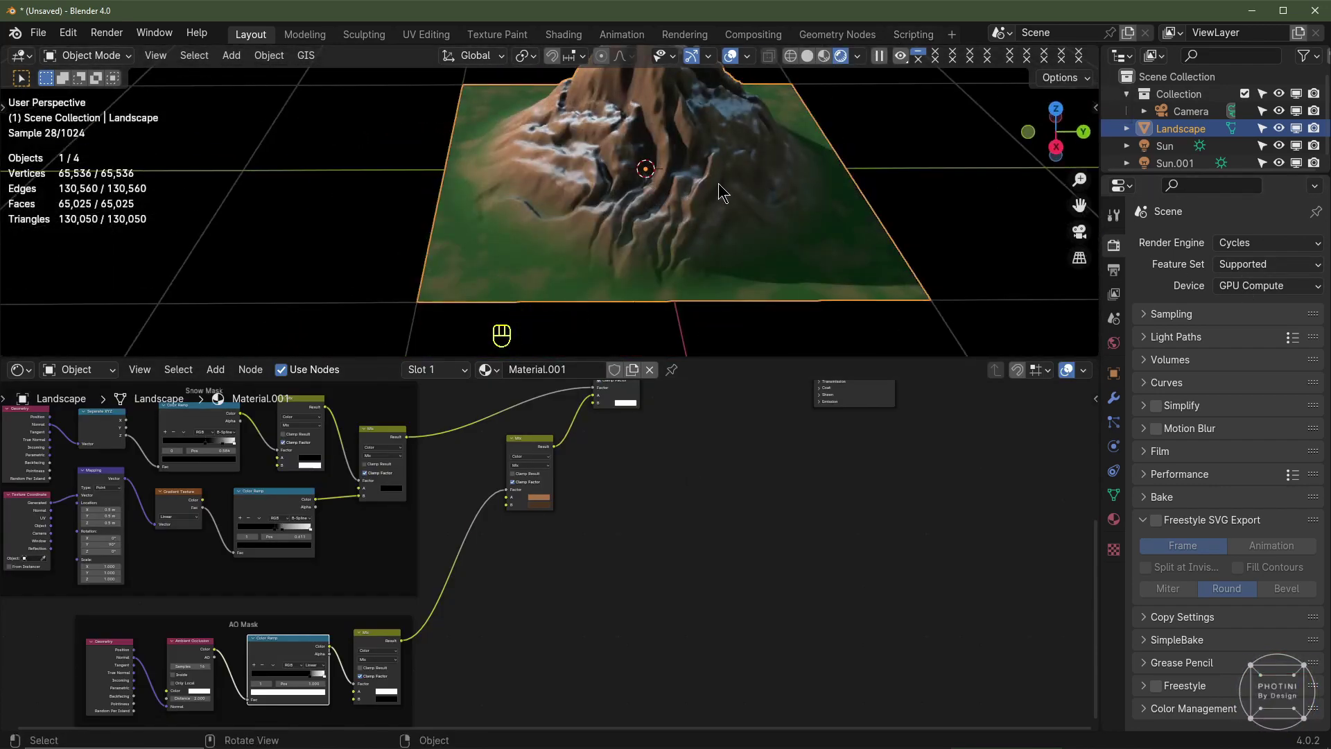
Add a Color Ramp for the lava mask with its white stop slid to about 0.858
middle_click(477, 648)
scroll("up", 3)
left_click_drag(347, 640, 453, 510)
scroll("down", 3)
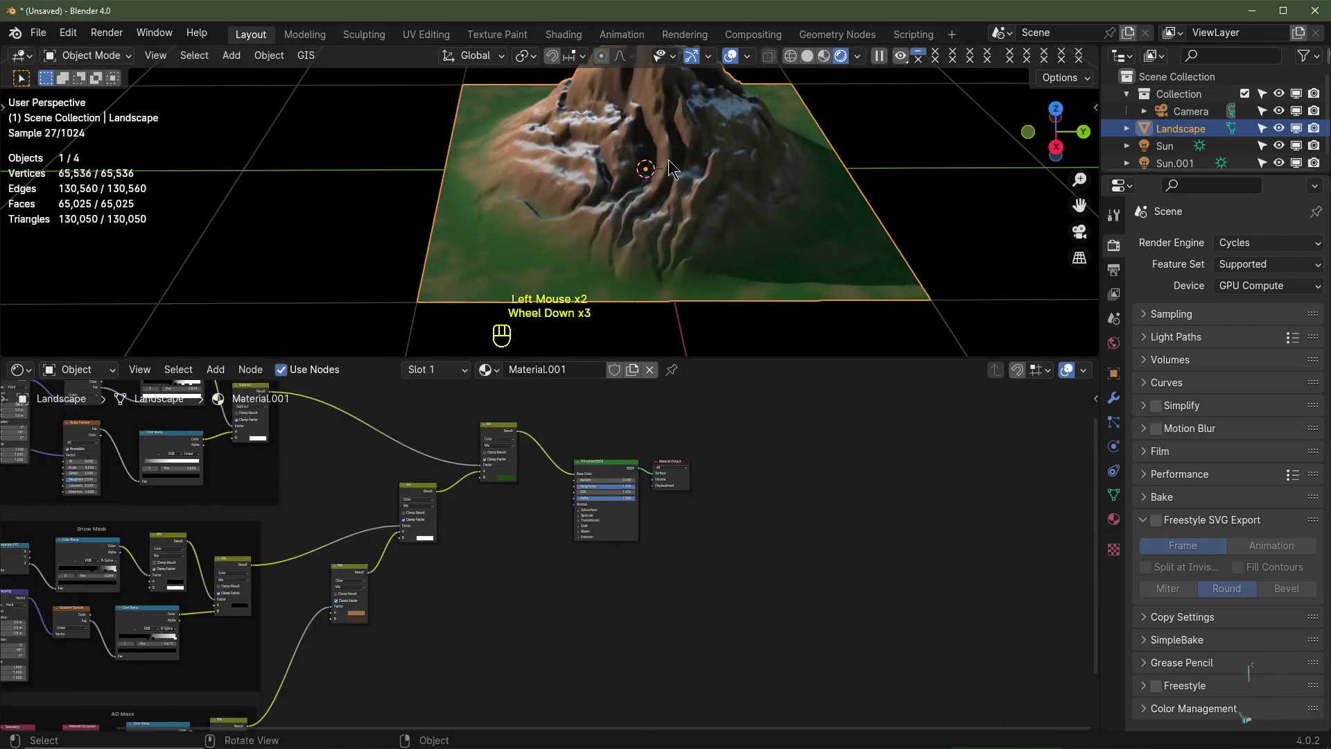
middle_click(684, 188)
middle_click(662, 598)
scroll("up", 3)
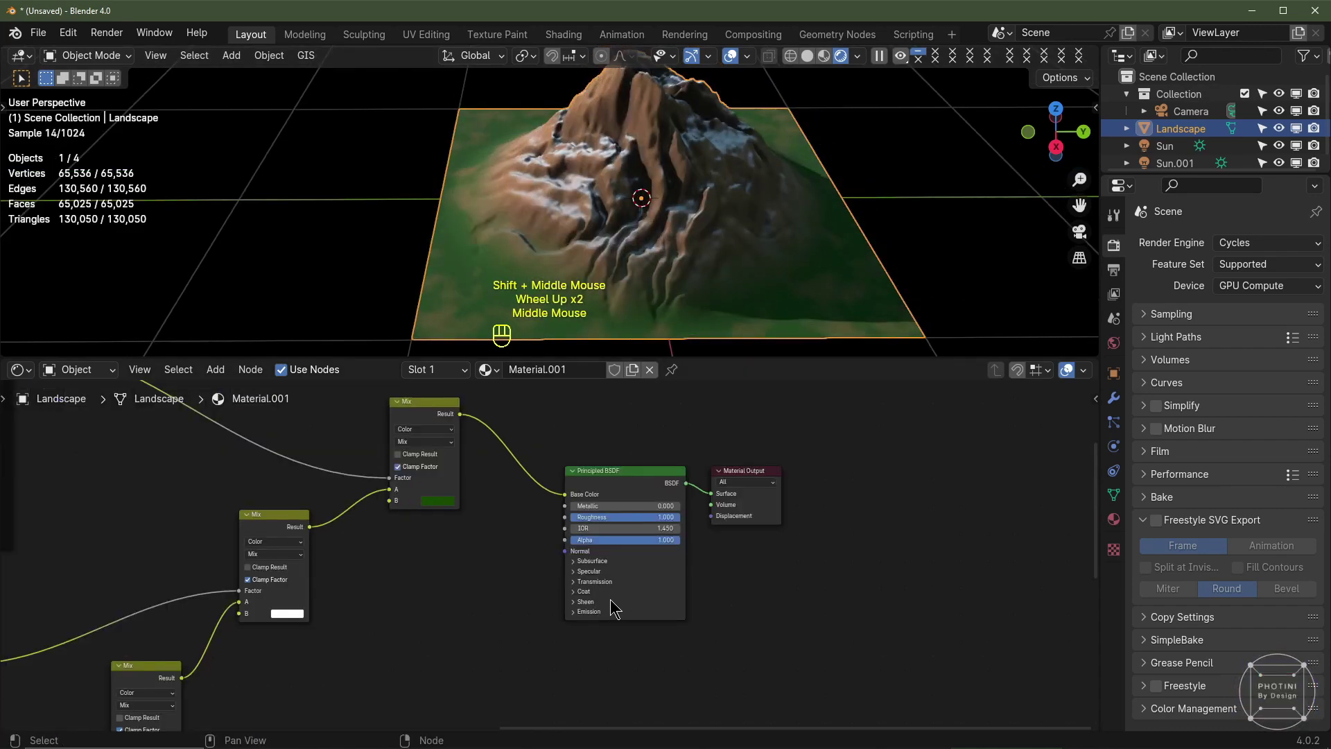
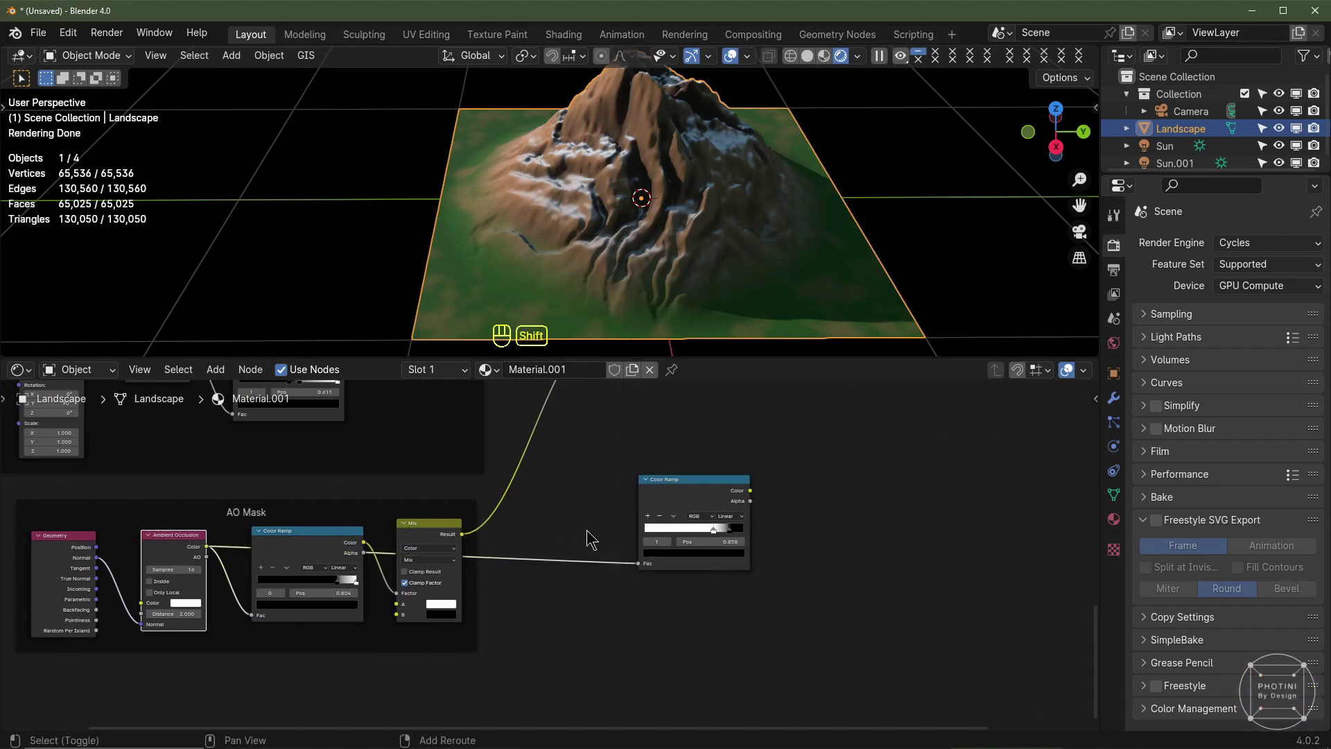
right_click(590, 538)
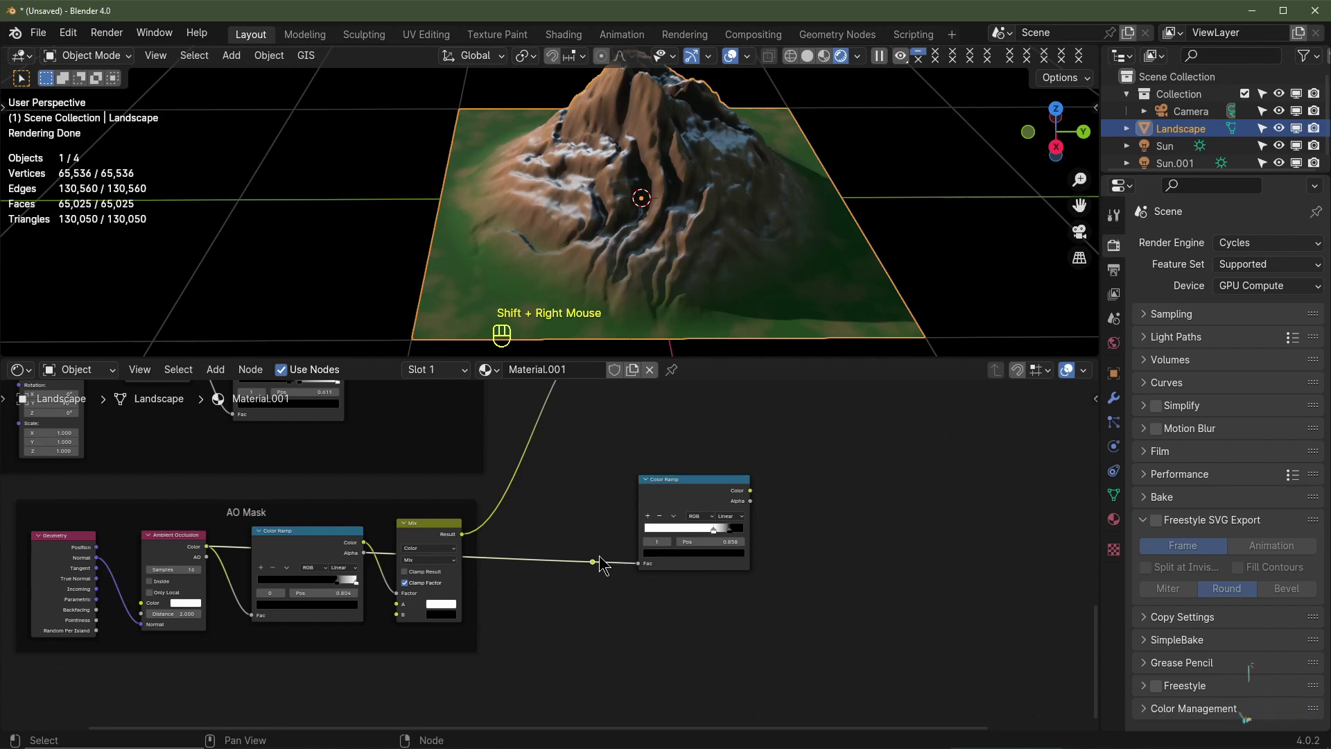
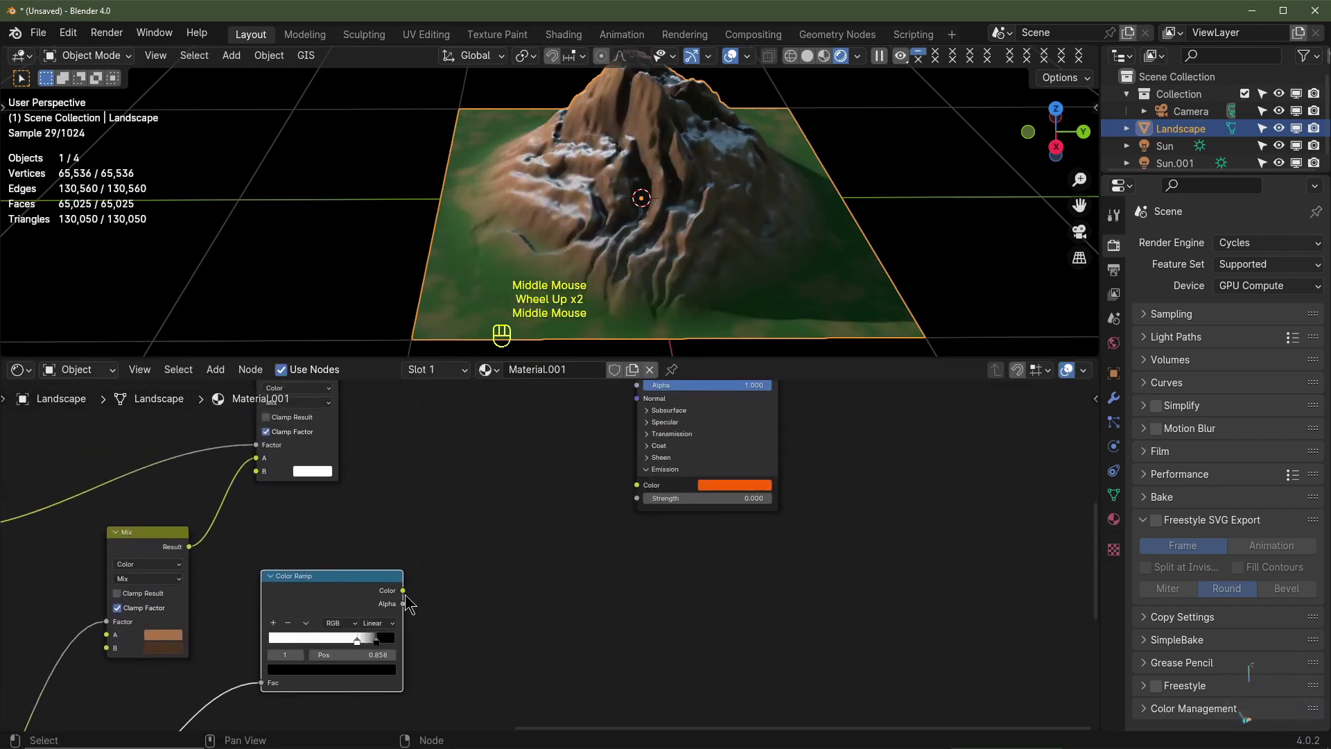
Link the lava ramp's Color output into the Mix Factor feeding the Emission colour
left_click(406, 599)
left_click_drag(450, 586, 647, 507)
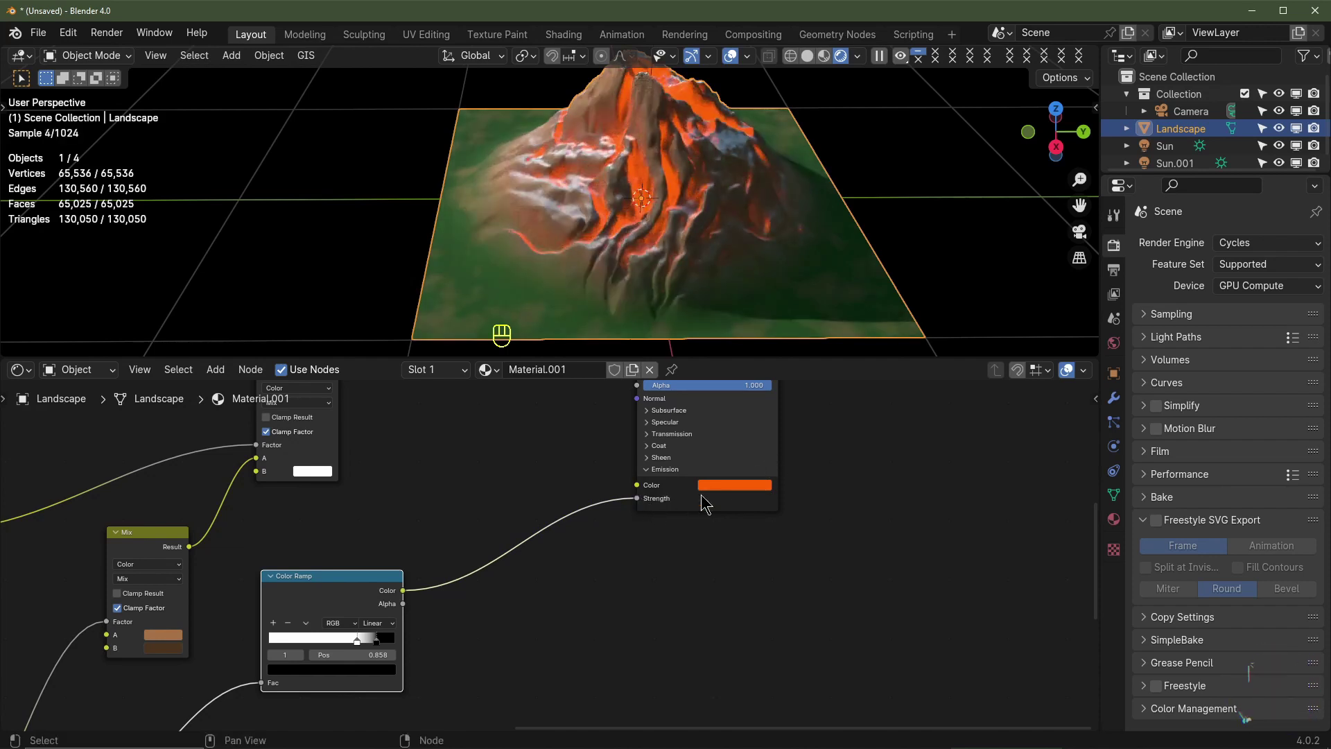
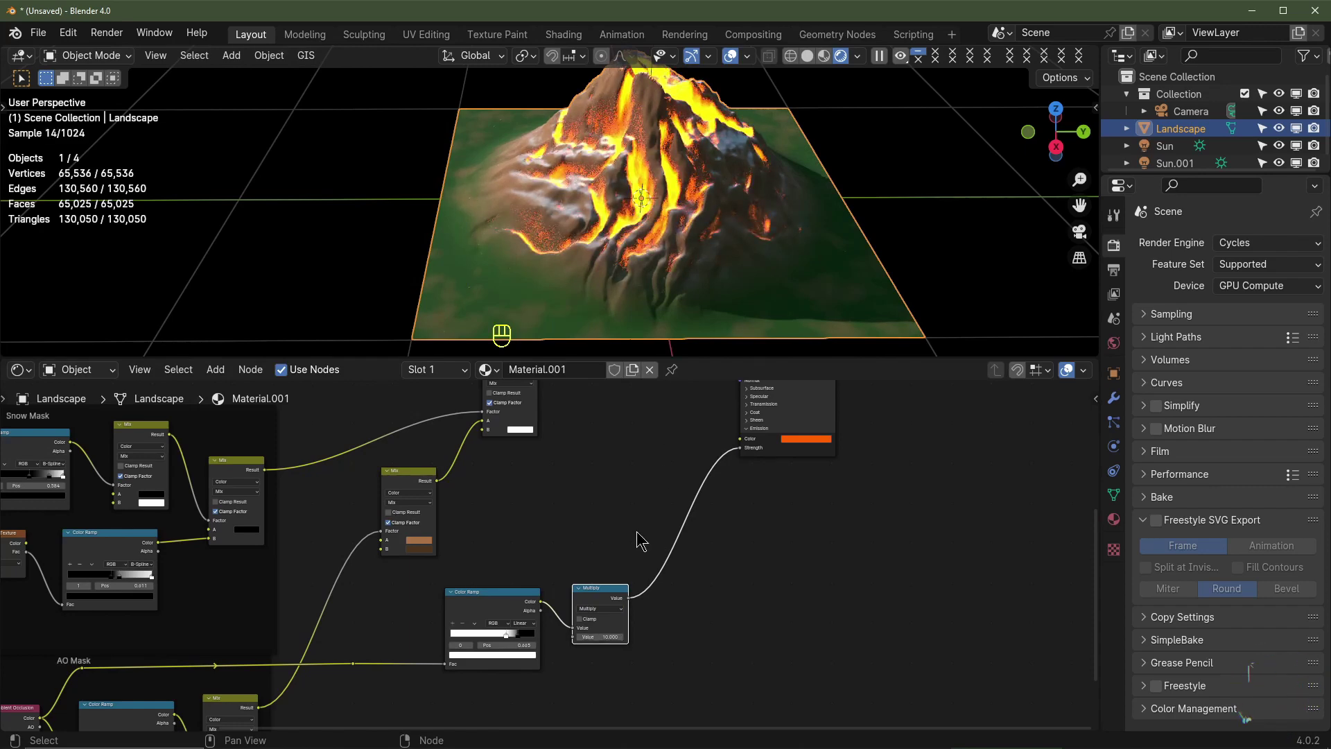
Add an orange-to-red Mix and a Math Multiply node near the Principled BSDF, copying colour values
left_click_drag(606, 513, 713, 476)
middle_click(457, 642)
middle_click(677, 496)
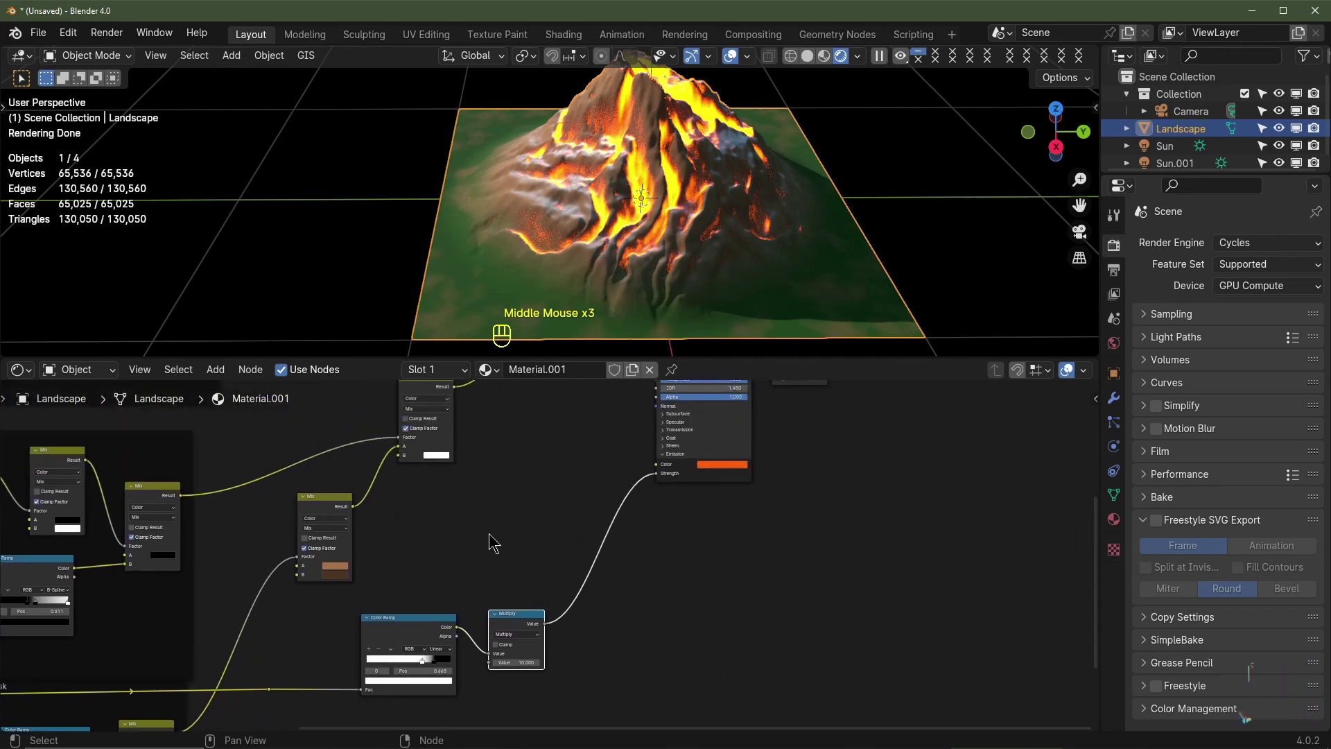
key("shift+a")
key("shift+a")
middle_click(756, 545)
scroll("up", 3)
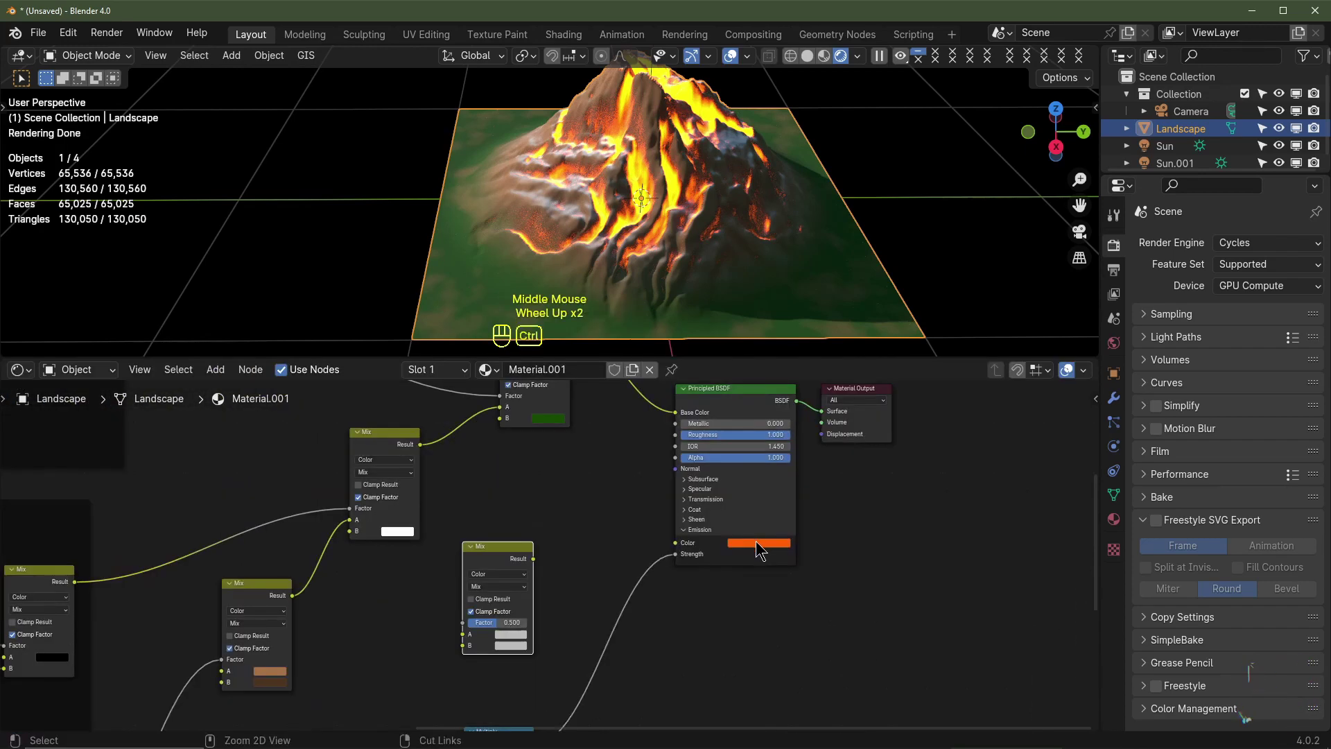
key("ctrl+c")
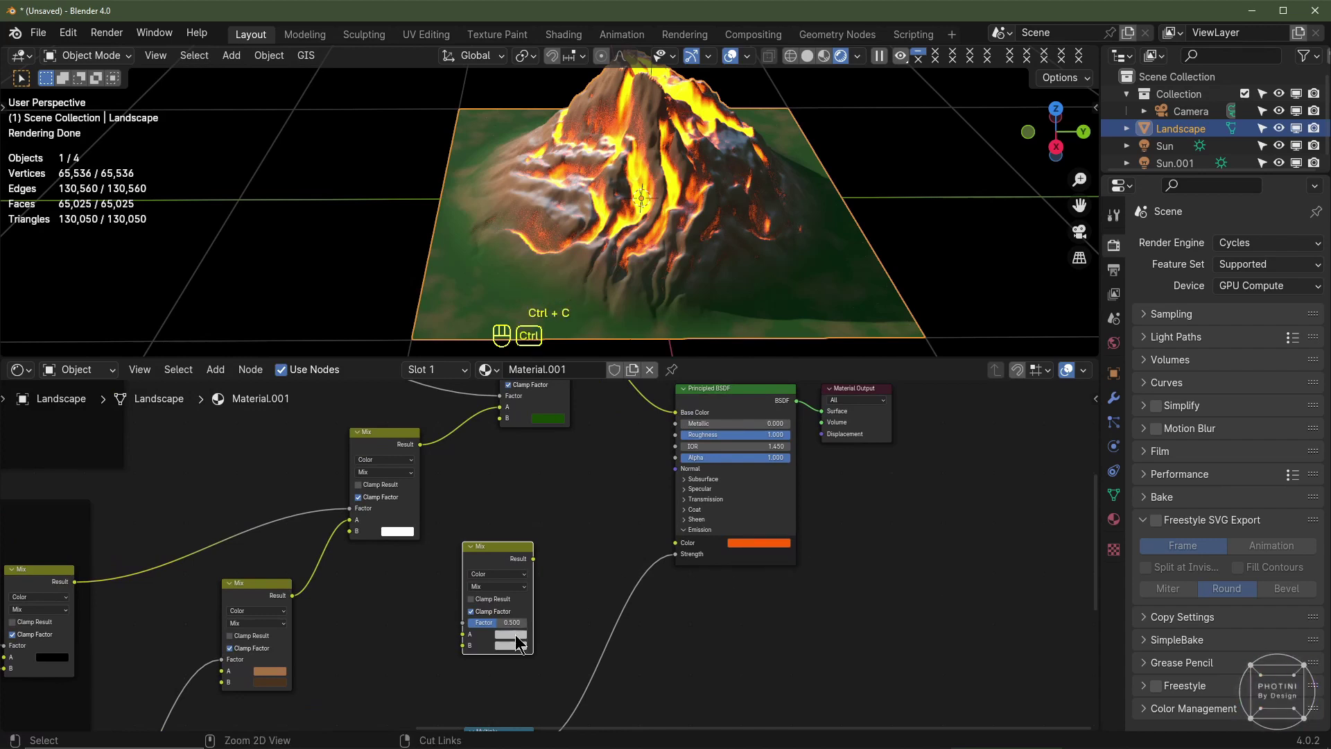
key("ctrl+v")
key("ctrl+v")
Connect the lava colour into Emission Color and the Multiply into Emission Strength with the mask
left_click(514, 643)
left_click_drag(536, 558, 459, 611)
key("g")
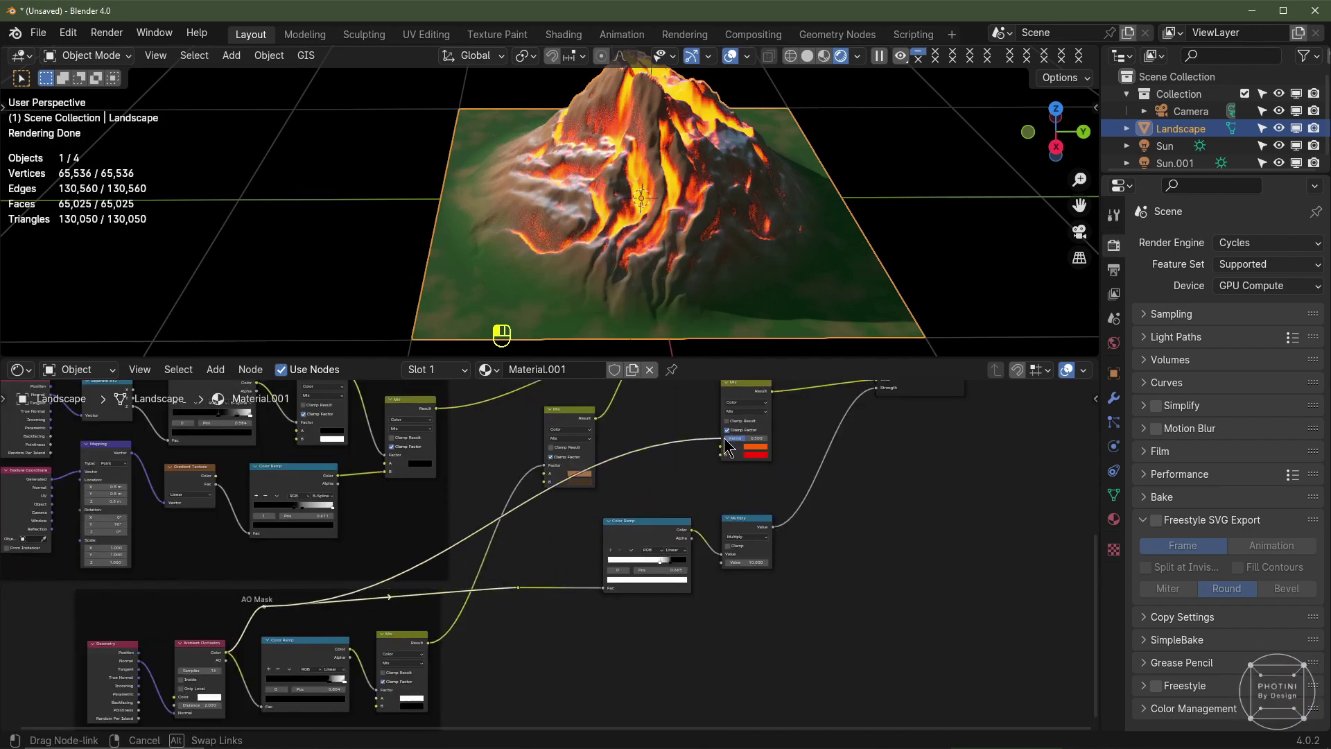
left_click(730, 502)
middle_click(731, 503)
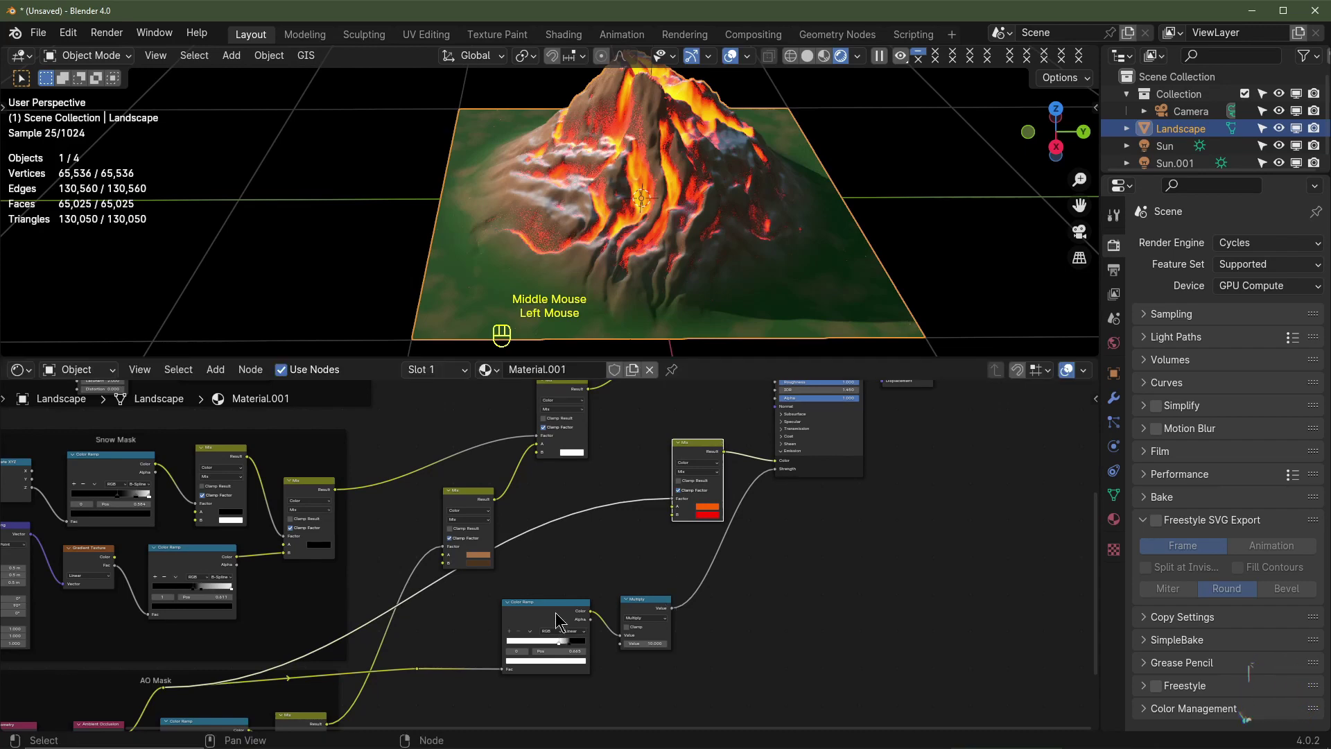
left_click(557, 605)
key("shift+a")
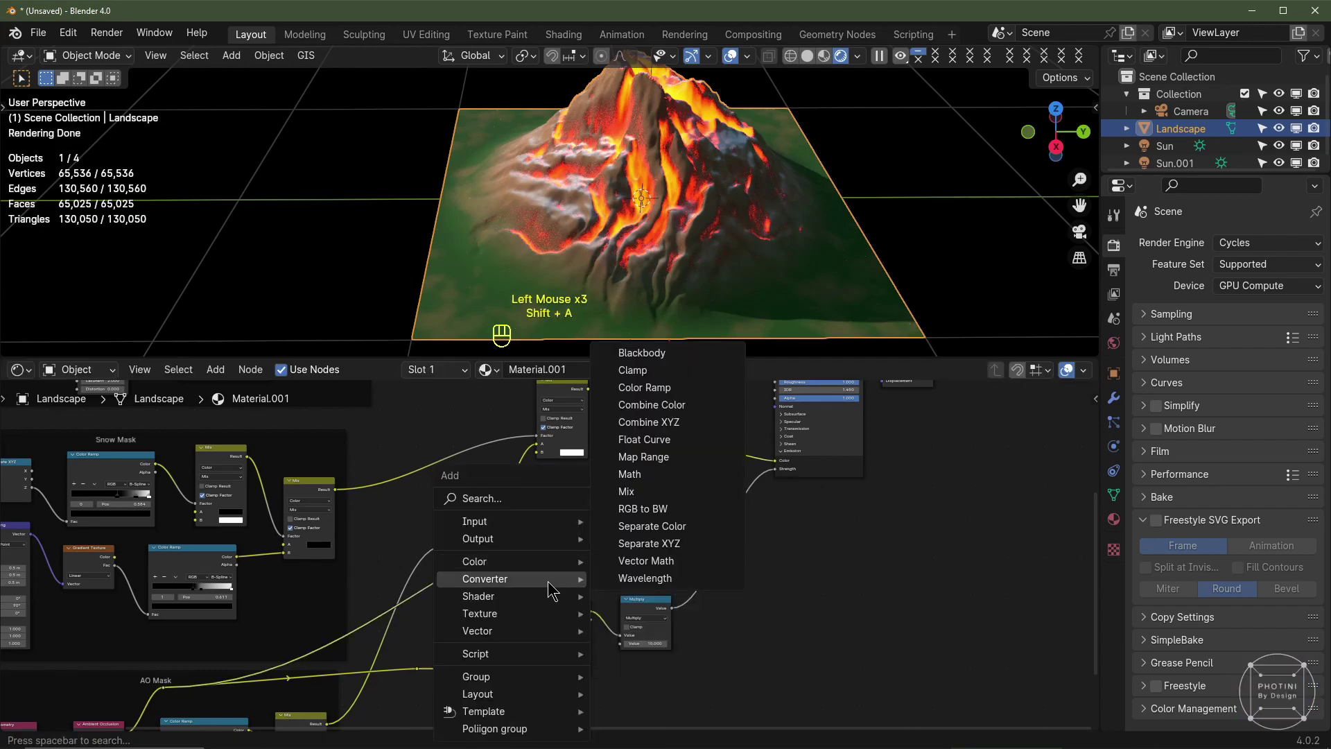
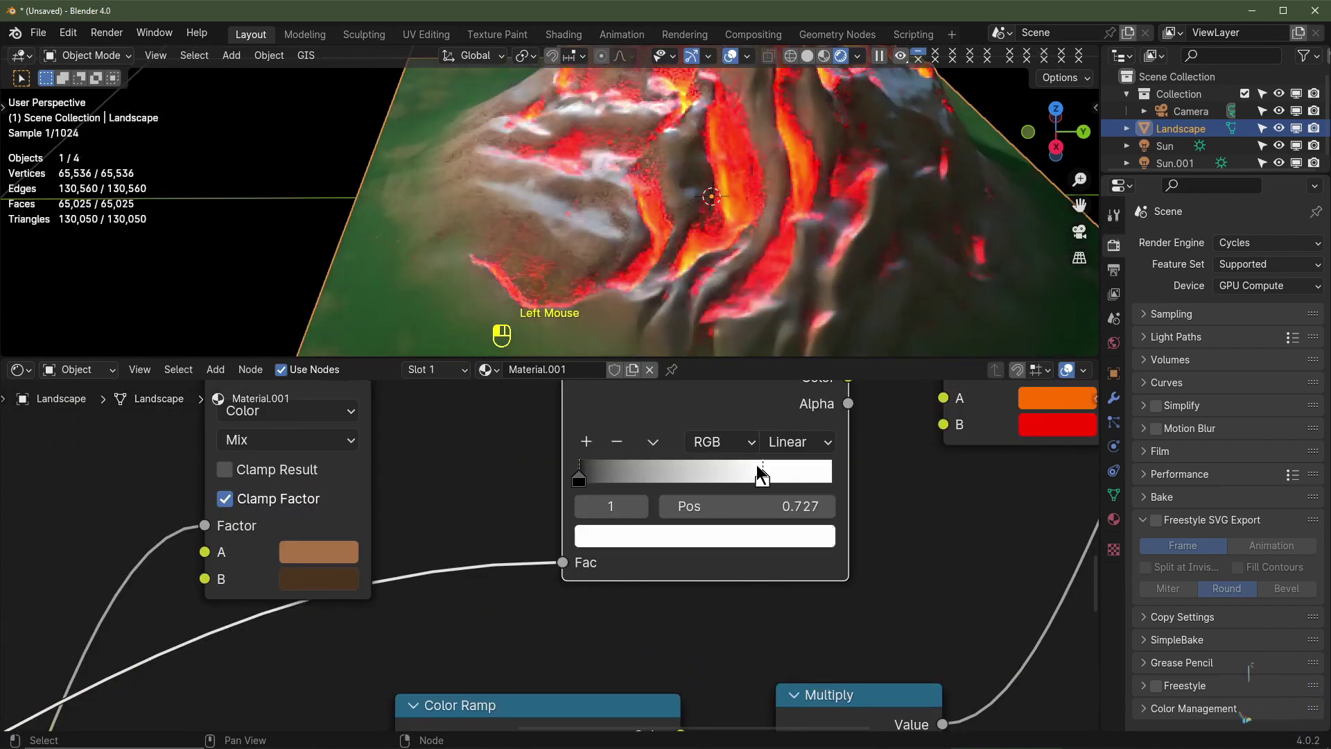
Drag the lava ramp's black stop to about 0.658 so more lava spreads across the mountain
left_click(764, 464)
left_click_drag(592, 484, 741, 472)
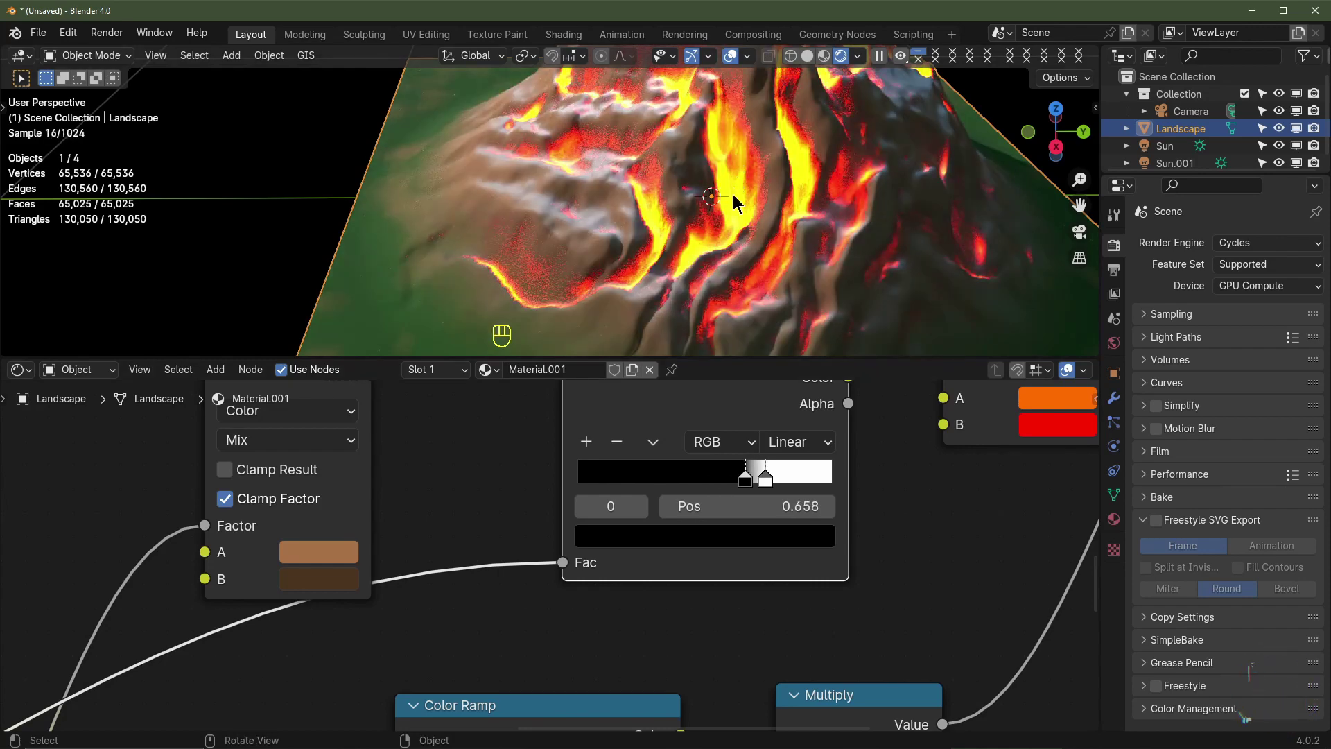
scroll("down", 3)
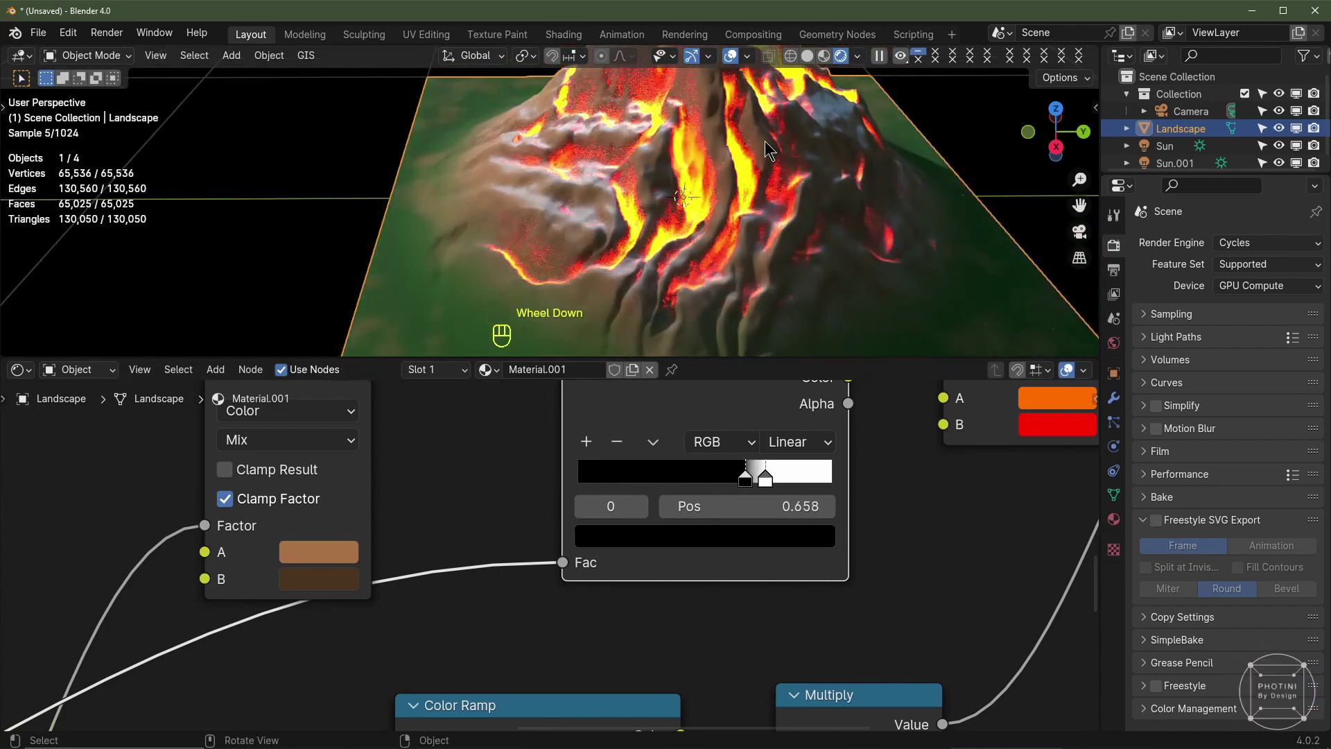
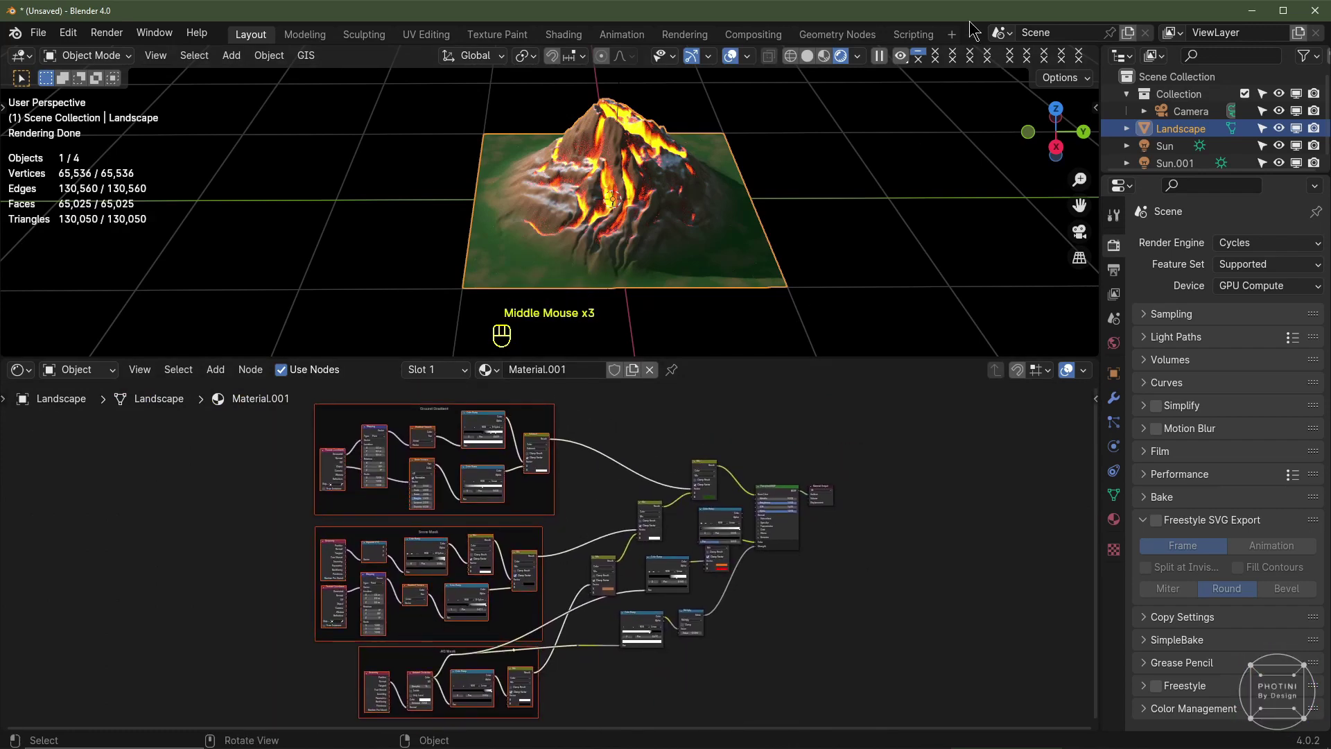
Set the render engine to EEVEE, look down on the landscape, then switch to the Material Masks volcano file
left_click(1169, 213)
scroll("up", 3)
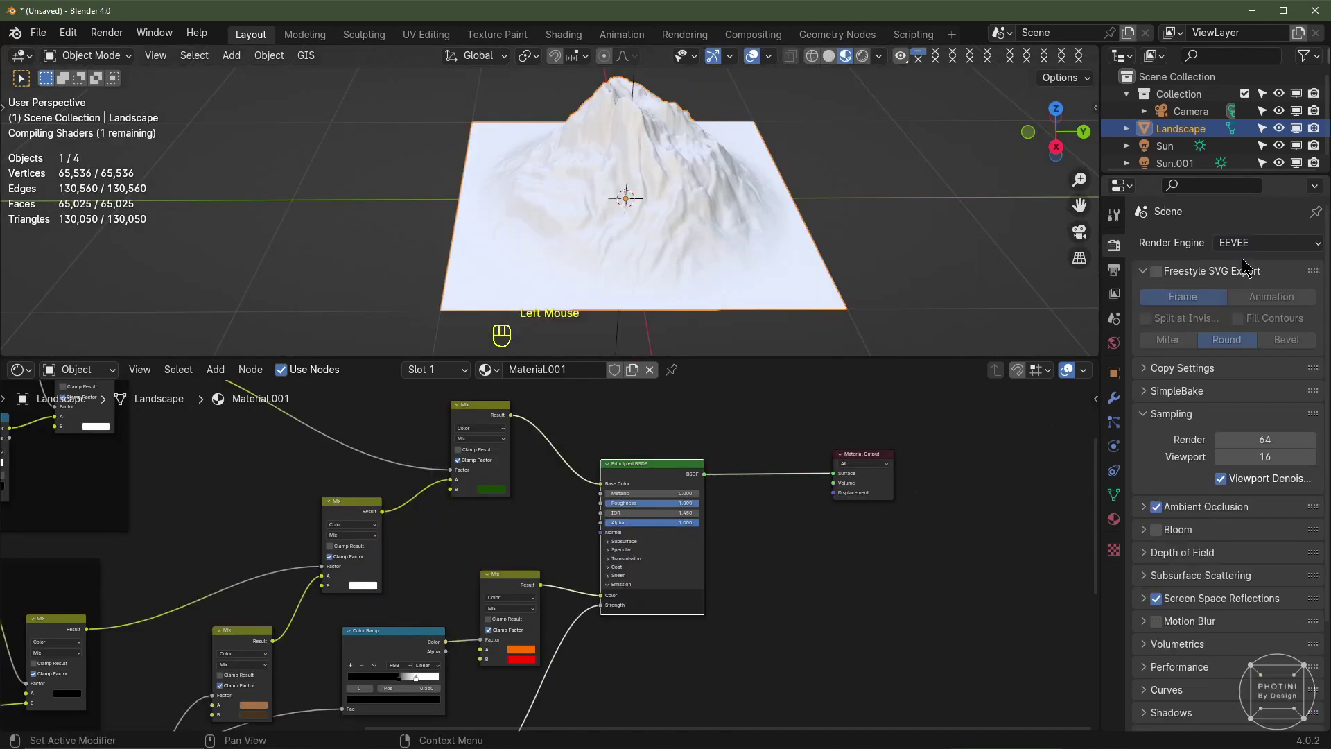
left_click(868, 55)
left_click_drag(722, 201, 633, 243)
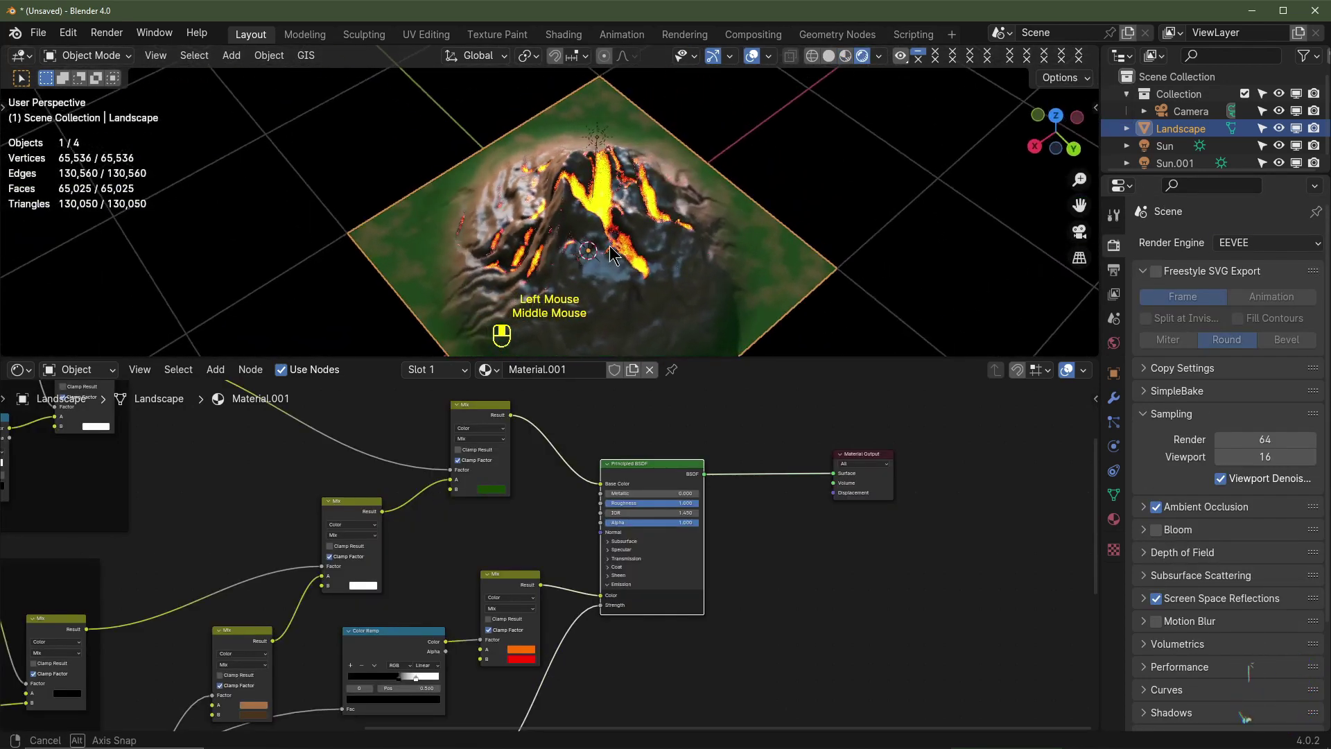
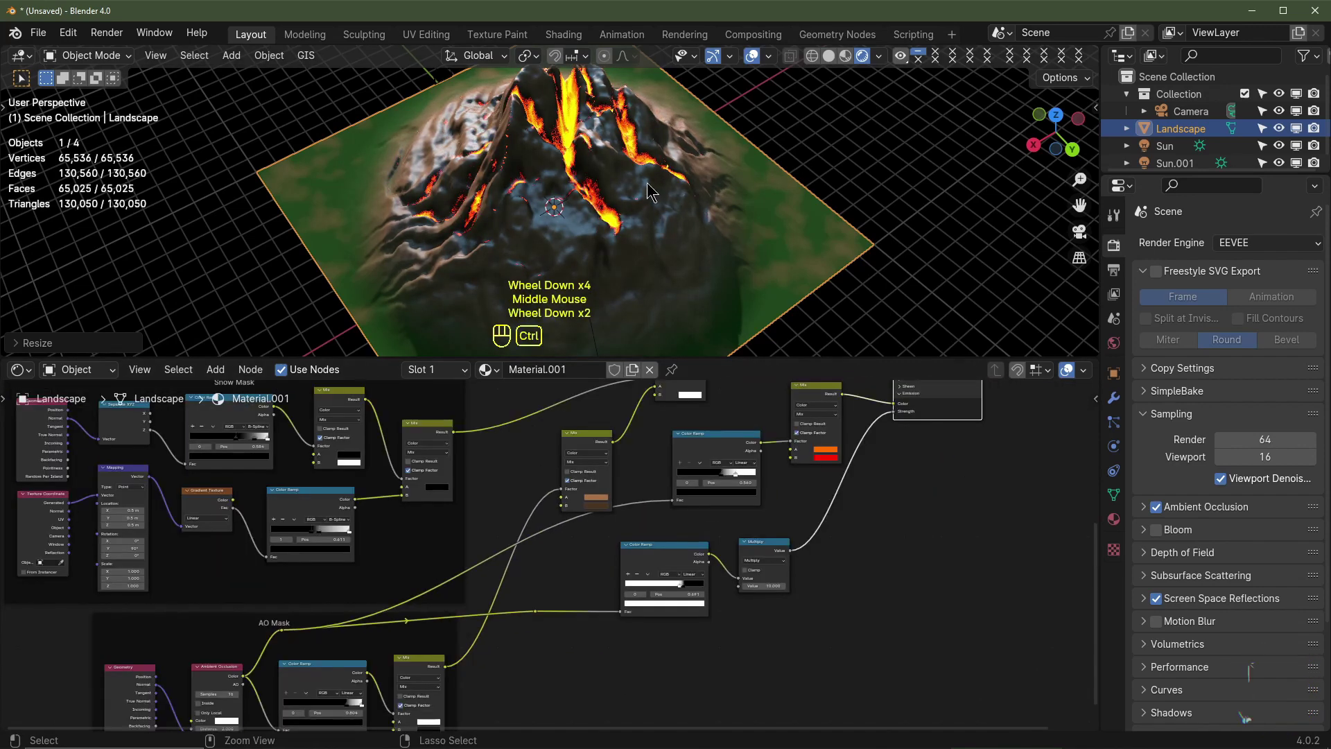
key("ctrl+a")
Add a Mix Shader and drop it onto the link feeding the Material Output's Surface
middle_click(588, 447)
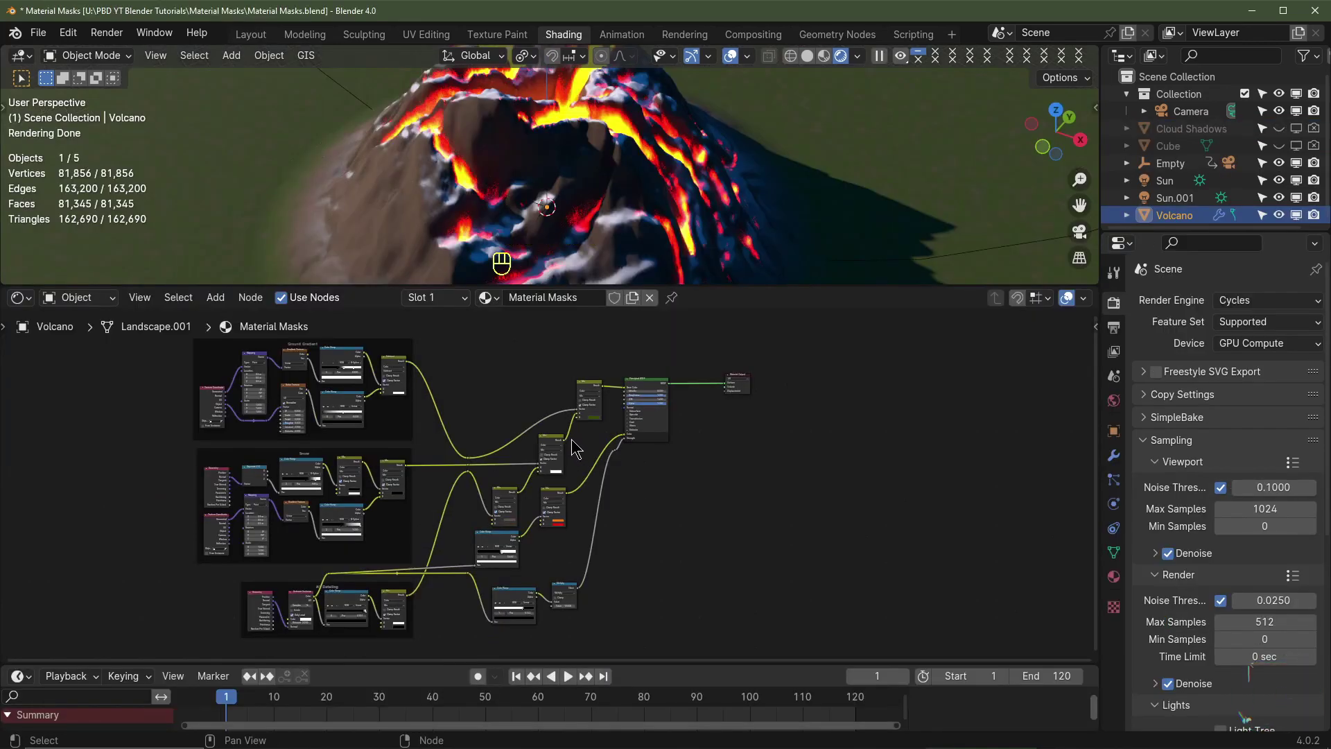
middle_click(642, 460)
left_click(662, 460)
key("shift+a")
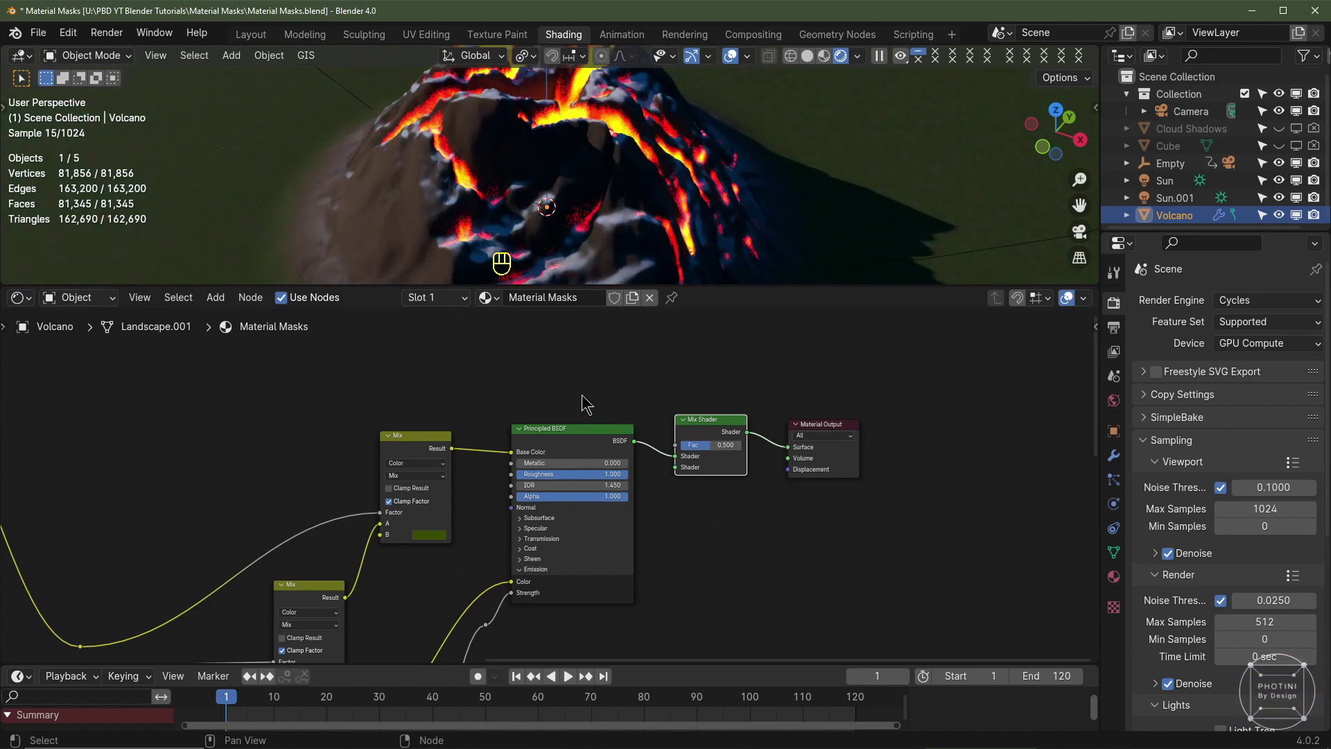
key("shift+a")
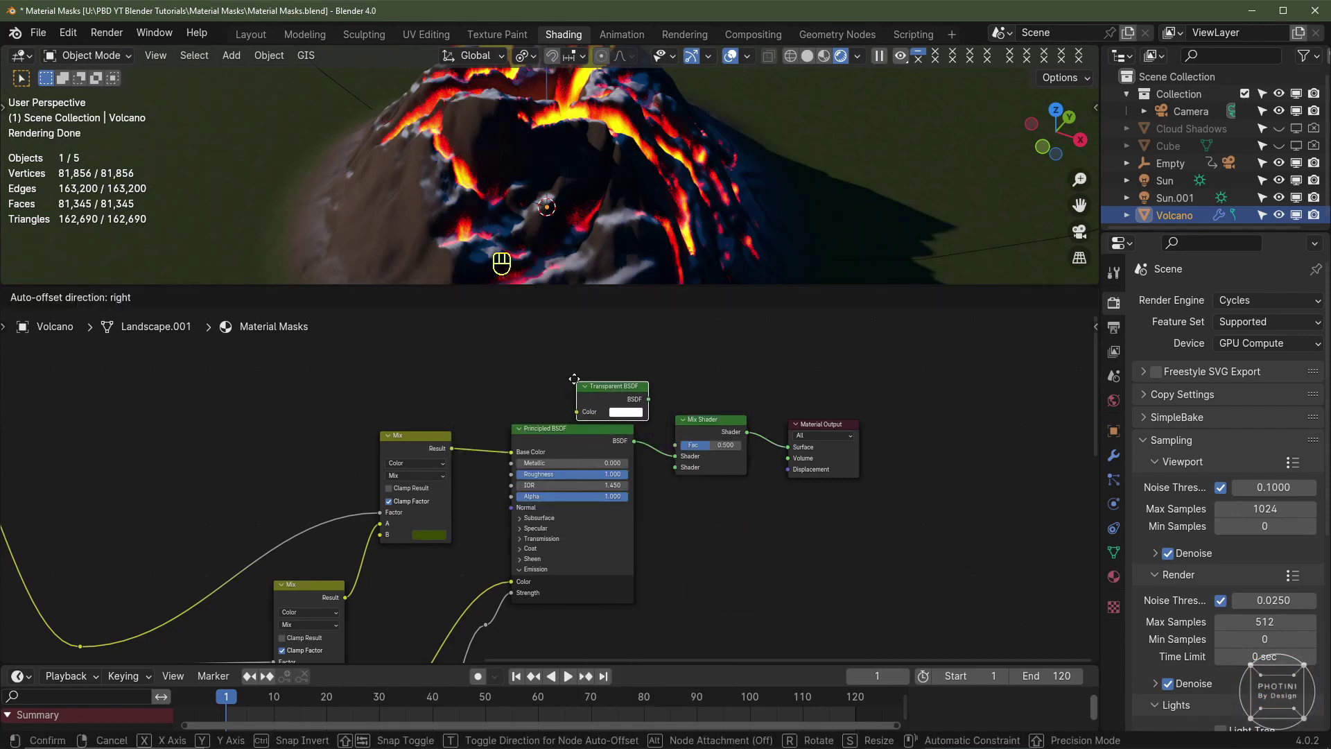
left_click_drag(634, 397, 672, 473)
left_click_drag(452, 387, 471, 402)
key("shift+a")
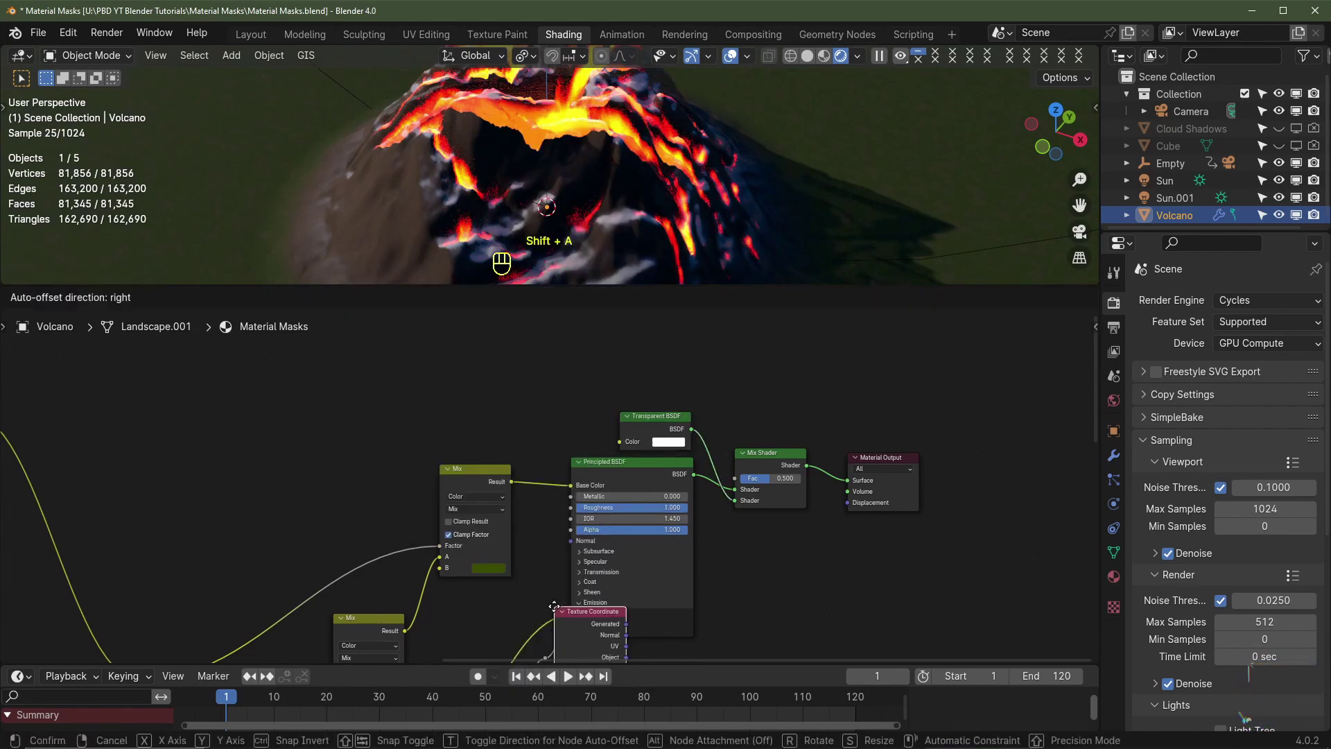
Add Texture Coordinate and Vector Math Distance nodes, feeding Generated coordinates into the Distance vector
key("shift+a")
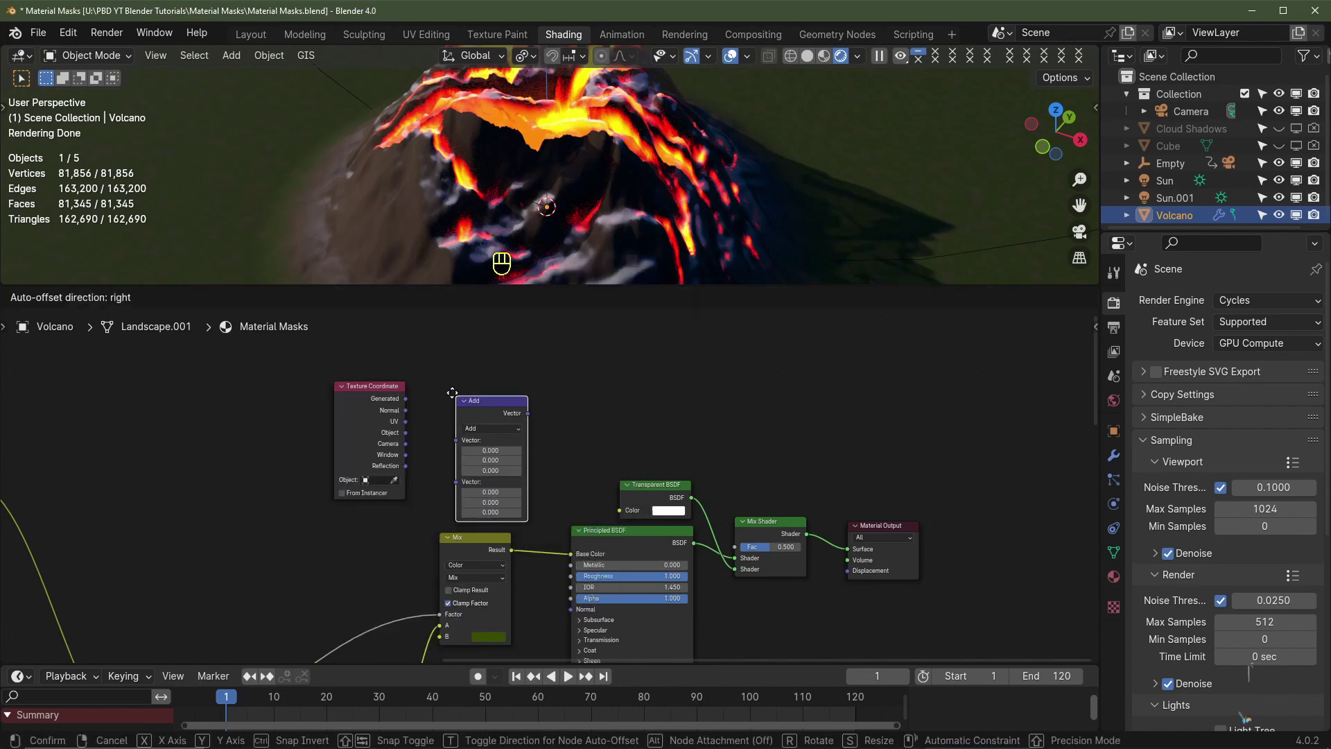
scroll("up", 3)
scroll("up", 3)
left_click_drag(436, 383, 450, 608)
middle_click(539, 421)
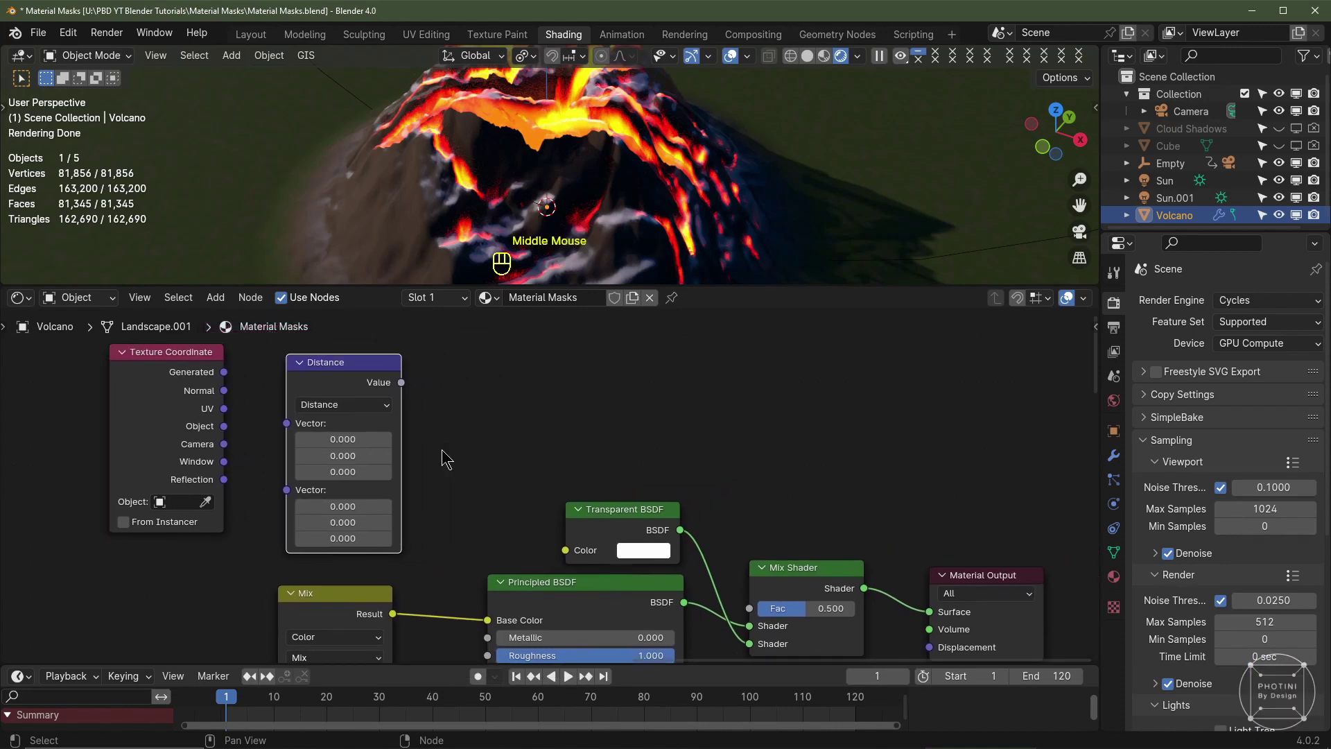
key("shift+a")
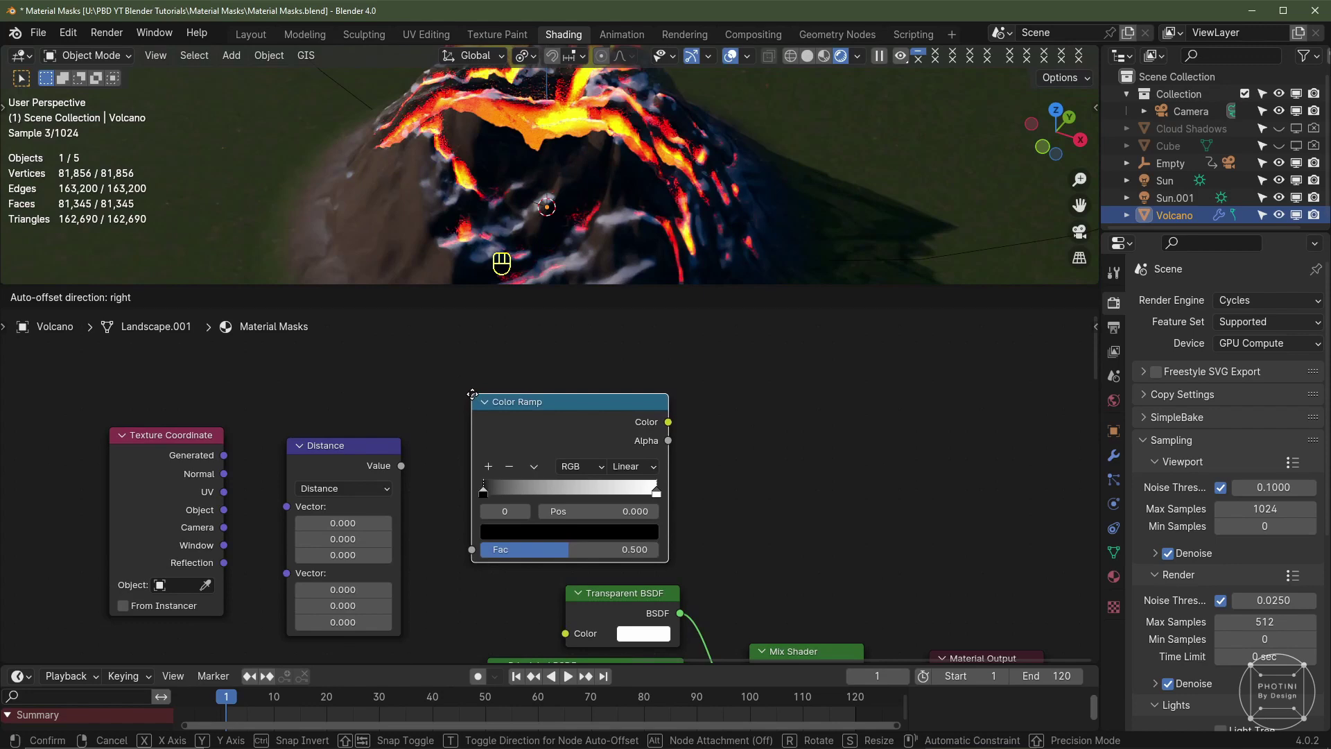
scroll("down", 3)
right_click(309, 439)
left_click_drag(304, 429, 370, 466)
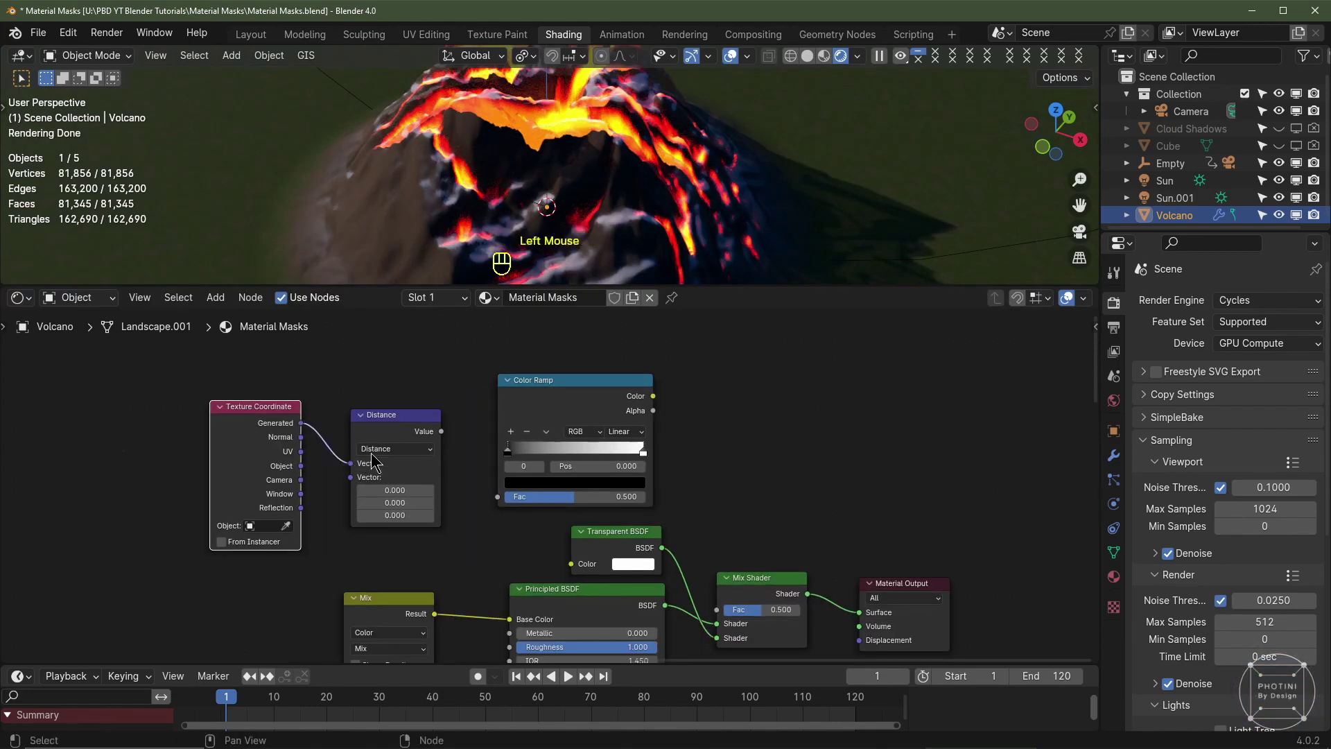
Wire the Distance value onward and set its second vector to 0.5 on every axis
left_click(444, 430)
left_click_drag(447, 430, 563, 487)
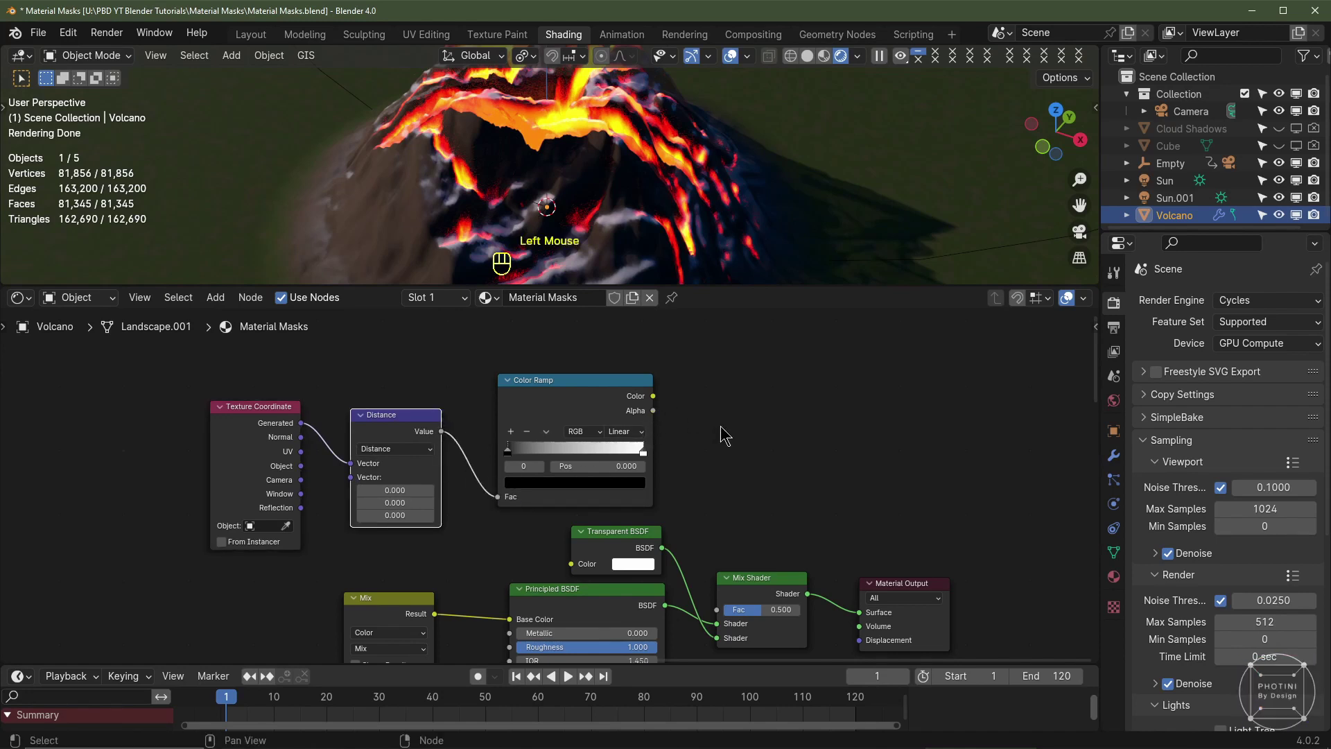
left_click_drag(734, 448, 641, 387)
left_click_drag(621, 366, 702, 567)
scroll("down", 3)
scroll("up", 3)
left_click(597, 418)
scroll("down", 3)
left_click(507, 424)
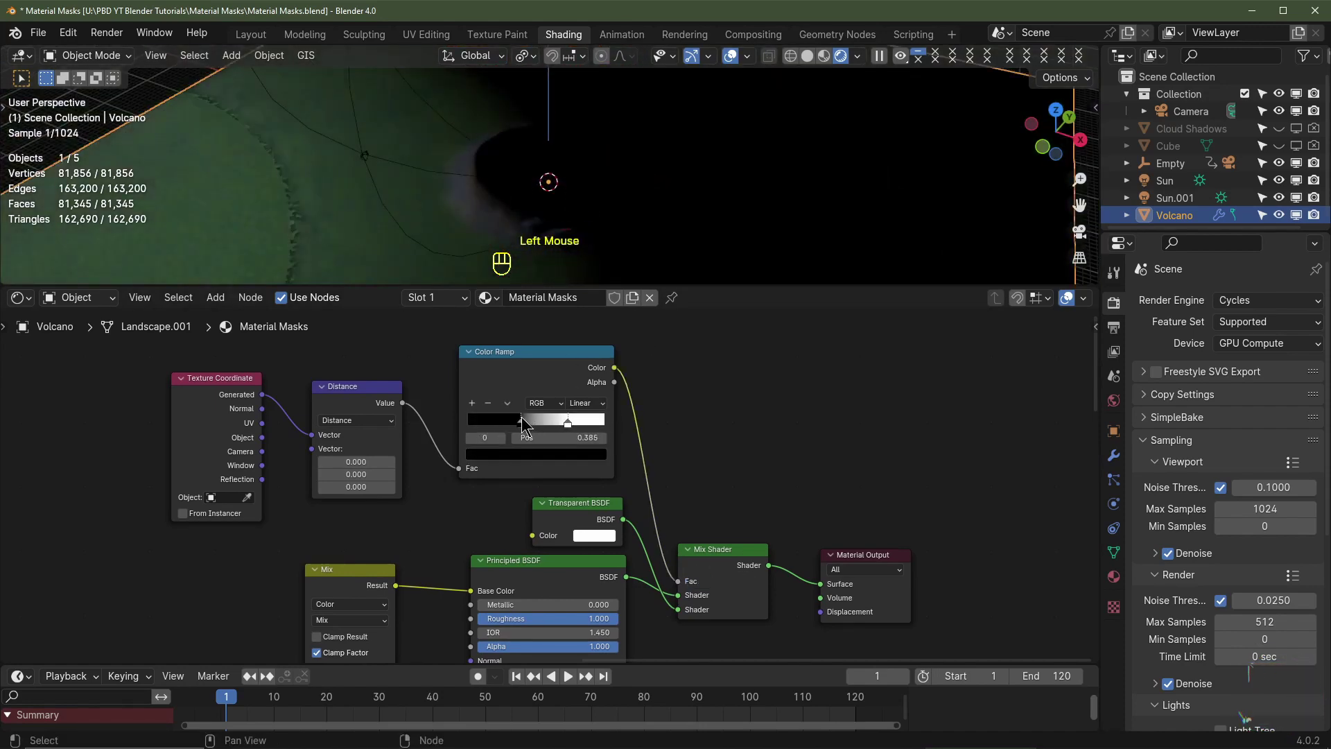
scroll("down", 3)
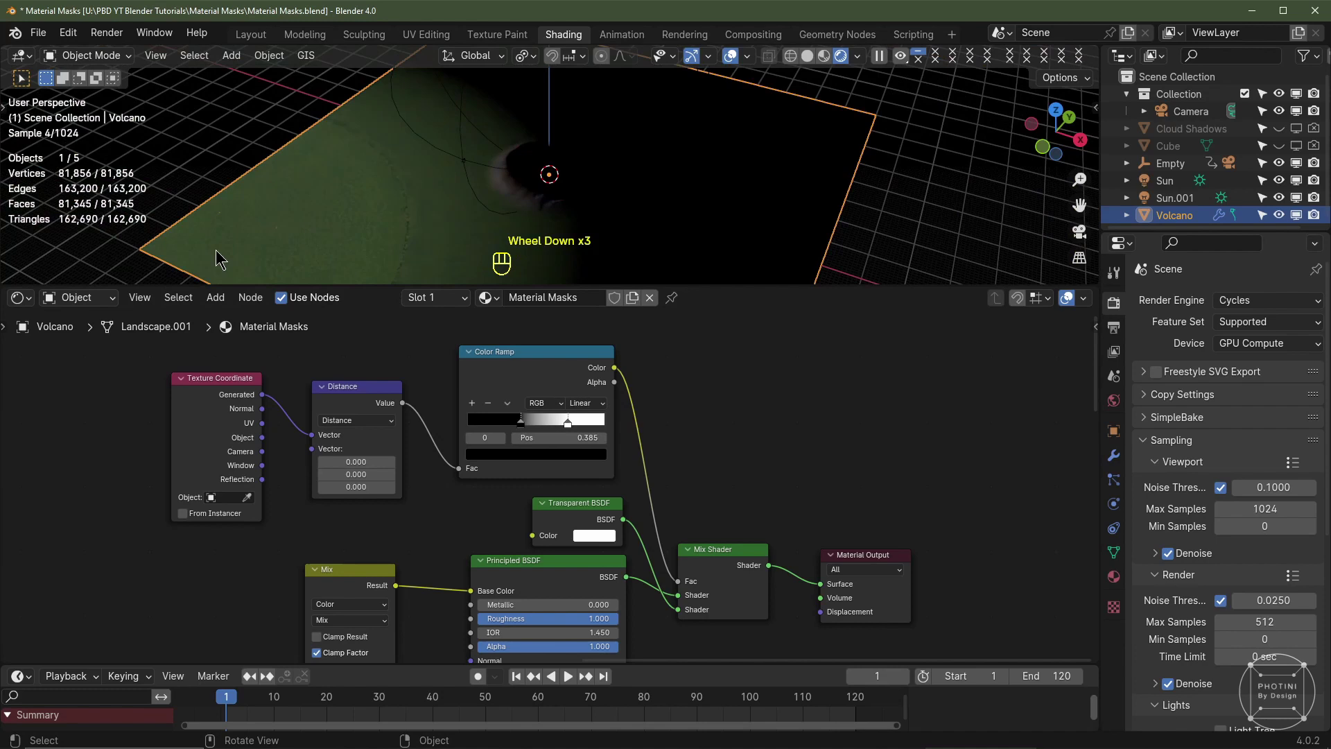
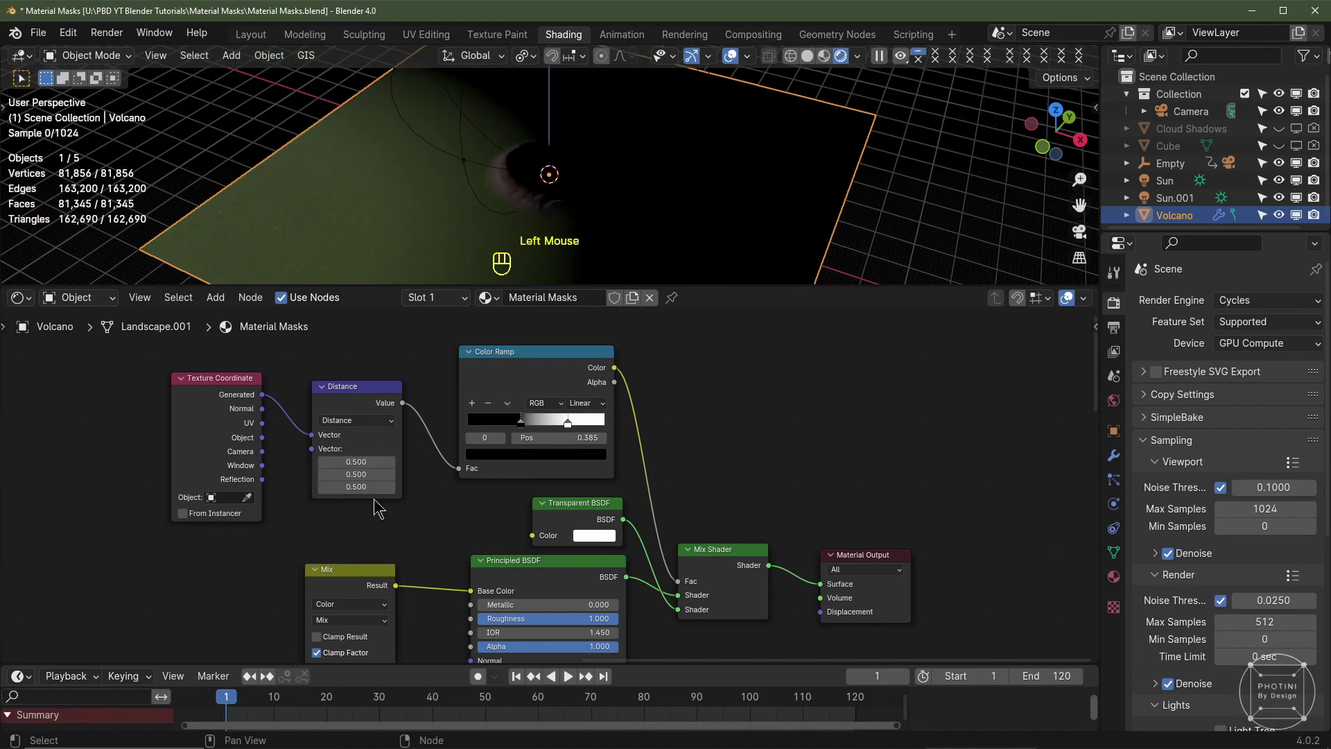
Switch the viewport to rendered shading to preview the distance mask
left_click_drag(566, 429, 535, 423)
left_click(536, 421)
left_click(556, 430)
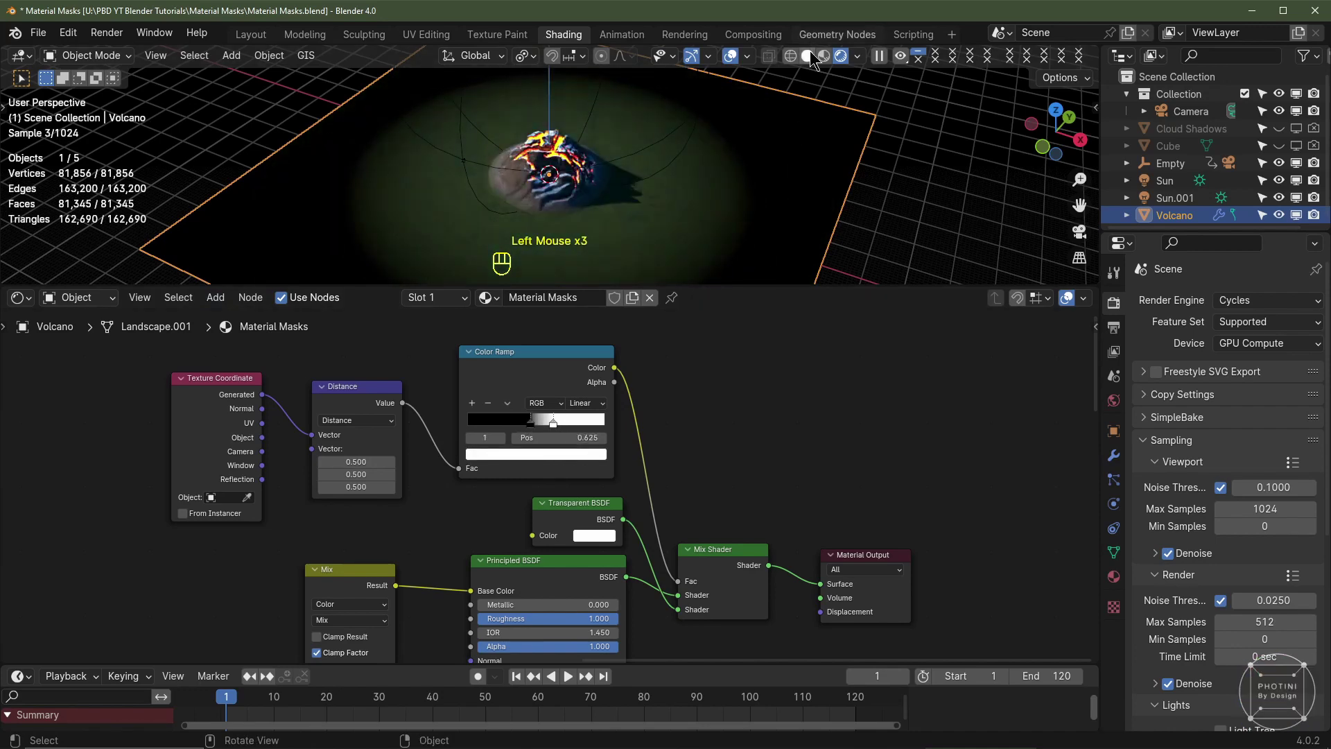